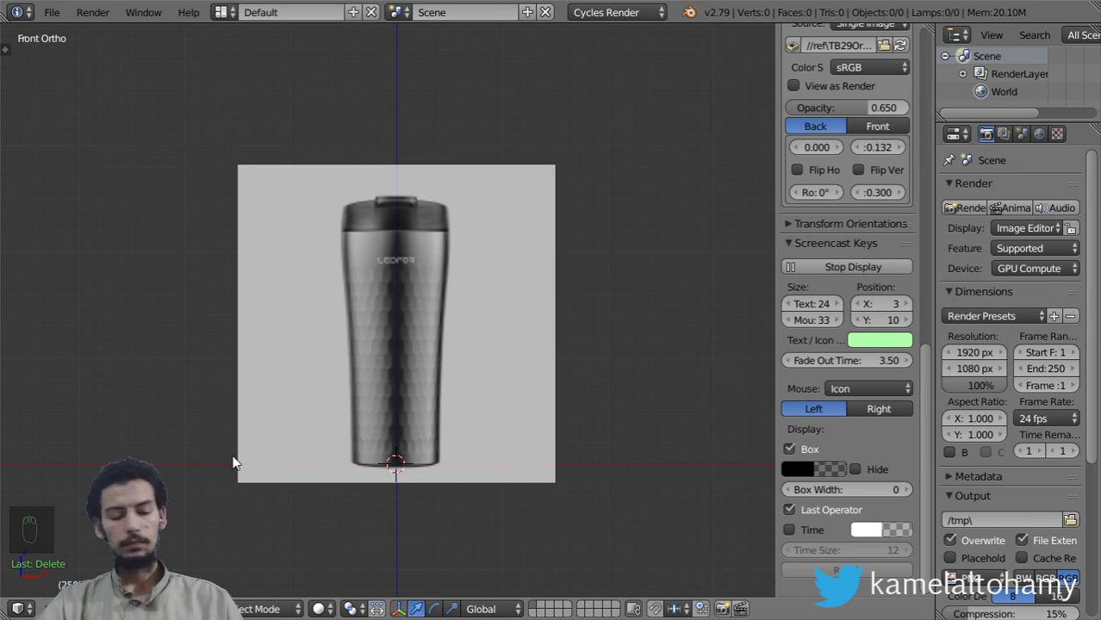
Maximize the front view and size a new 32-vertex circle to the mug's base width
key("n")
left_click_drag(486, 427, 698, 401)
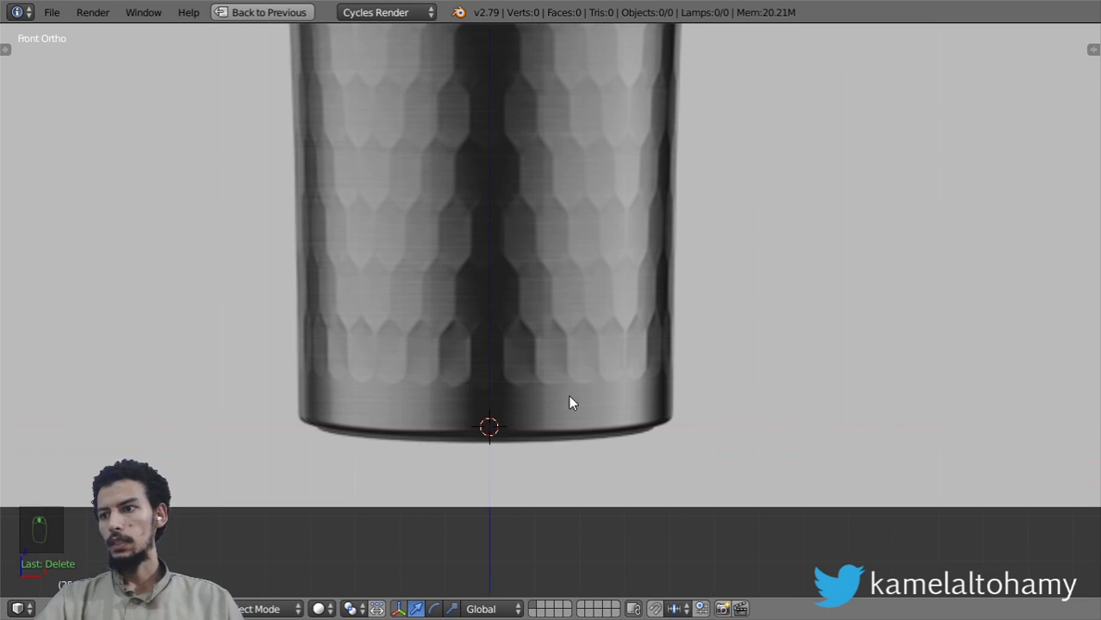
middle_click(486, 395)
middle_click(537, 360)
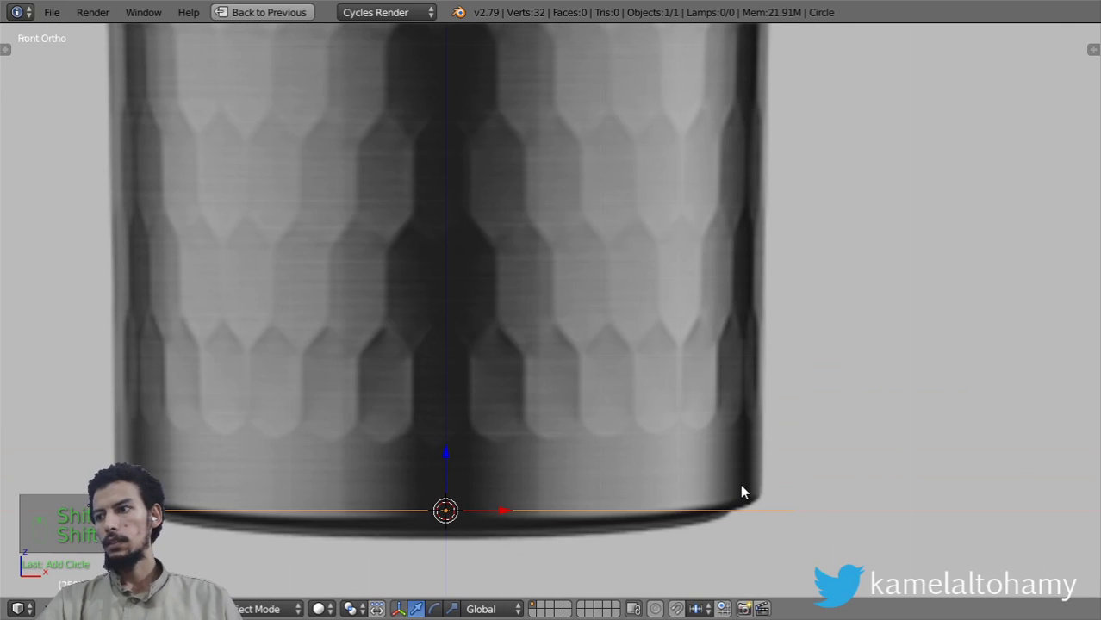
key("g")
key("s")
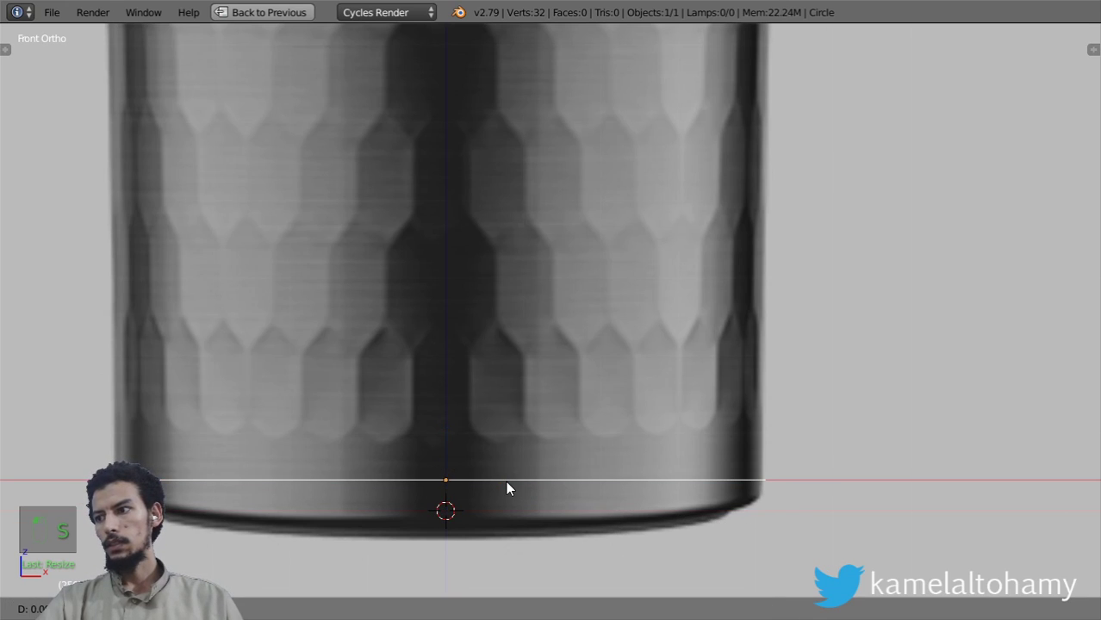
left_click_drag(511, 364, 673, 439)
left_click_drag(673, 438, 590, 333)
Extrude the circle rim upward twice into a short two-row band of wall faces
key("Tab")
key("e")
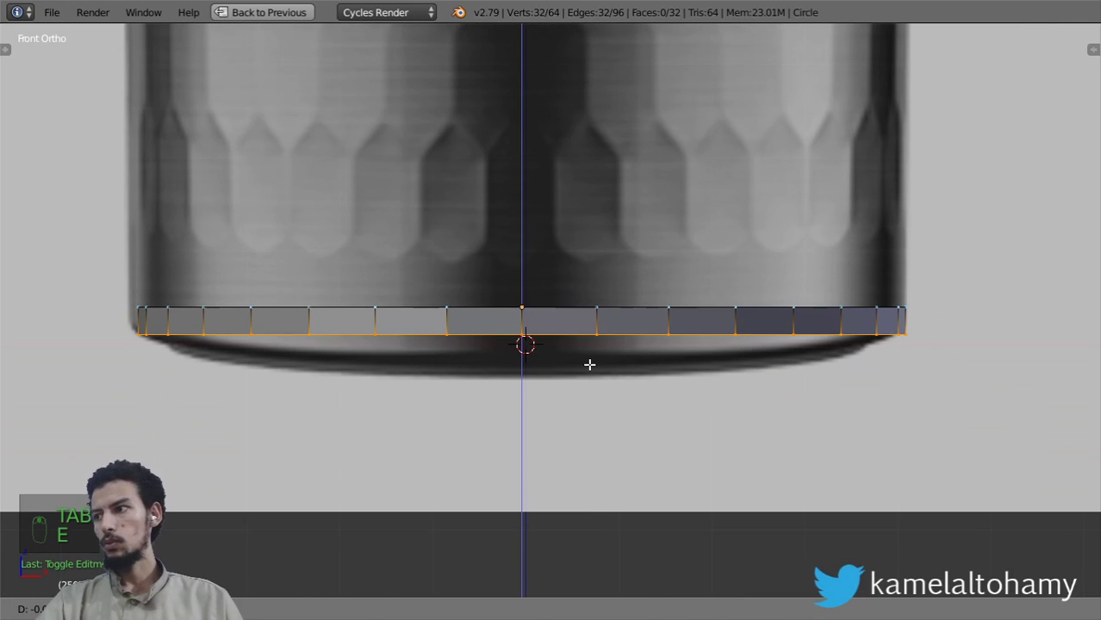
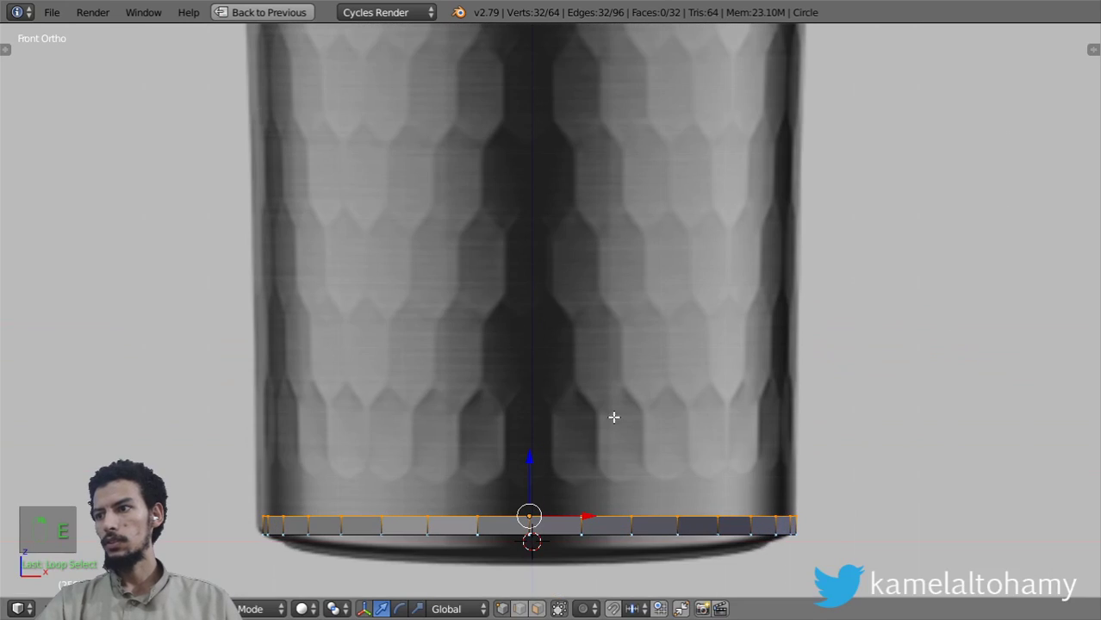
left_click_drag(611, 321, 613, 283)
key("e")
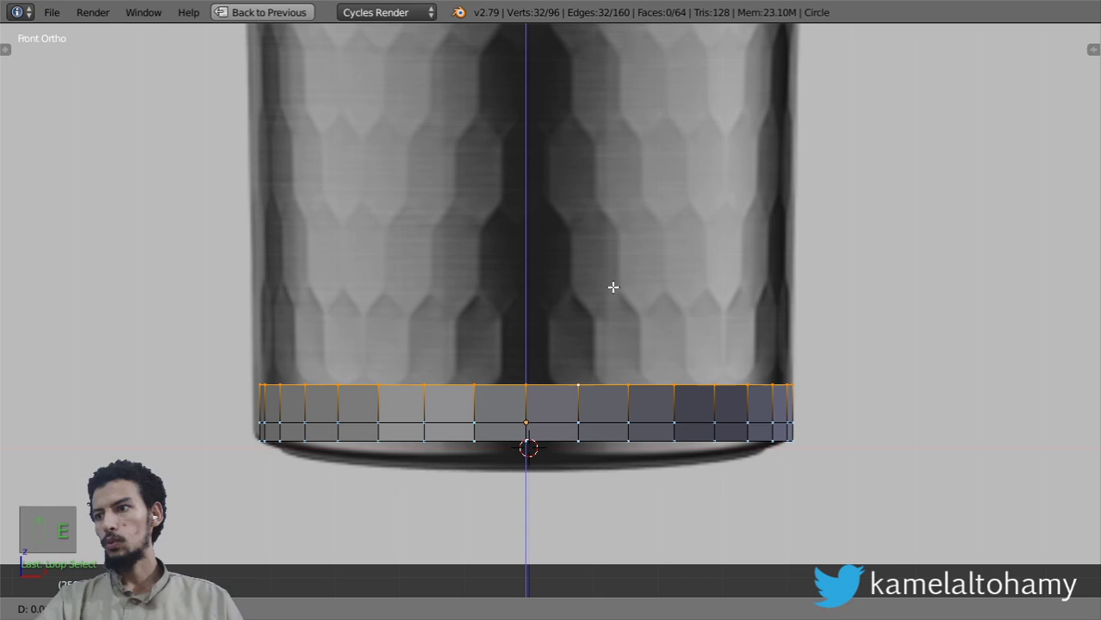
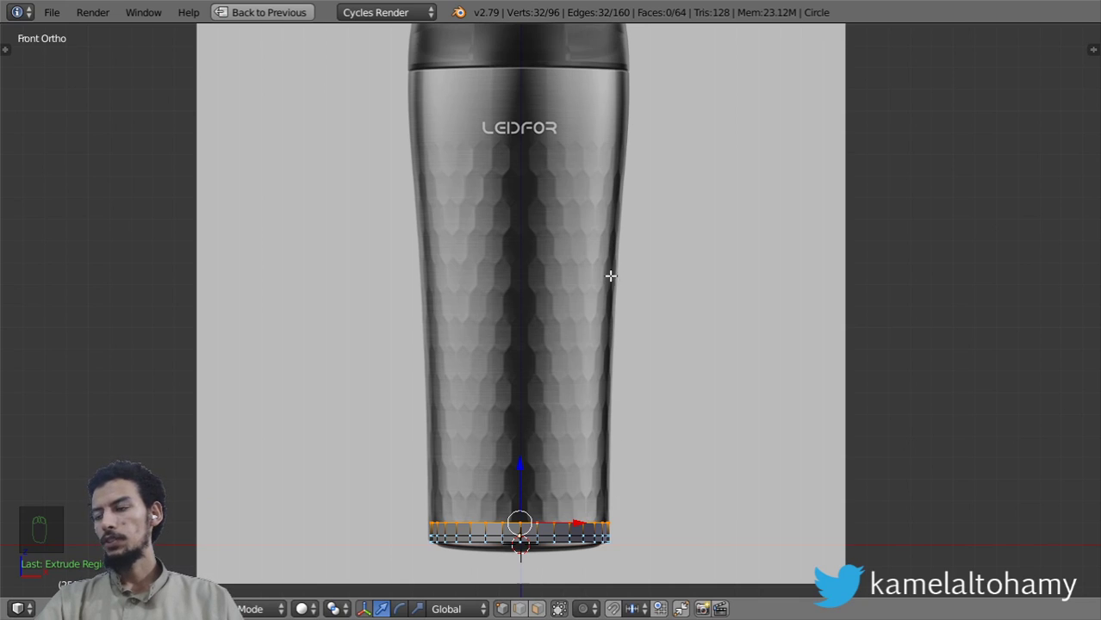
Extrude the top ring upward in stages to the lid line, scaling each ring to the tapered outline
key("e")
key("z")
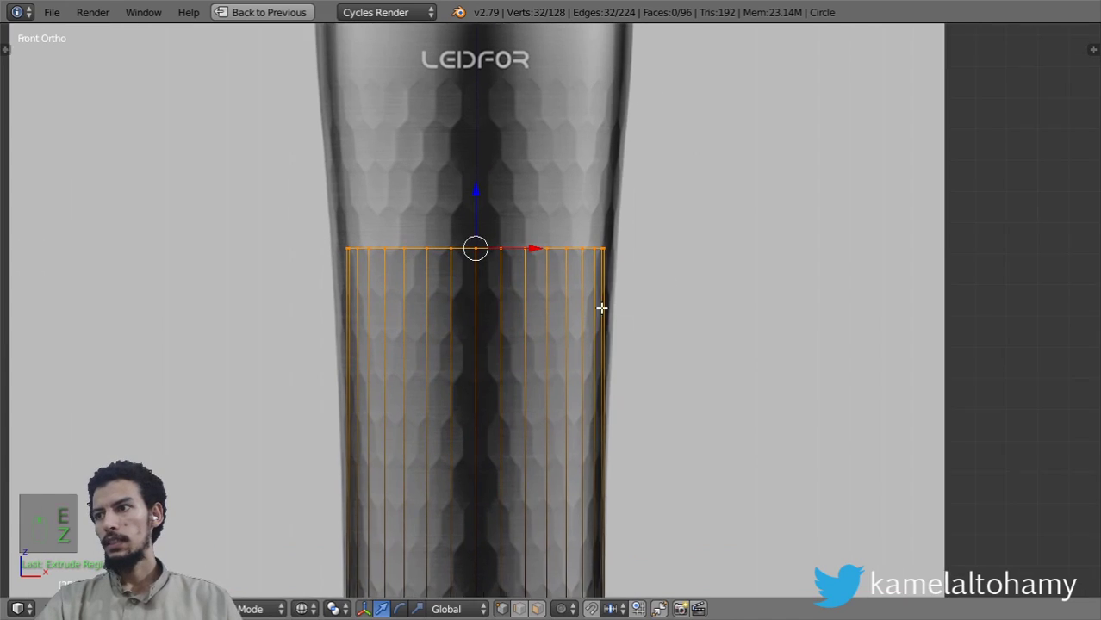
key("s")
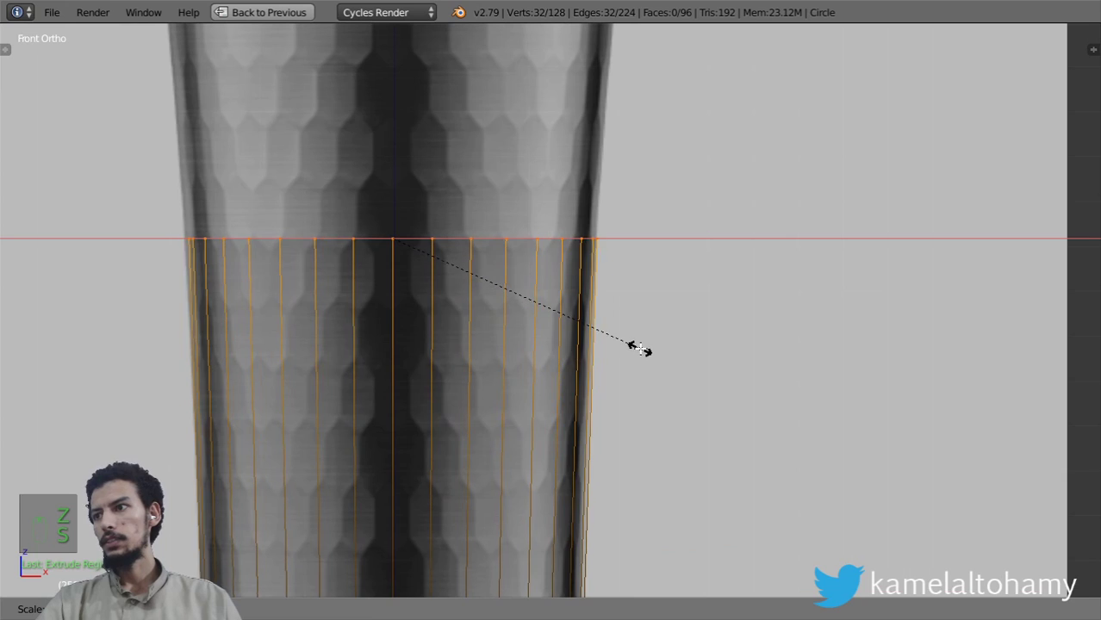
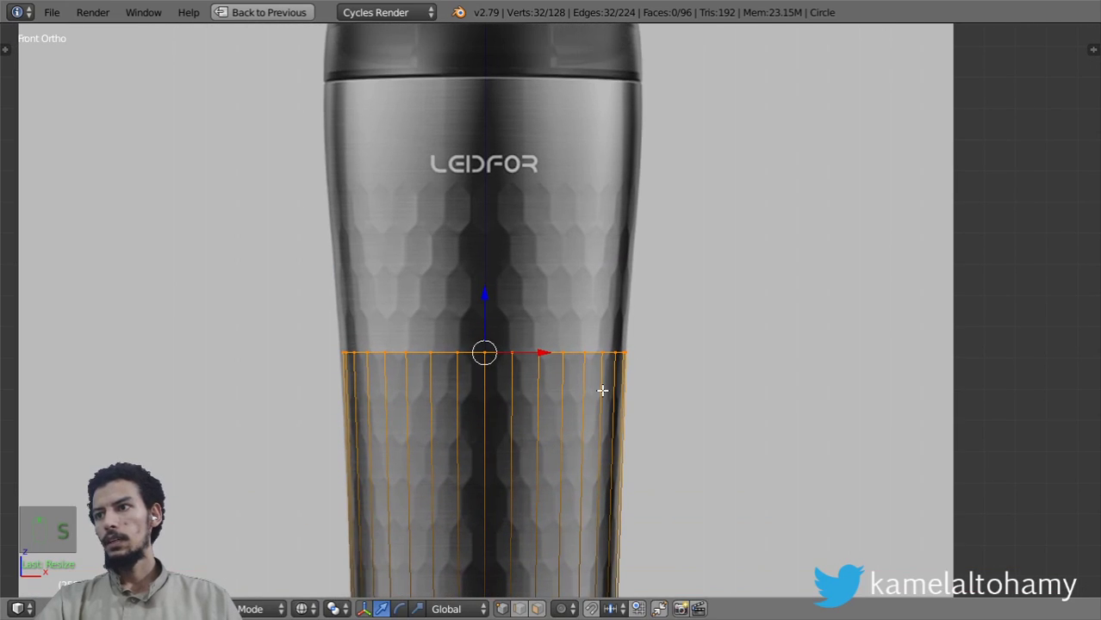
key("e")
key("s")
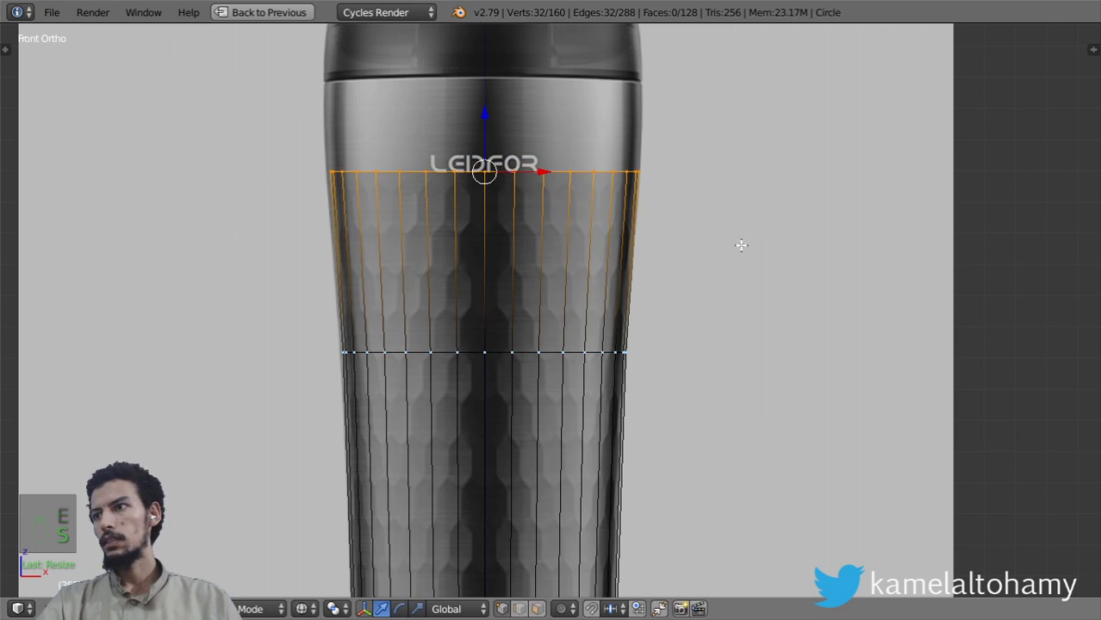
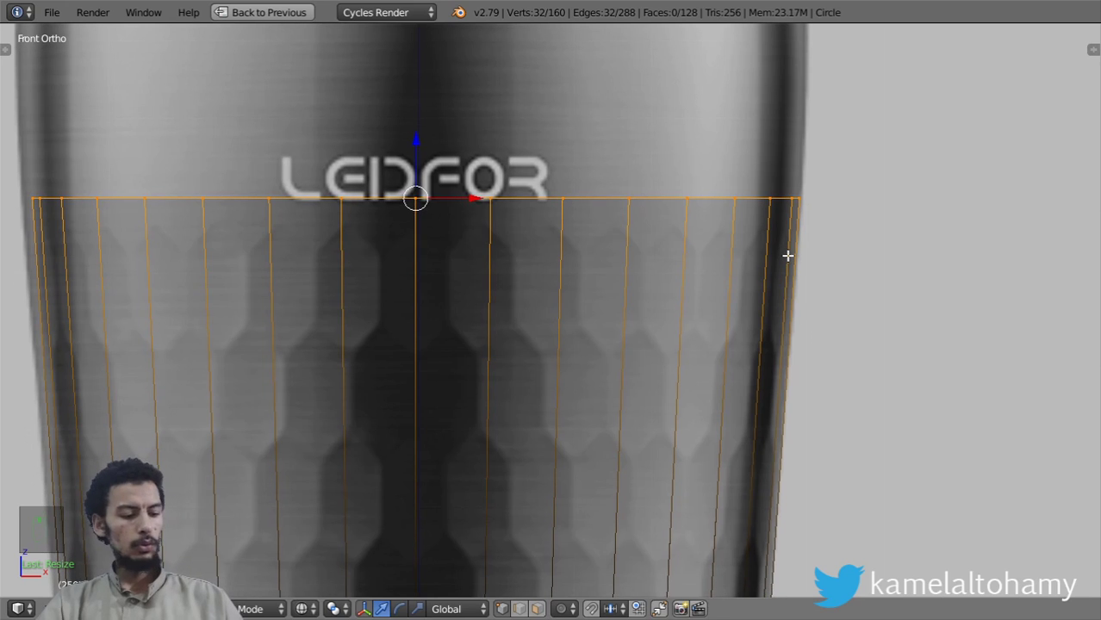
key("g")
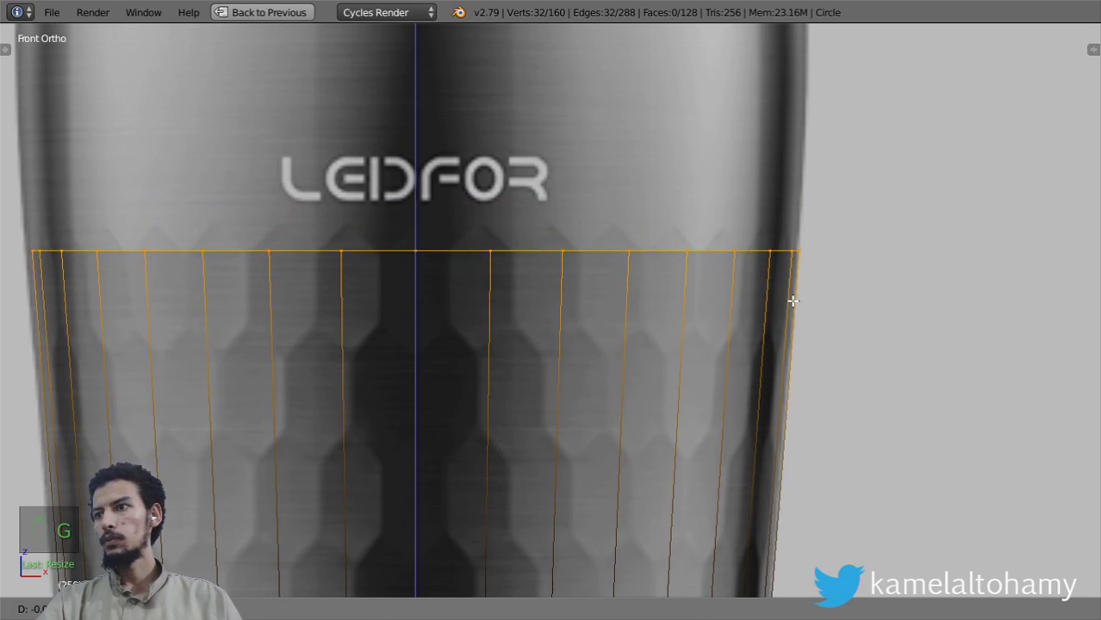
key("e")
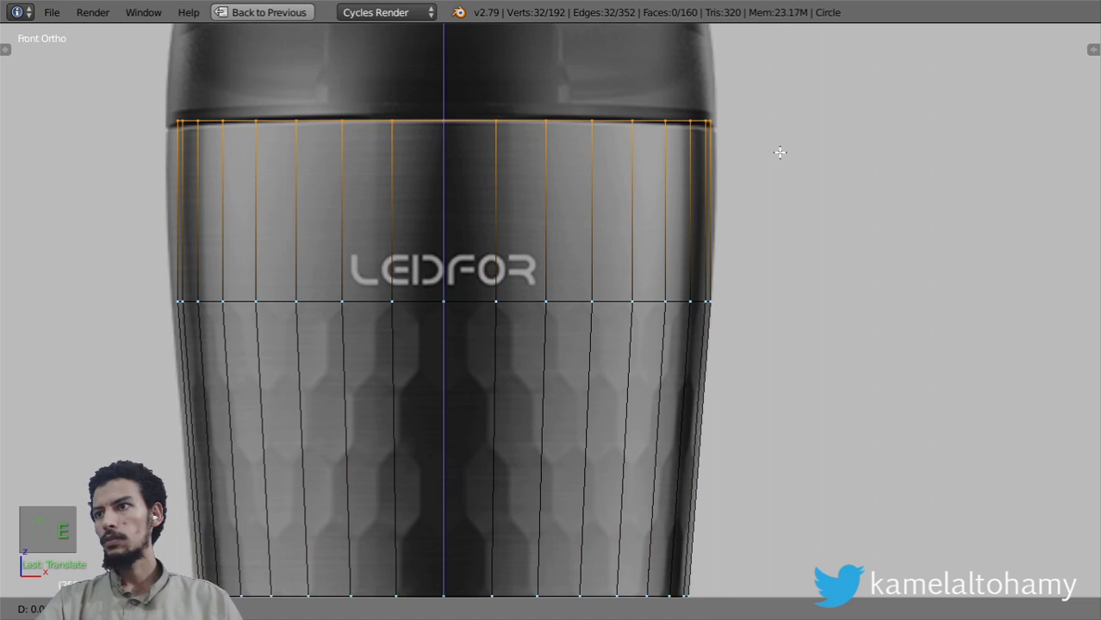
key("s")
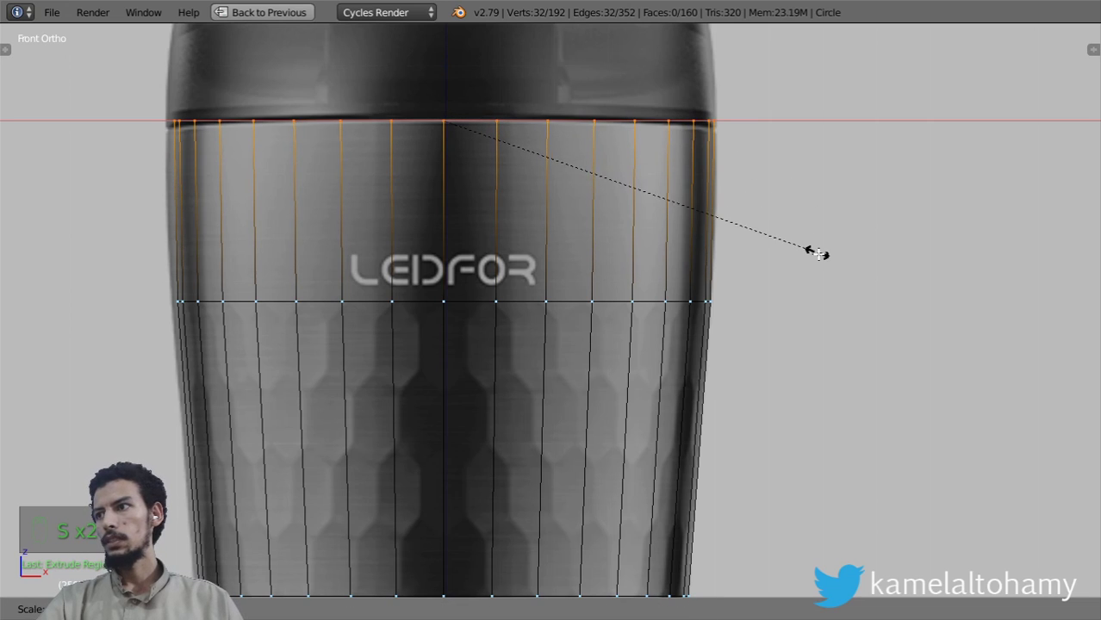
key("s")
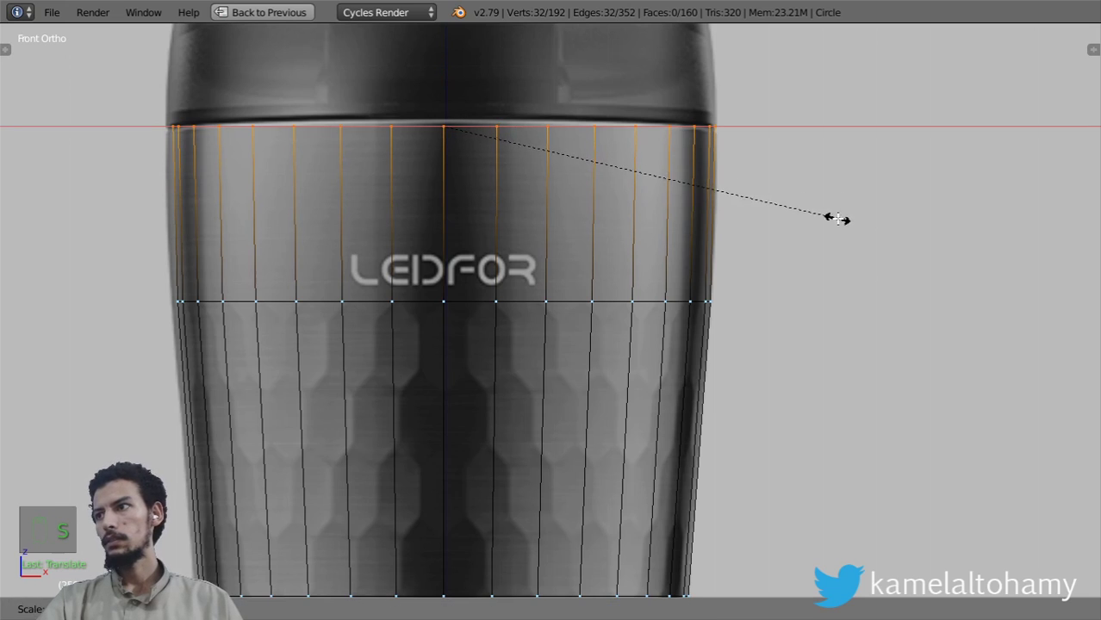
Add an edge loop and scale a face band to follow the taper, then leave editing in solid shading
key("s")
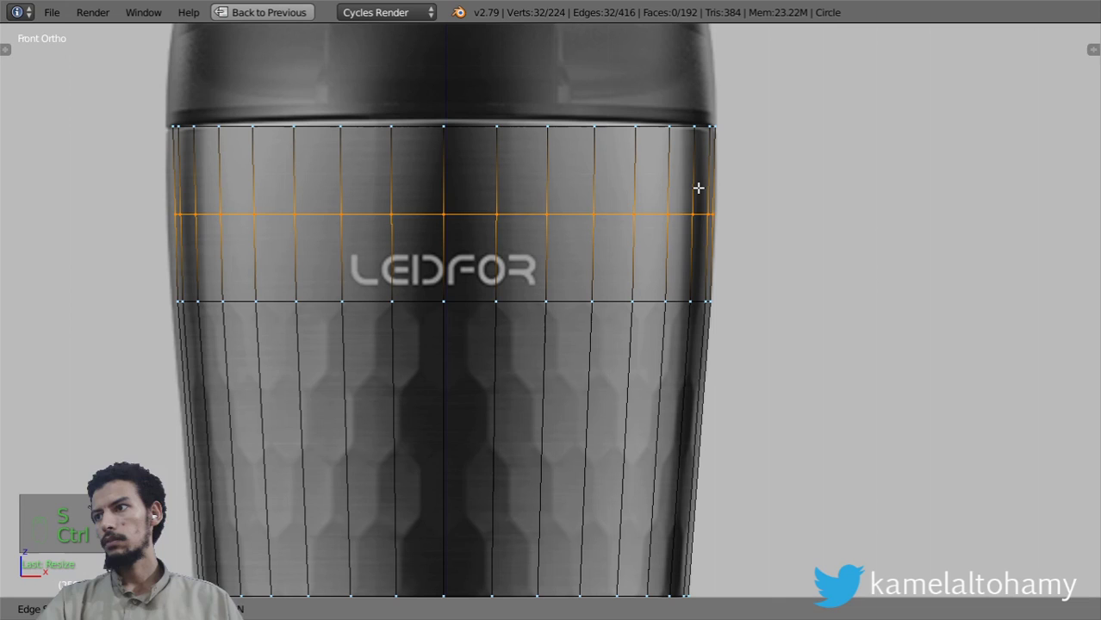
key("ctrl+s")
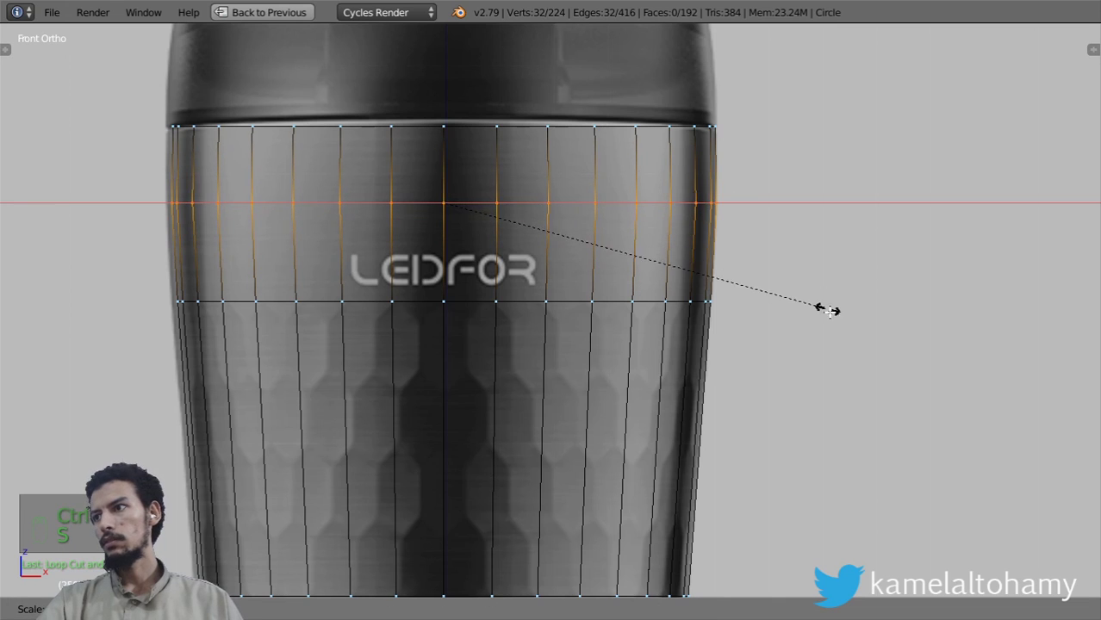
key("z")
key("Tab")
key("z")
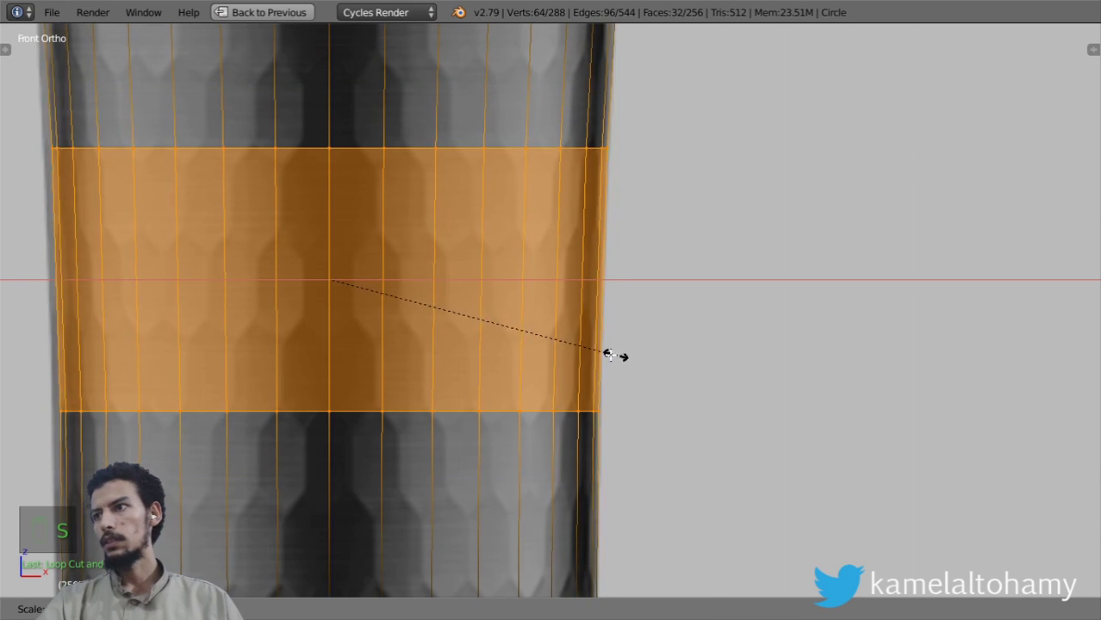
key("s")
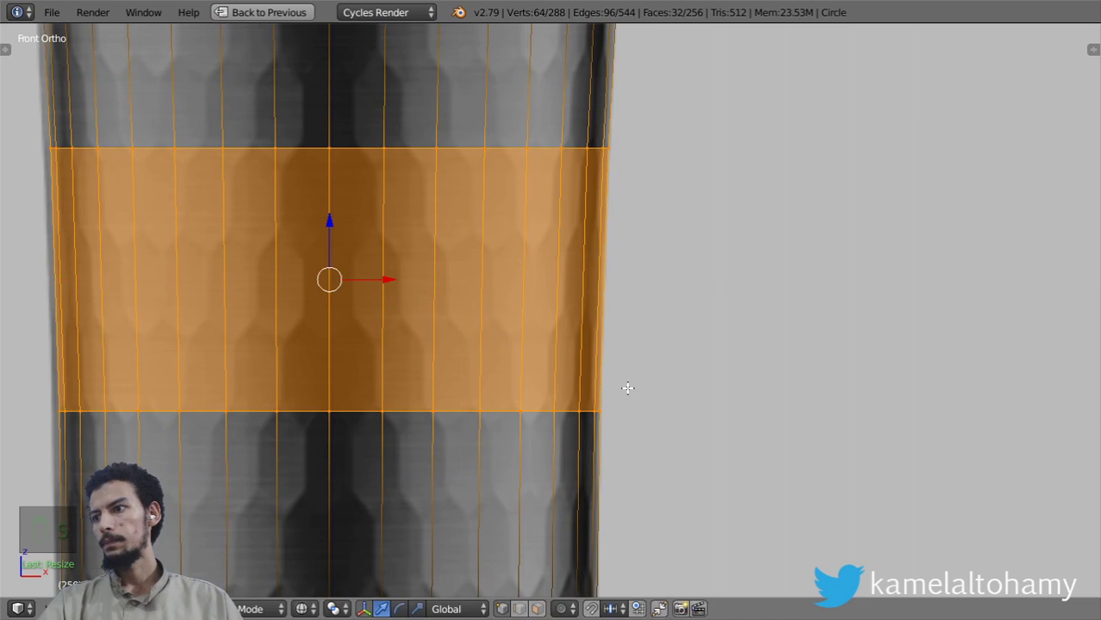
key("z")
key("z")
key("Tab")
key("z")
key("z")
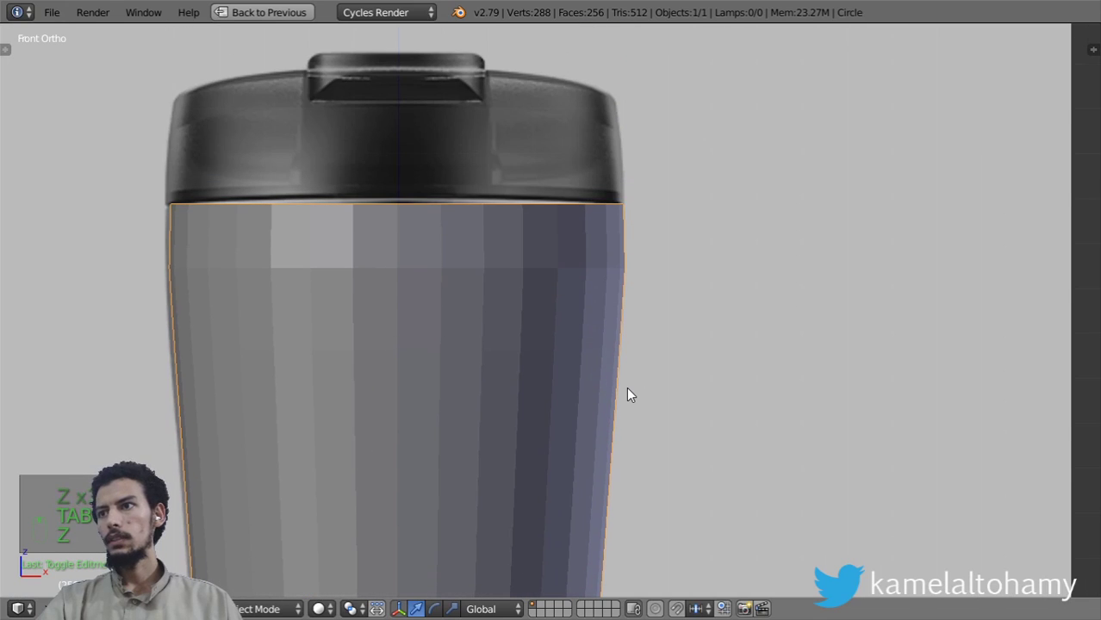
Lower the bottom ring to the reference base and extrude it, shrinking toward the rounded base curve
key("Tab")
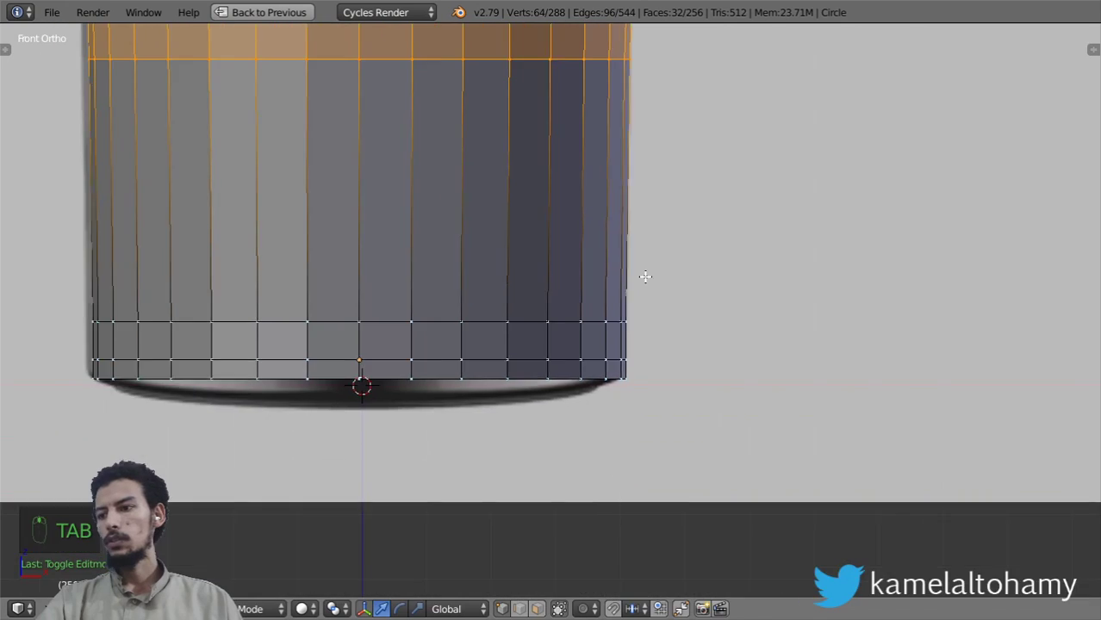
key("z")
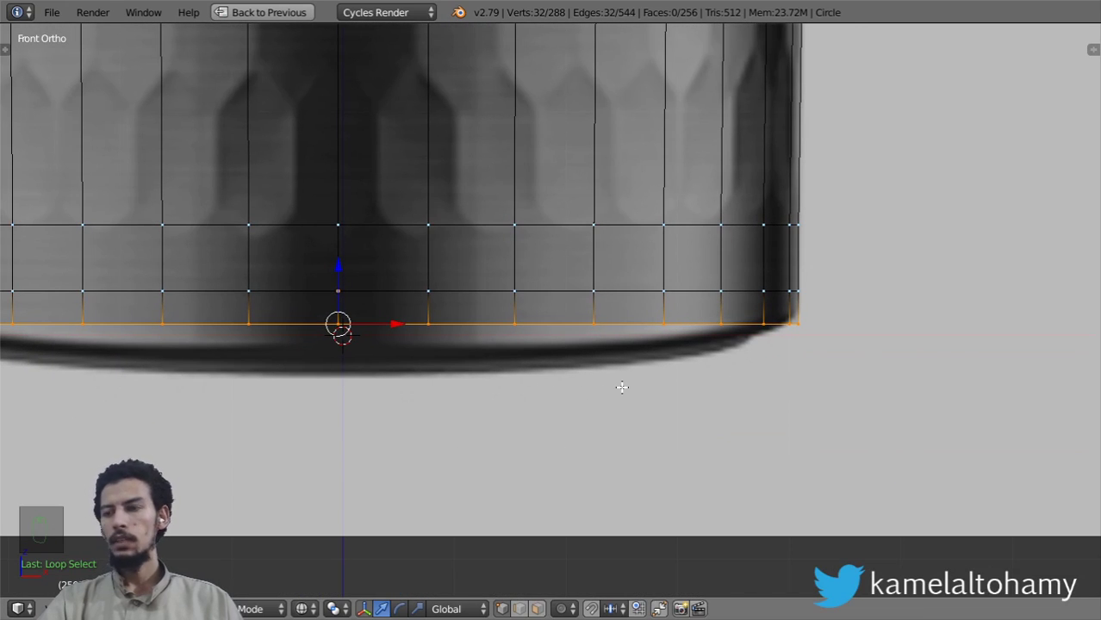
key("e")
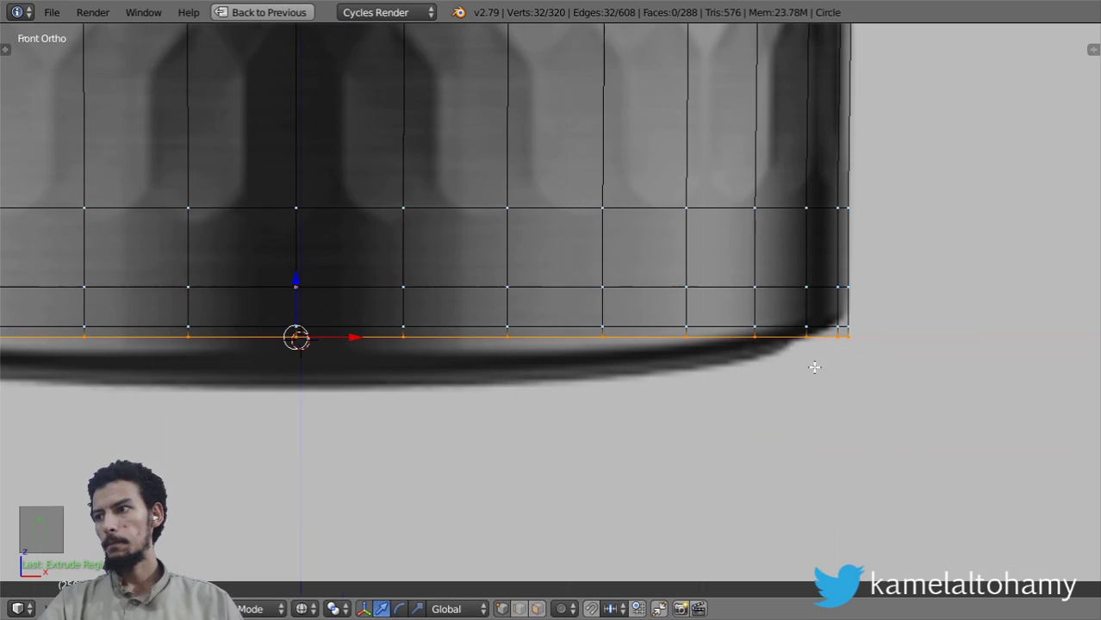
key("g")
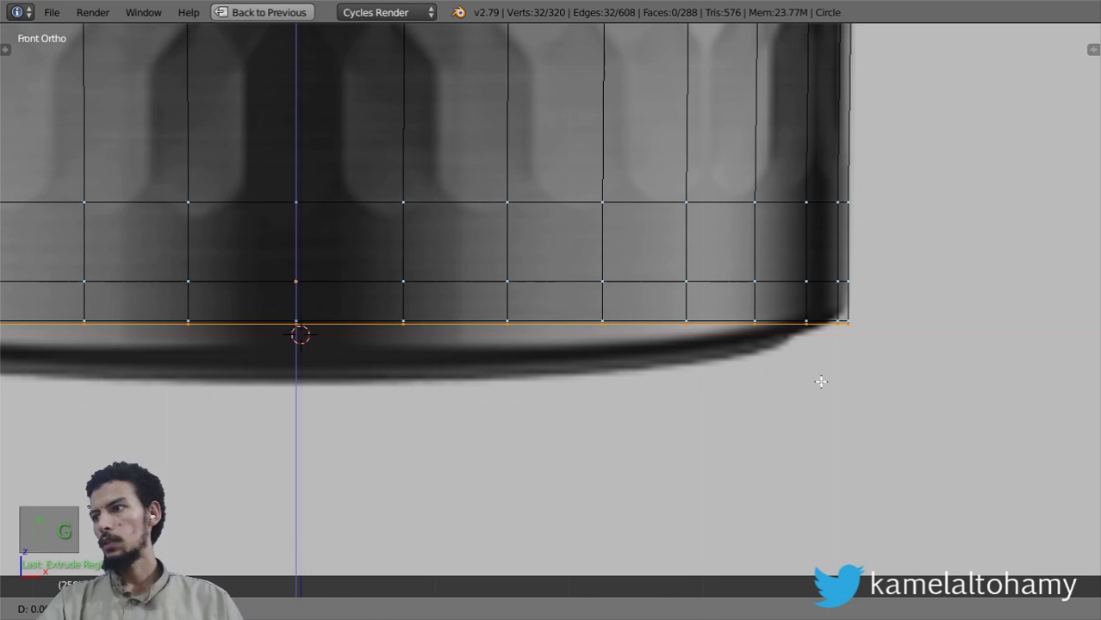
key("s")
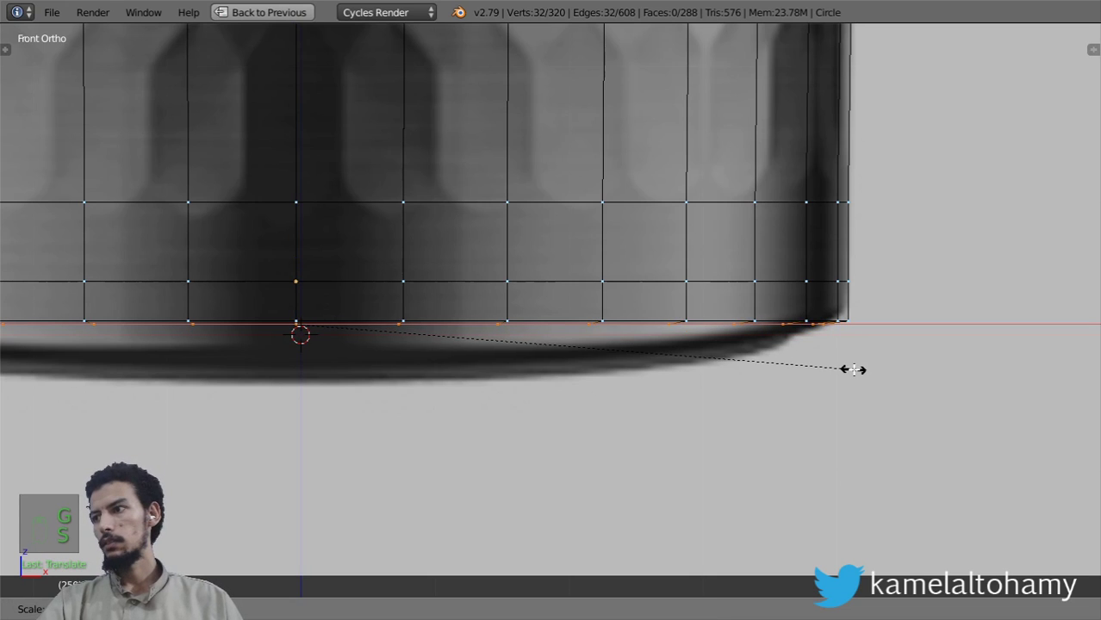
key("e")
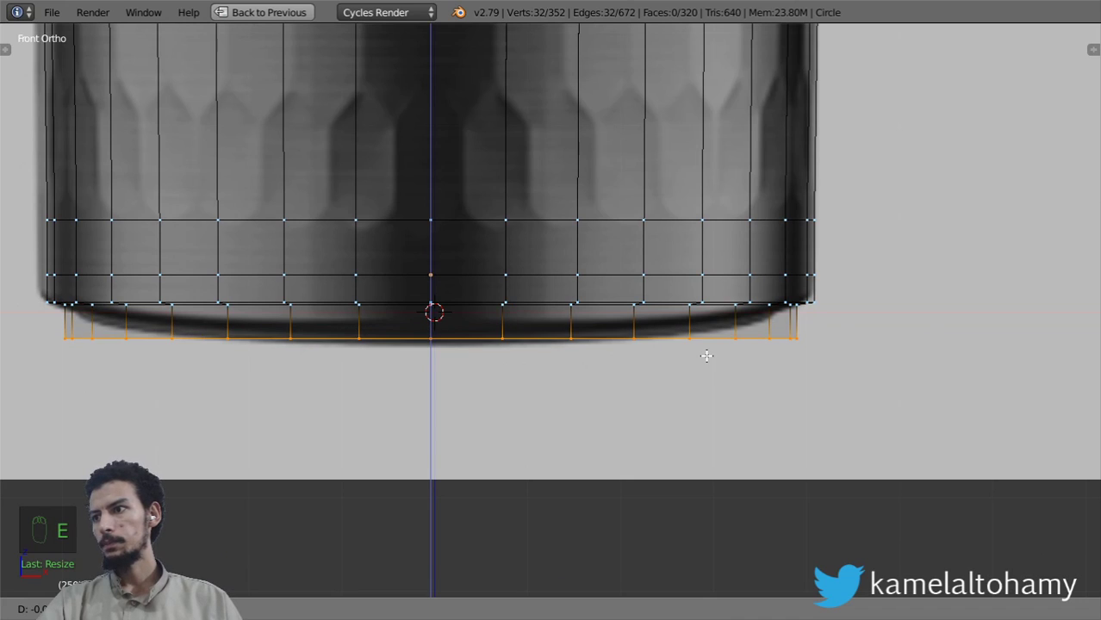
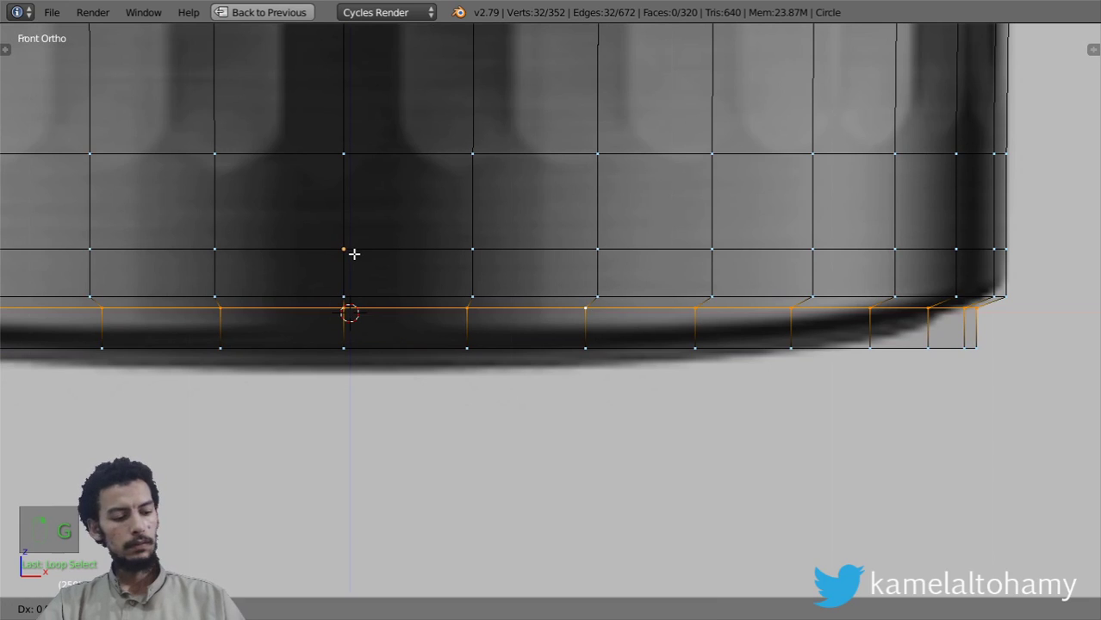
Extrude inner rings under the mug and close the bottom centre with a face
key("g")
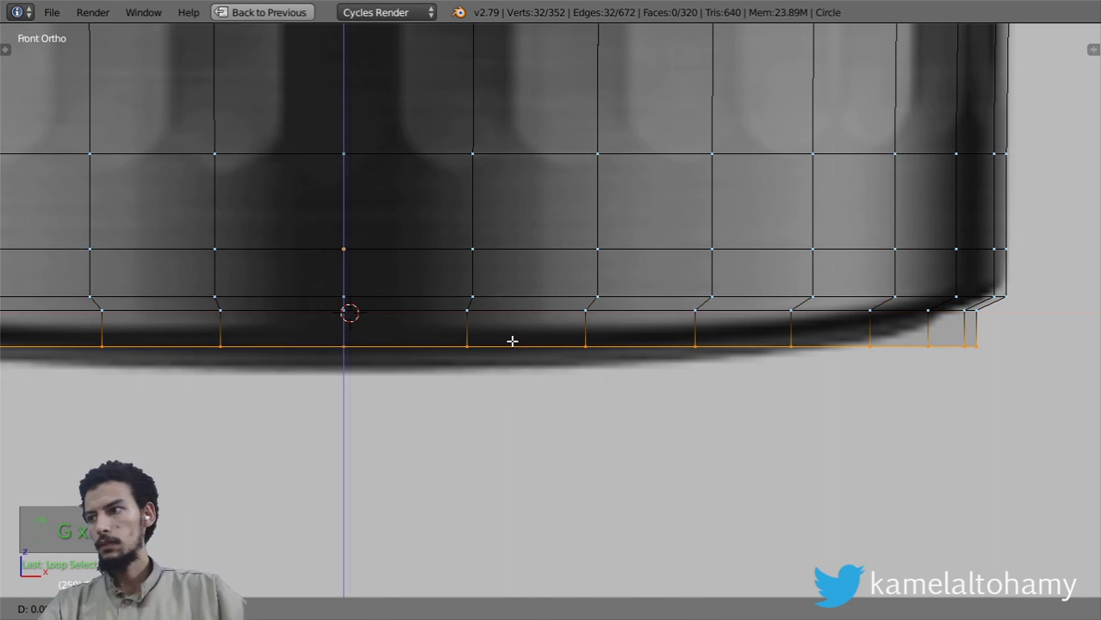
key("g")
key("e")
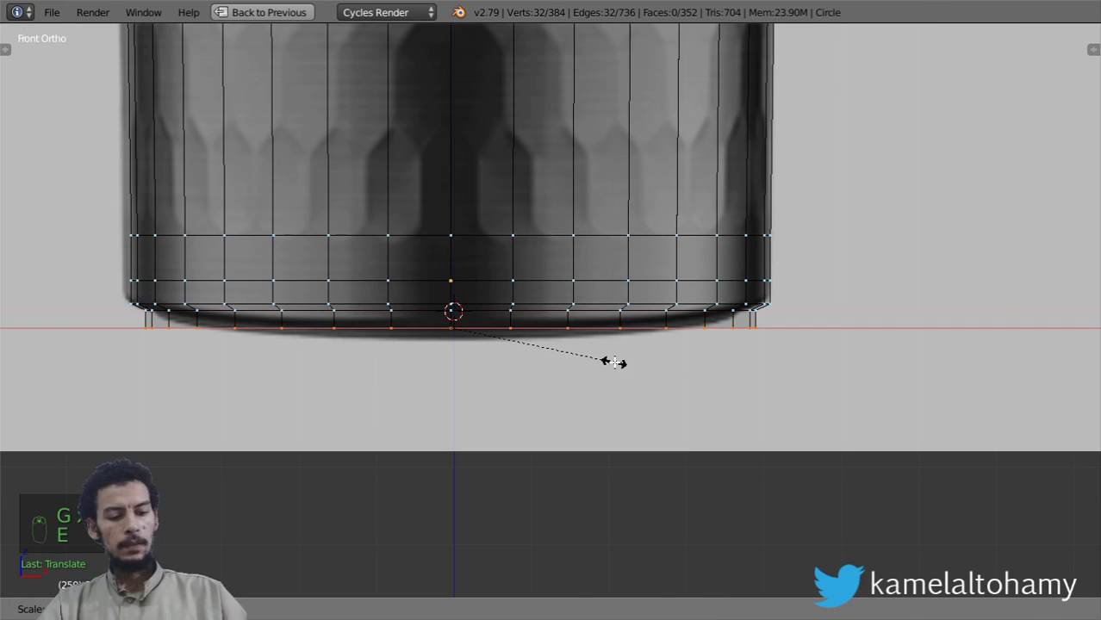
key("z")
key("e")
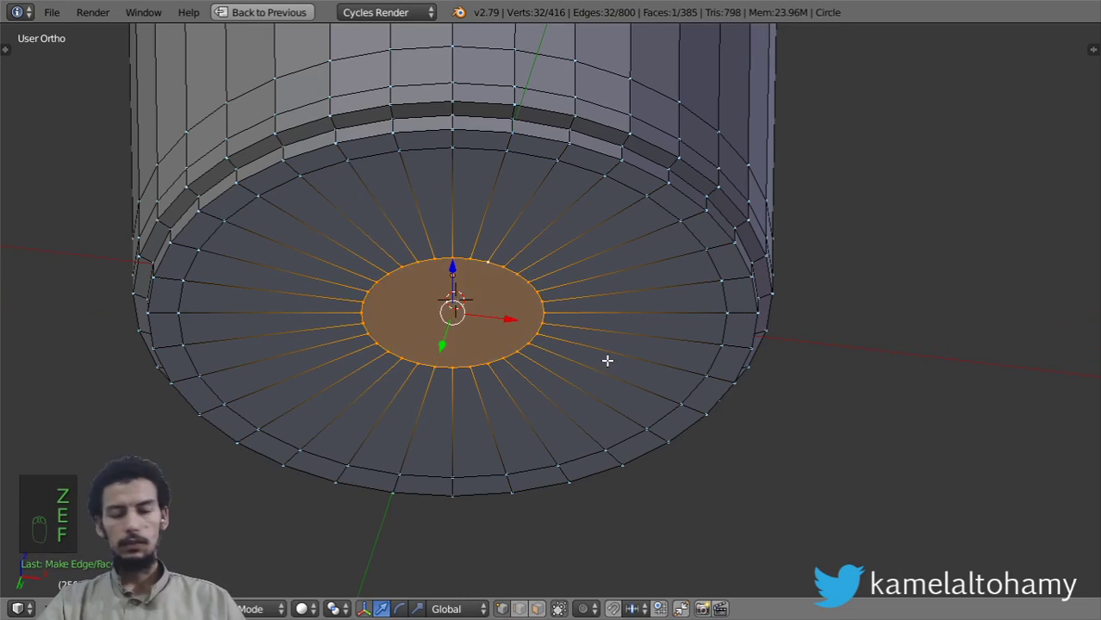
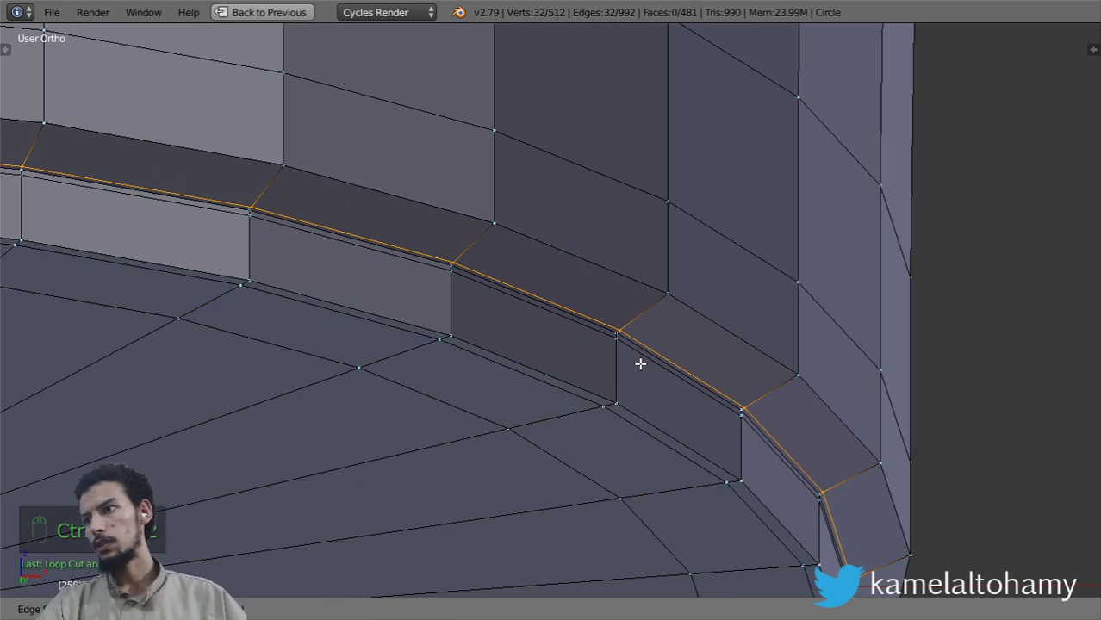
Add a supporting edge loop above the bottom rim and frame the lid area in front view
key("ctrl+Tab")
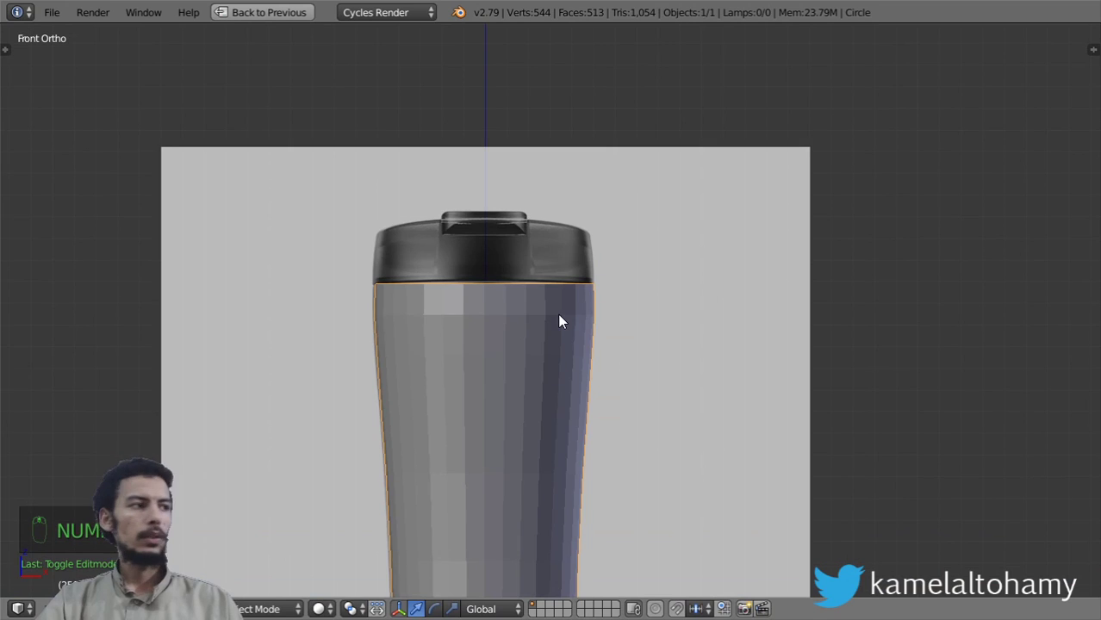
key("z")
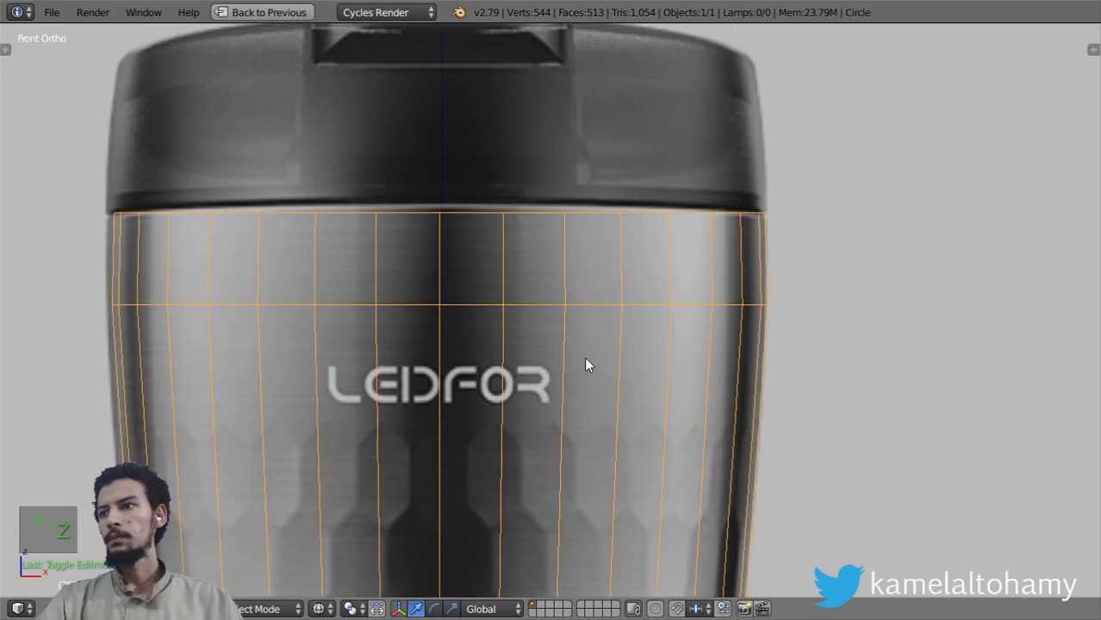
left_click_drag(627, 397, 690, 375)
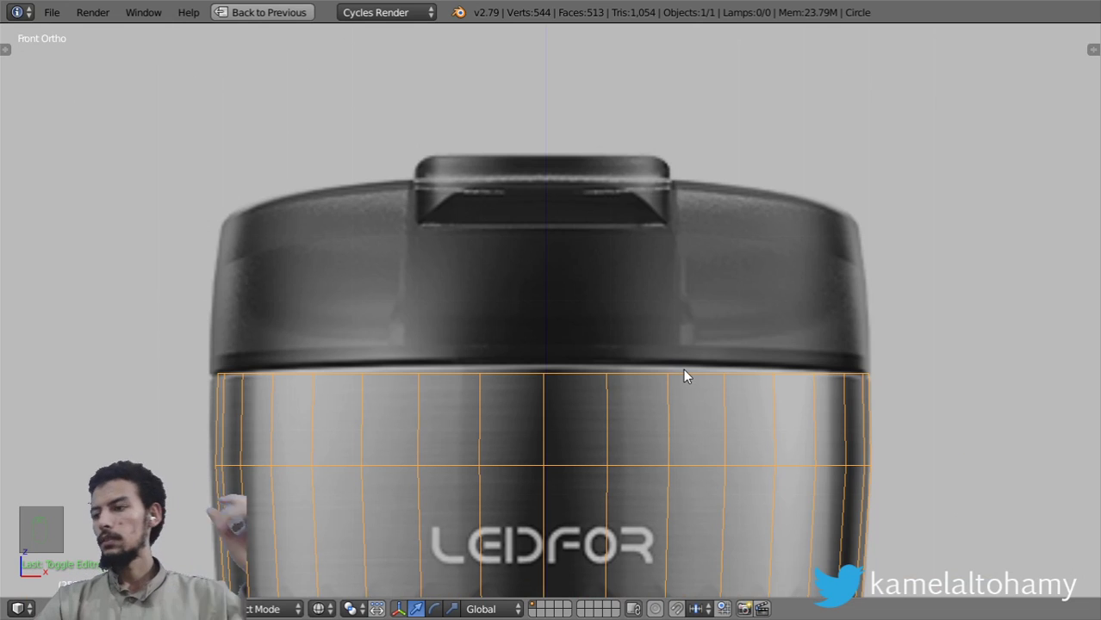
key("Tab")
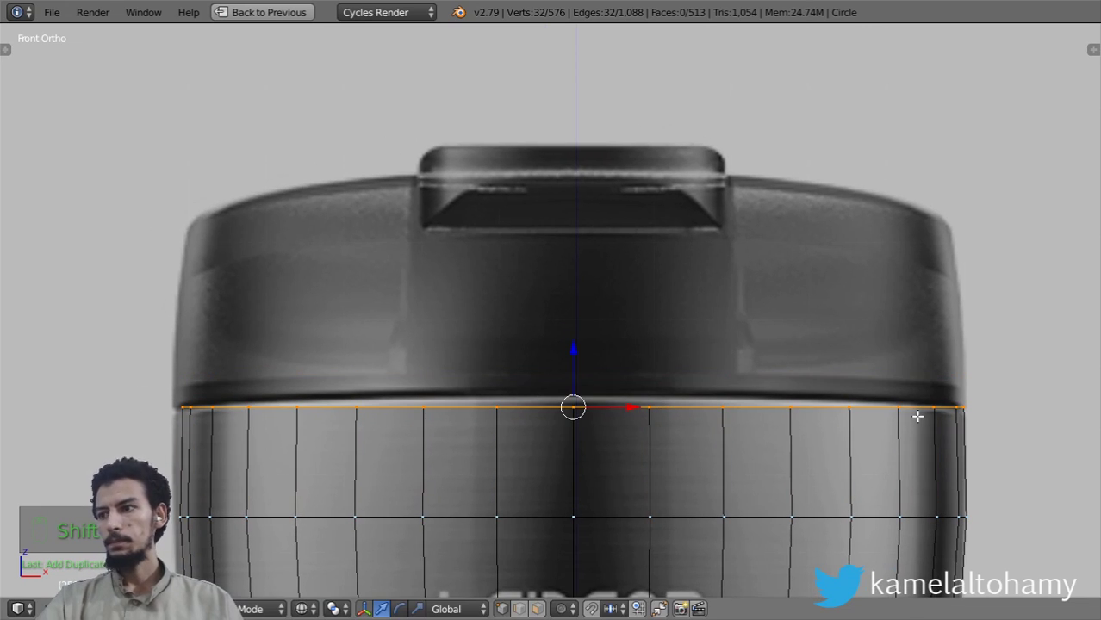
Separate a copy of the top rim as the lid, extrude it up with an inward taper and a flat top ring
key("shift+p")
key("Tab")
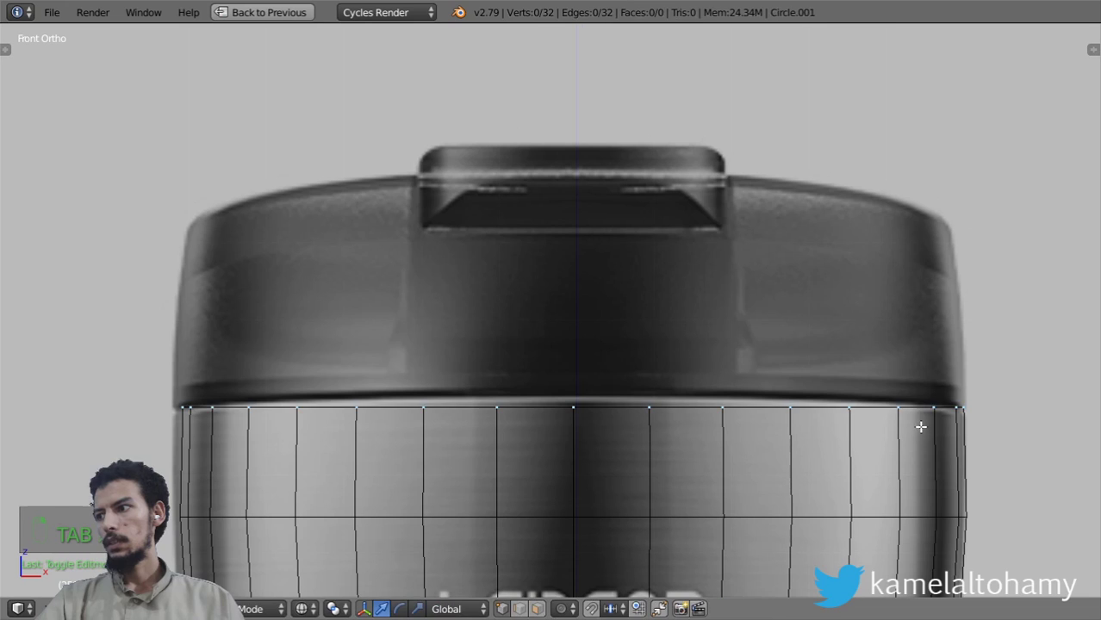
key("a")
key("e")
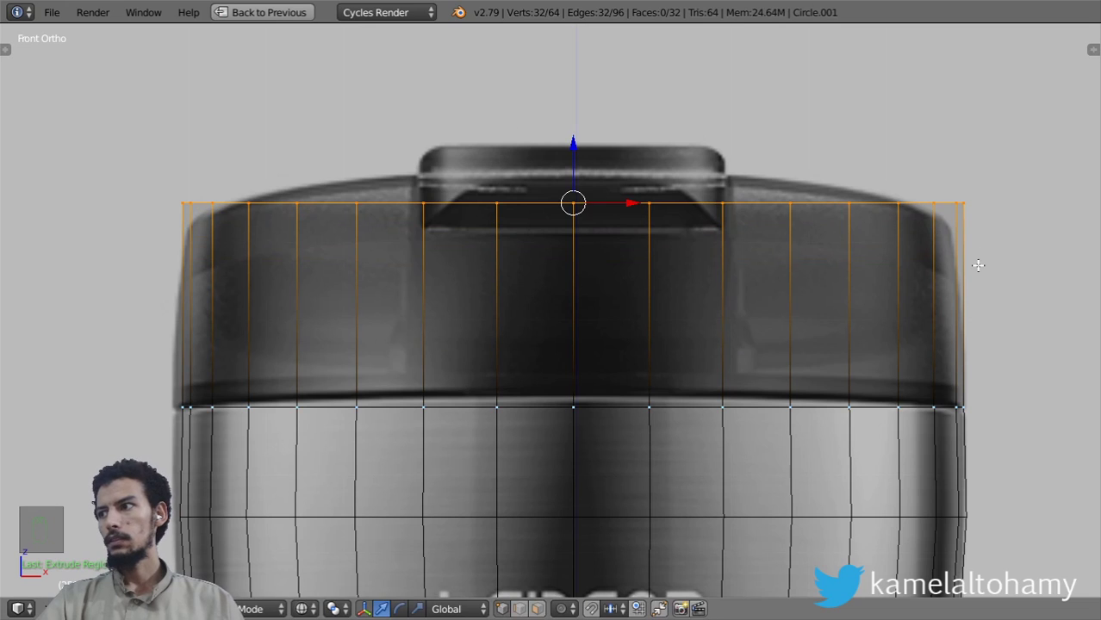
key("g")
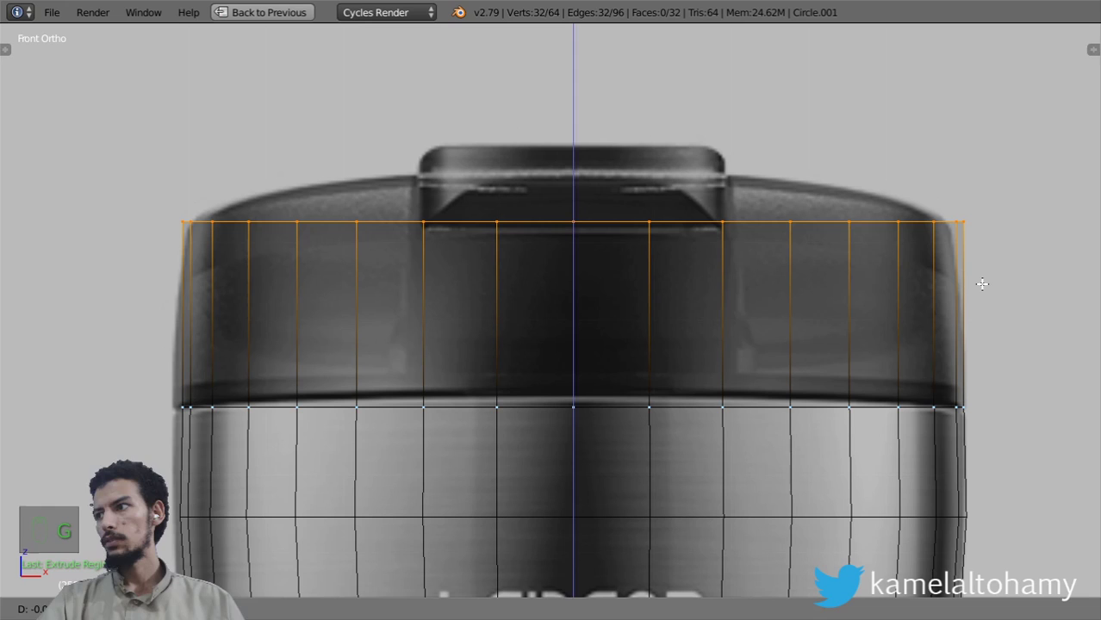
key("s")
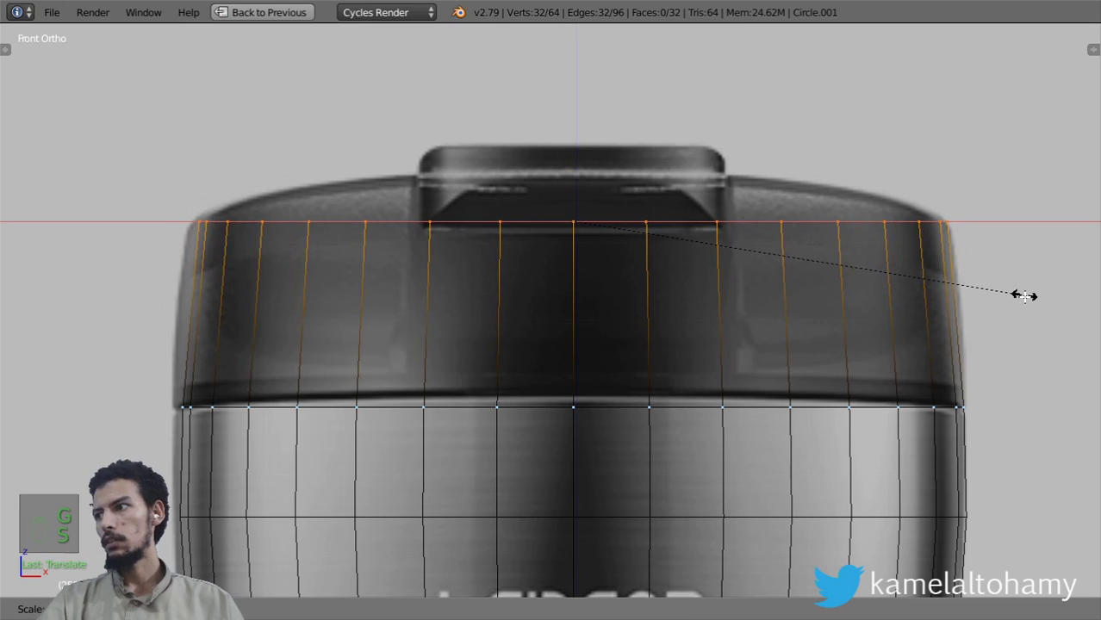
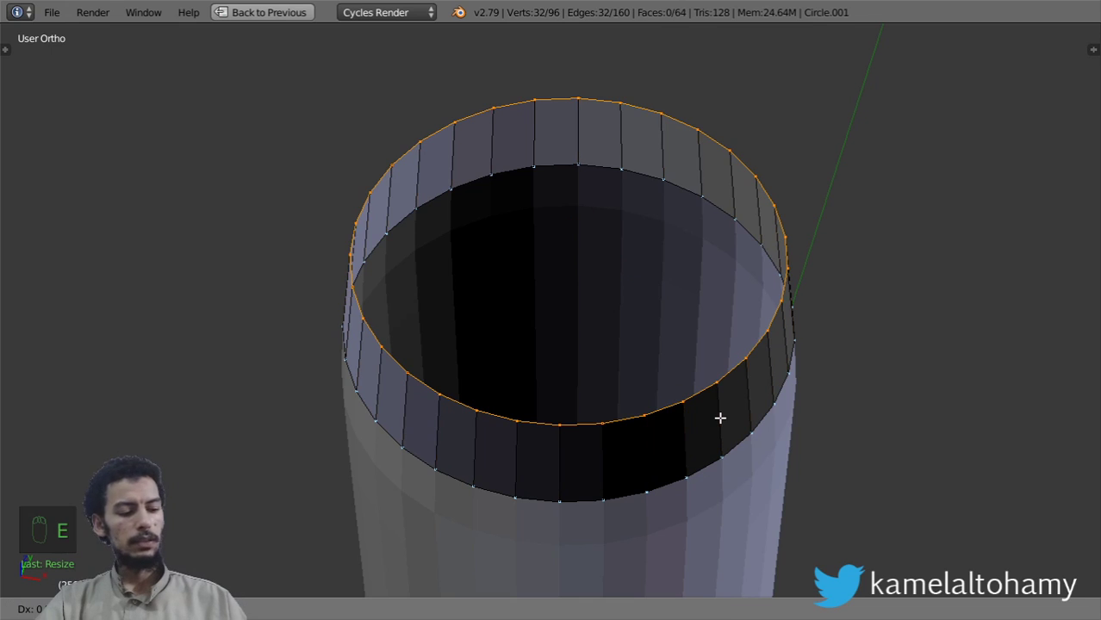
key("e")
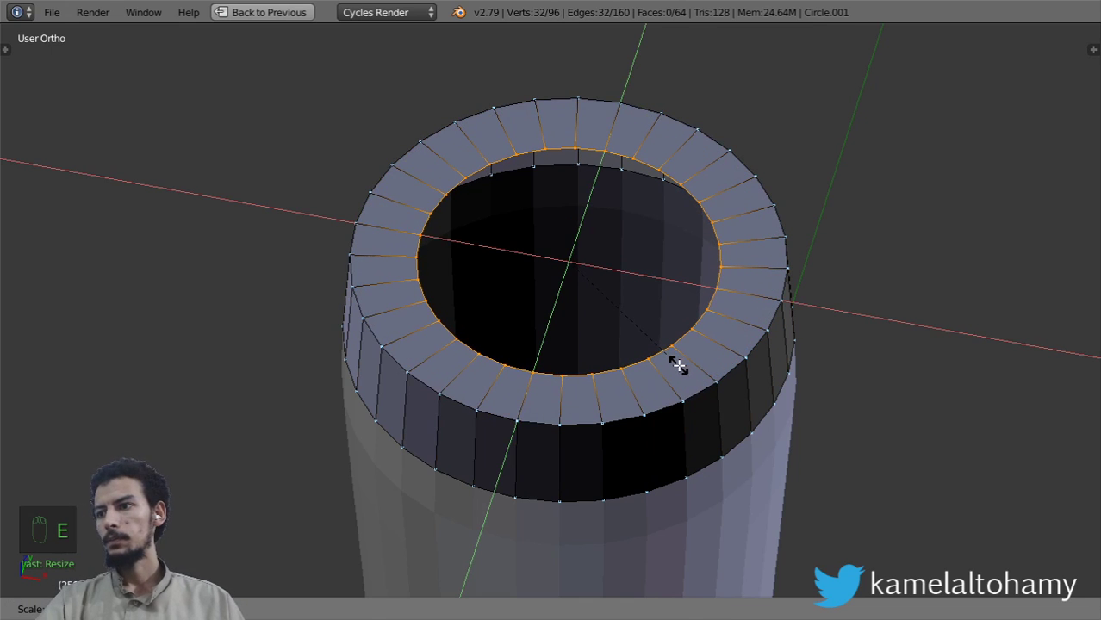
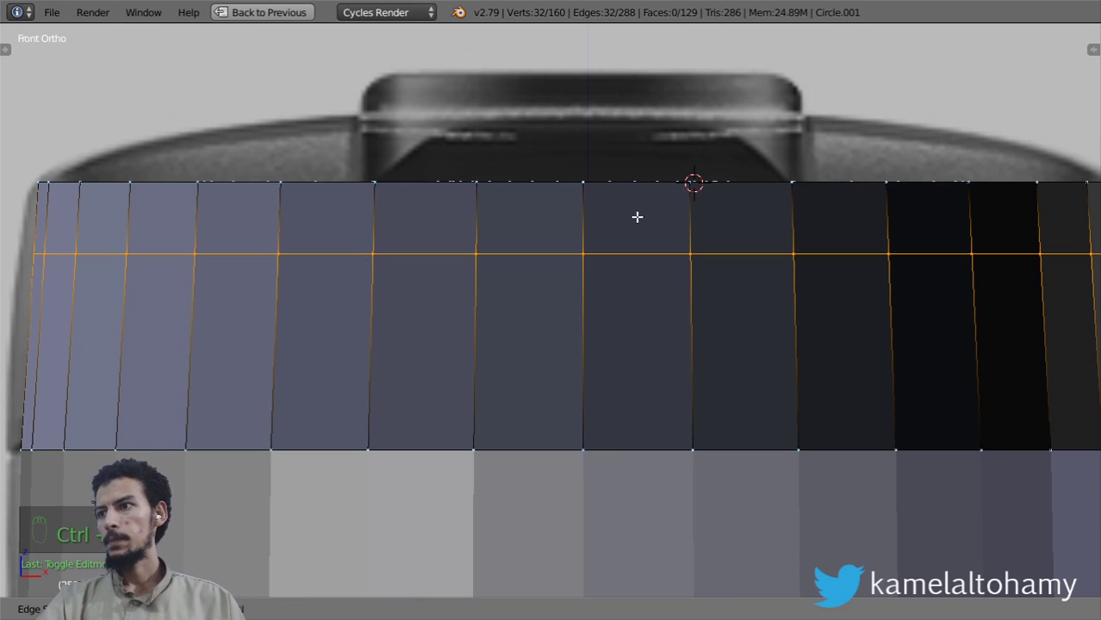
Fill the lid top with faces and slide the slot outline edges into place for the recess
left_click(610, 317)
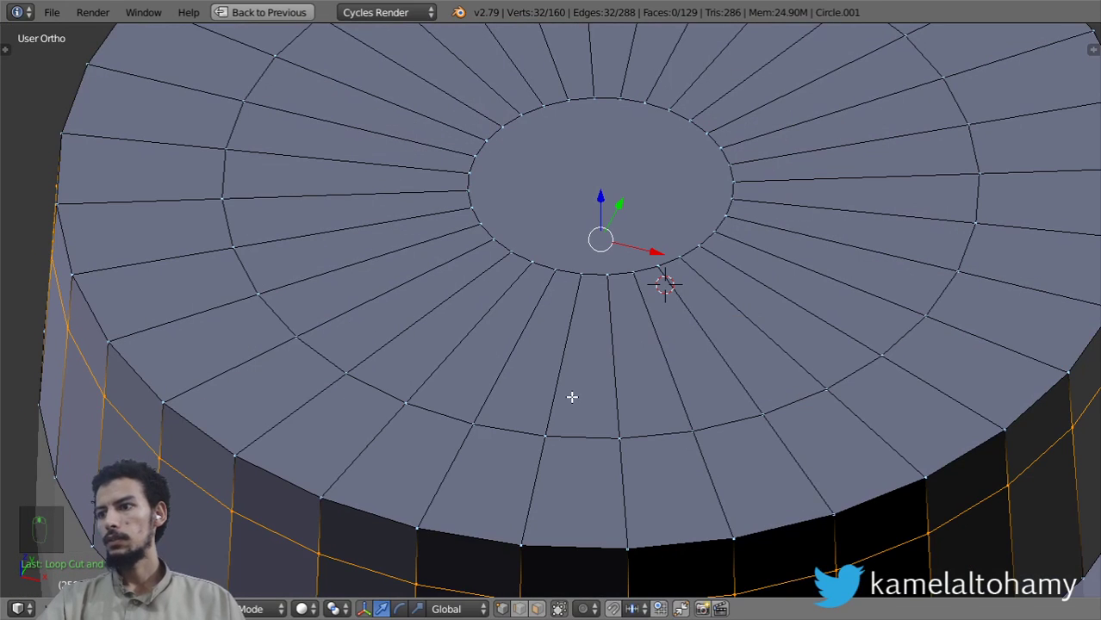
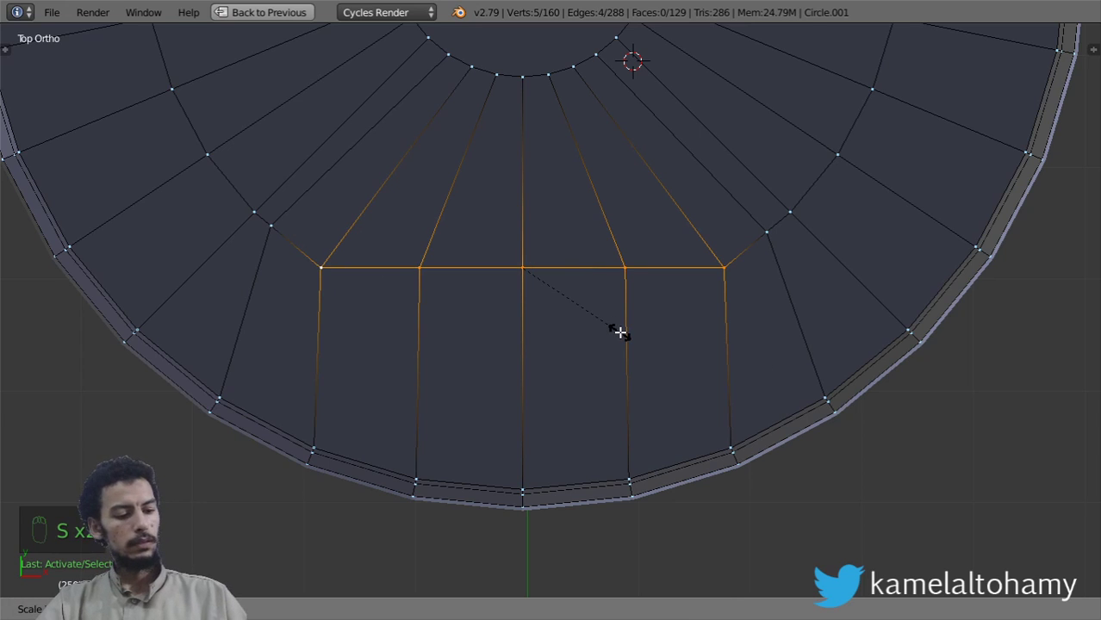
key("s")
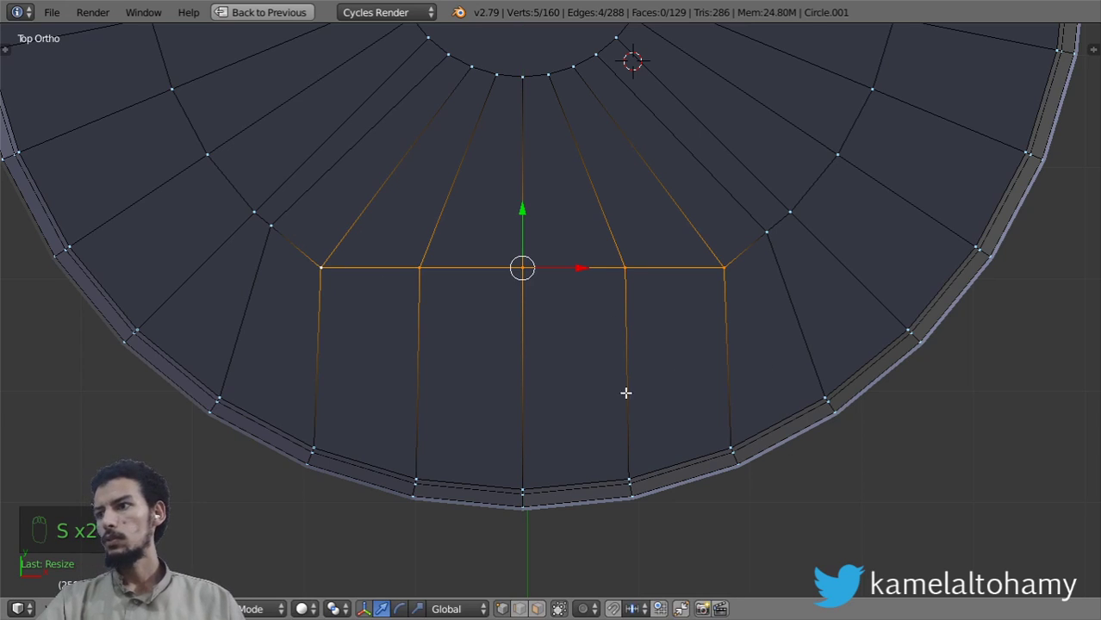
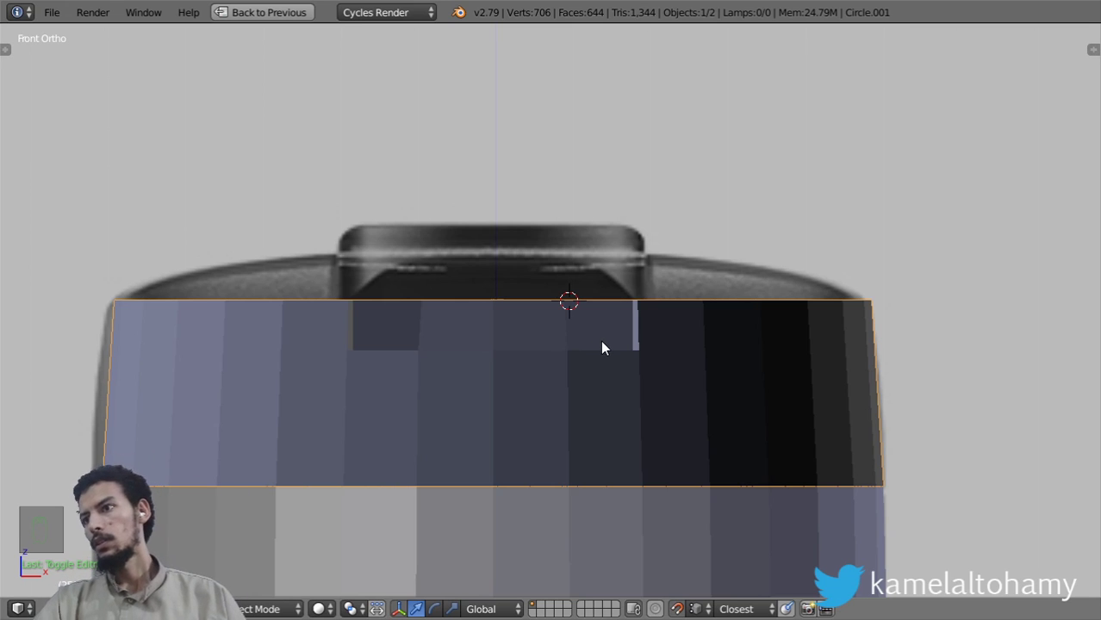
Tidy the slot recess edges on the lid and check it straight from the front
key("Tab")
key("z")
key("z")
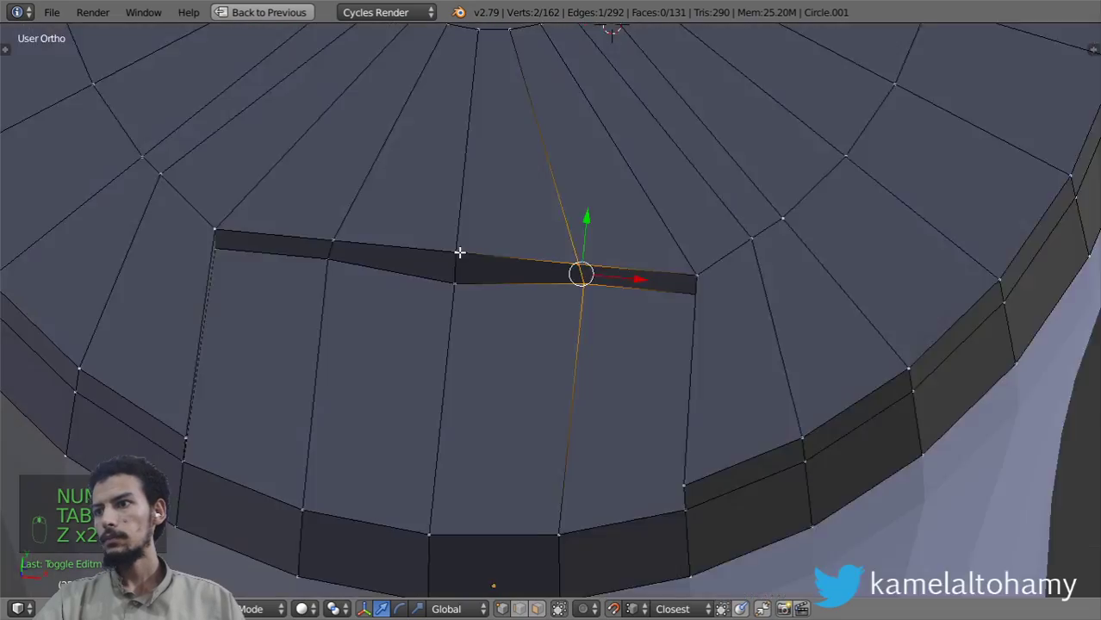
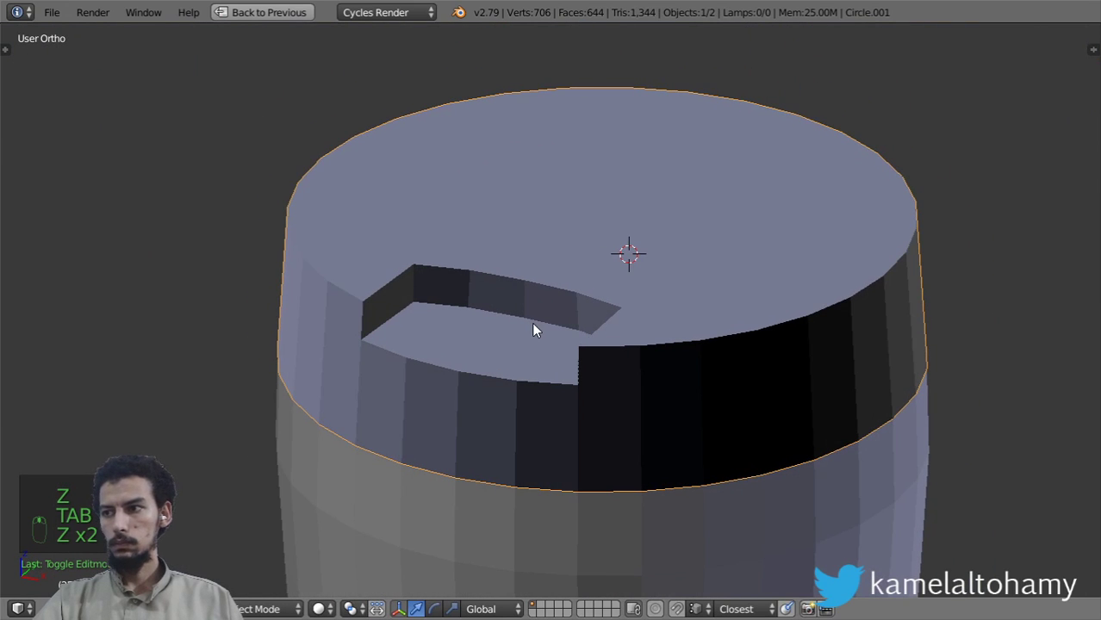
key("z")
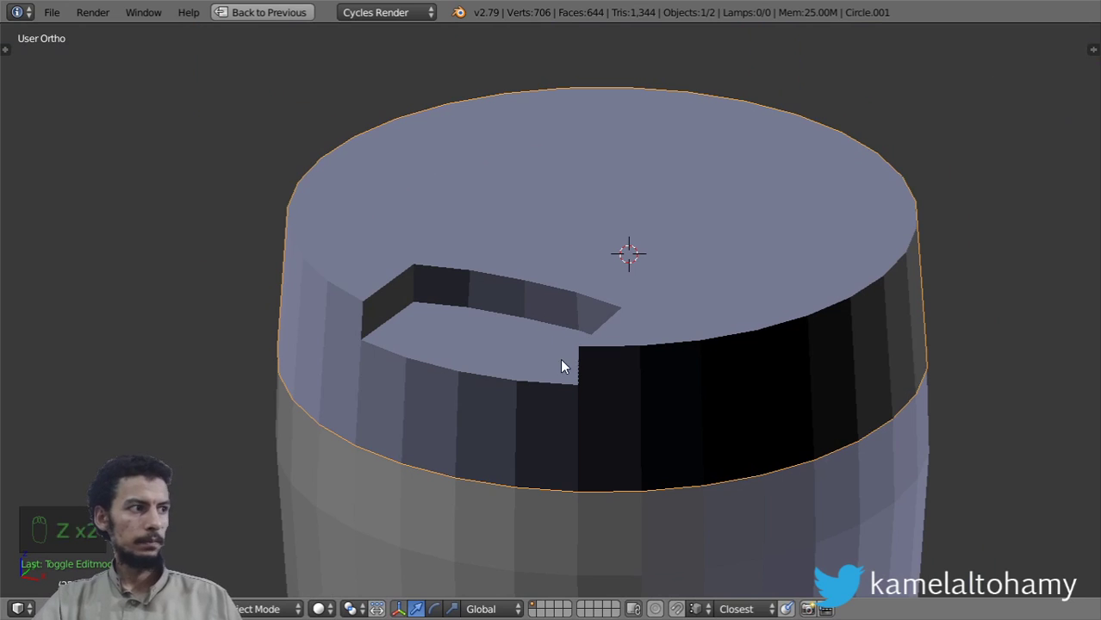
Consult the CommuterLid.jpg reference in a split area, then close it and restore the layout
key("KP_1")
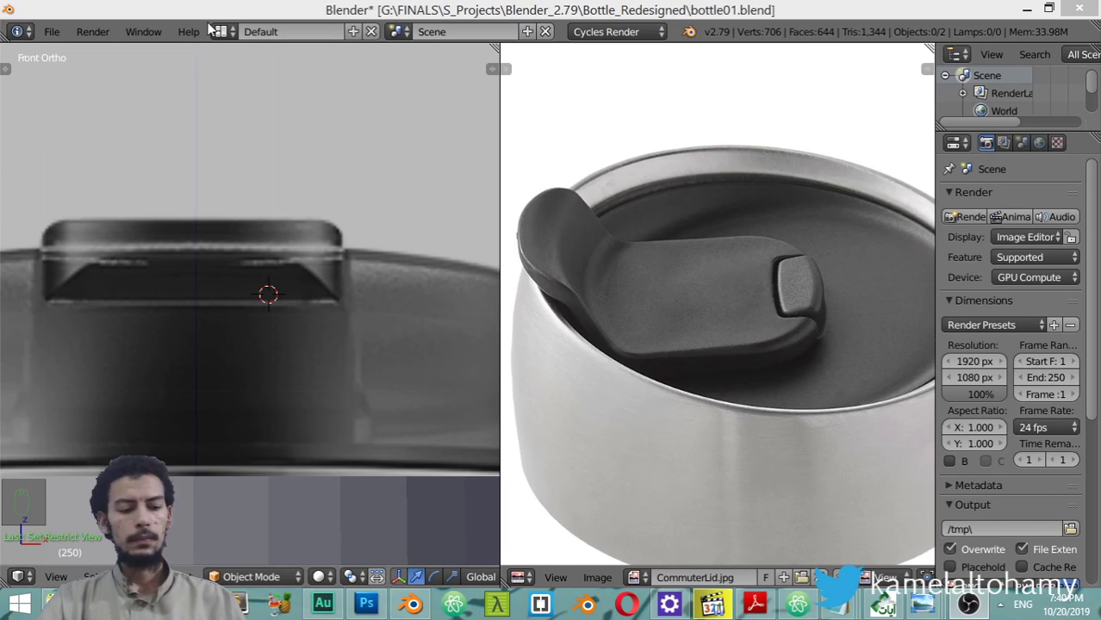
left_click_drag(188, 80, 612, 331)
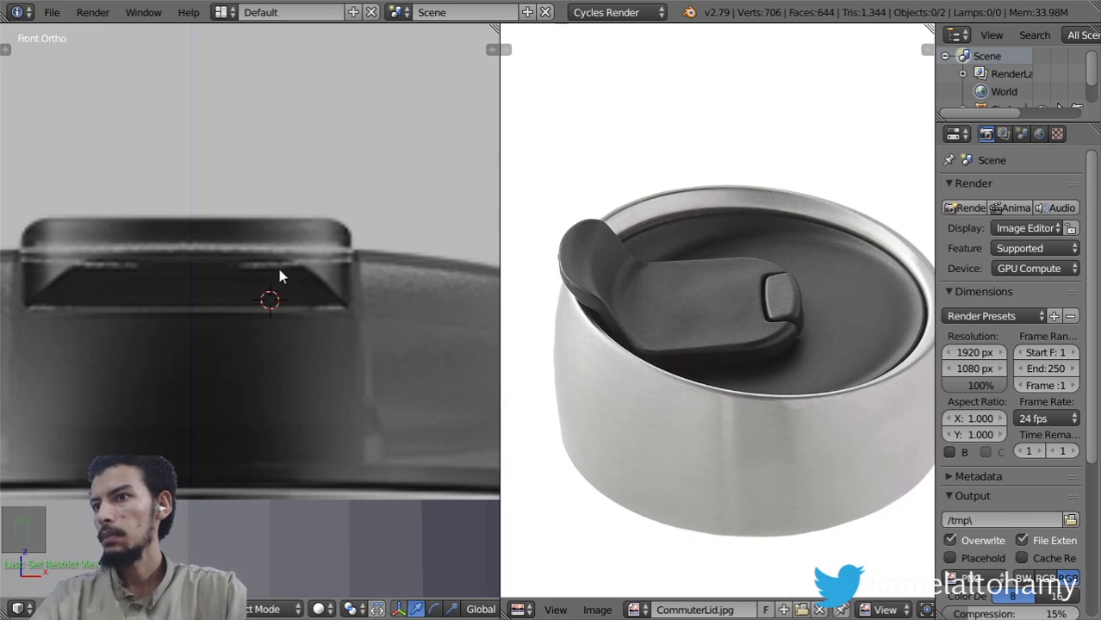
left_click_drag(197, 278, 504, 355)
left_click_drag(504, 354, 515, 460)
left_click_drag(516, 460, 465, 323)
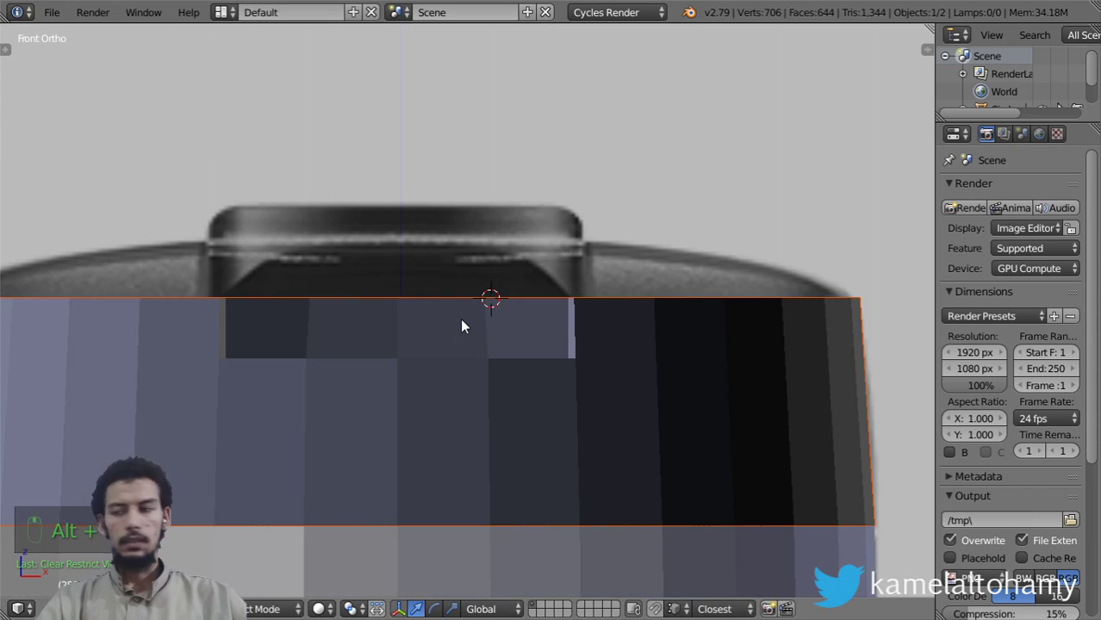
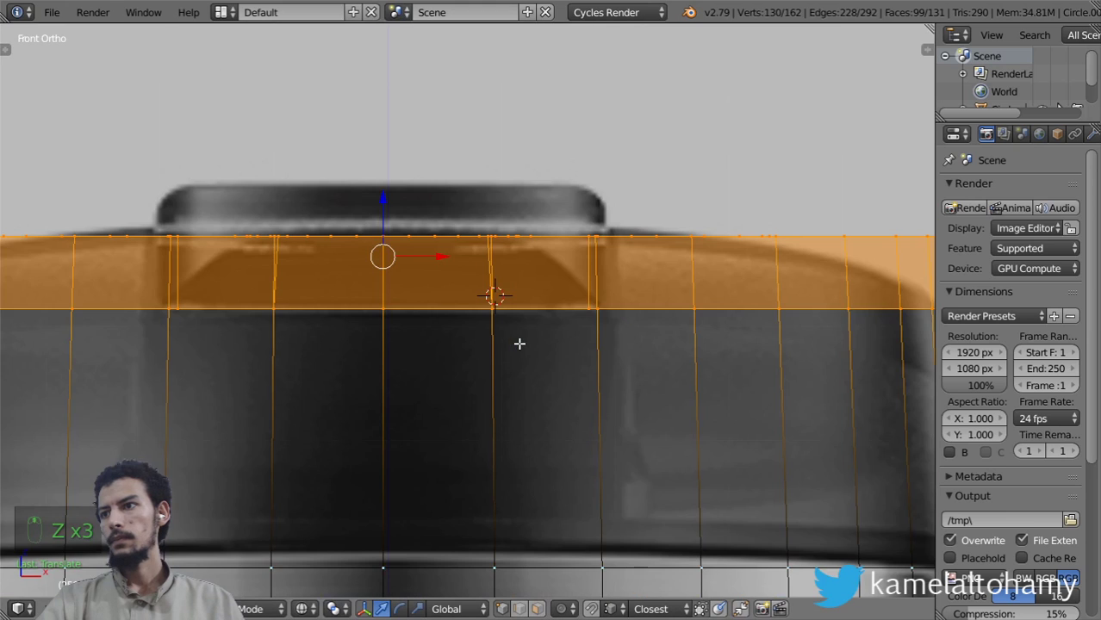
Confirm the lid band's position, view the lid from above and re-enter mesh editing on it
key("a")
key("b")
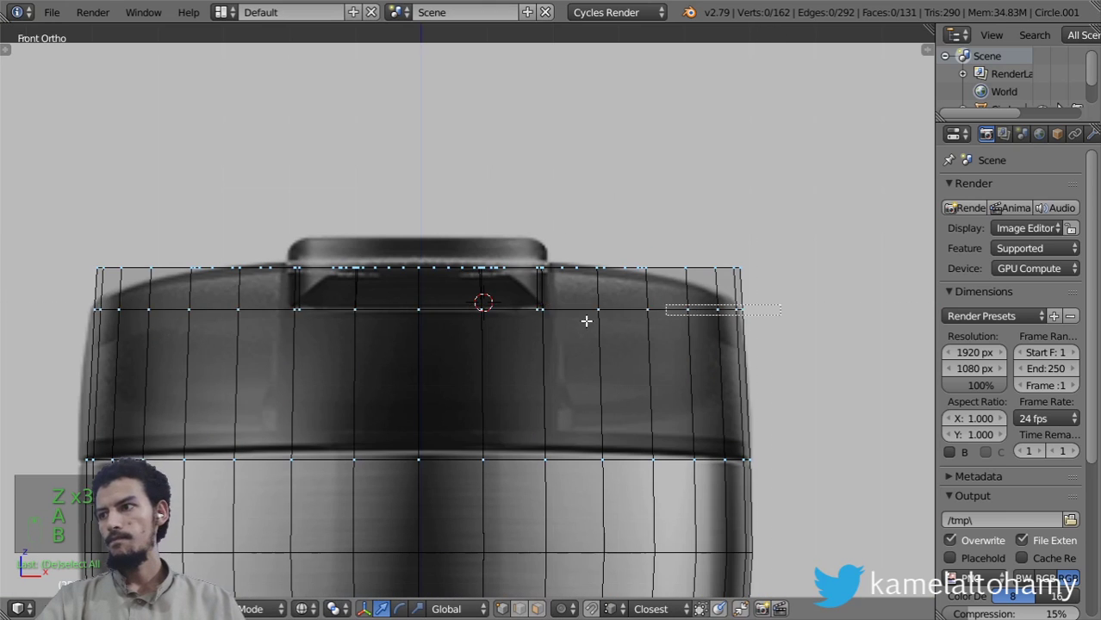
key("g")
key("z")
key("z")
key("z")
key("z")
key("Tab")
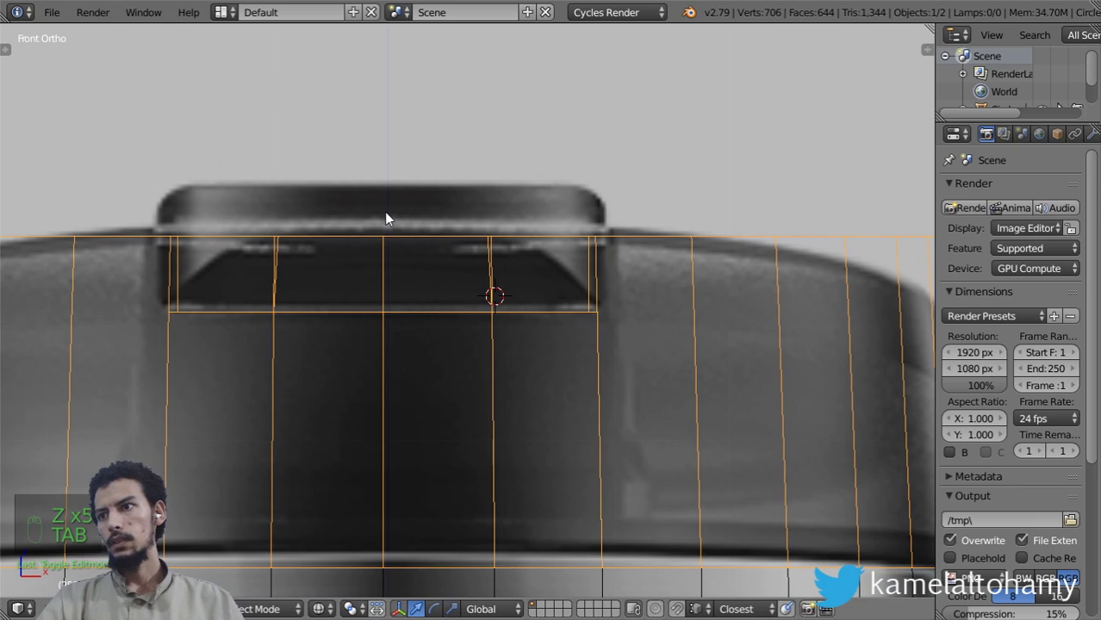
key("z")
left_click_drag(521, 314, 521, 314)
key("Tab")
key("Tab")
key("Tab")
key("a")
key("a")
key("ctrl+n")
key("Tab")
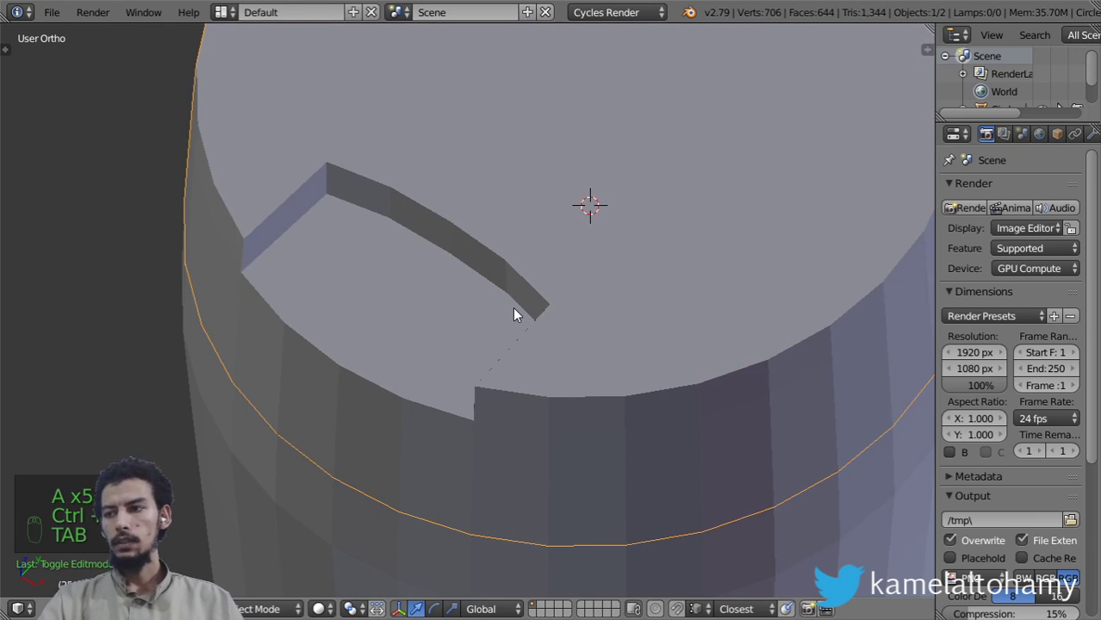
key("Tab")
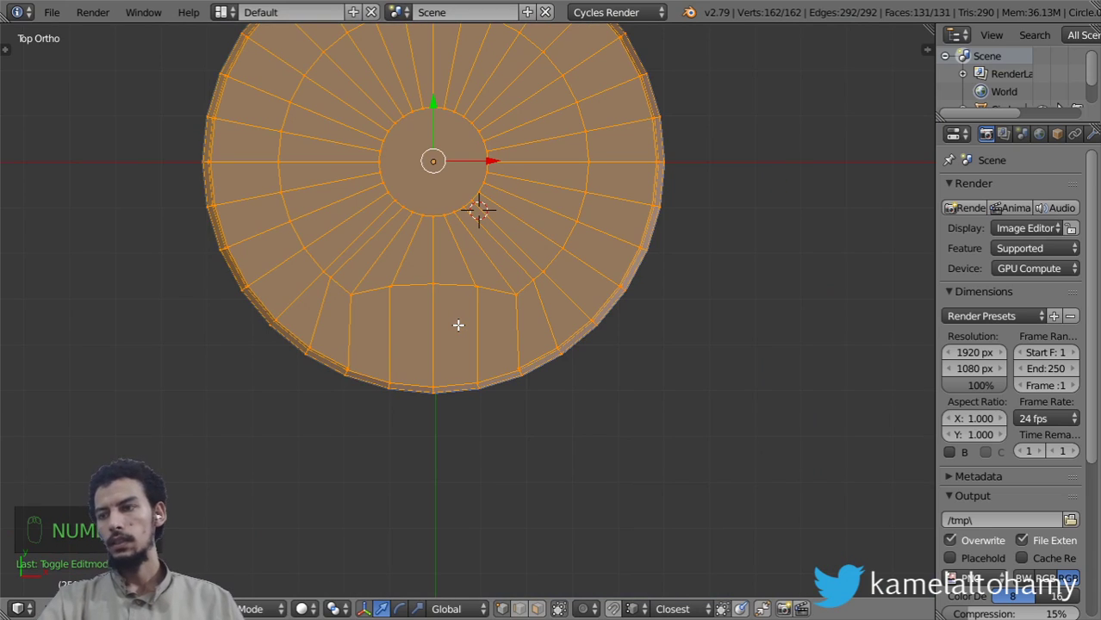
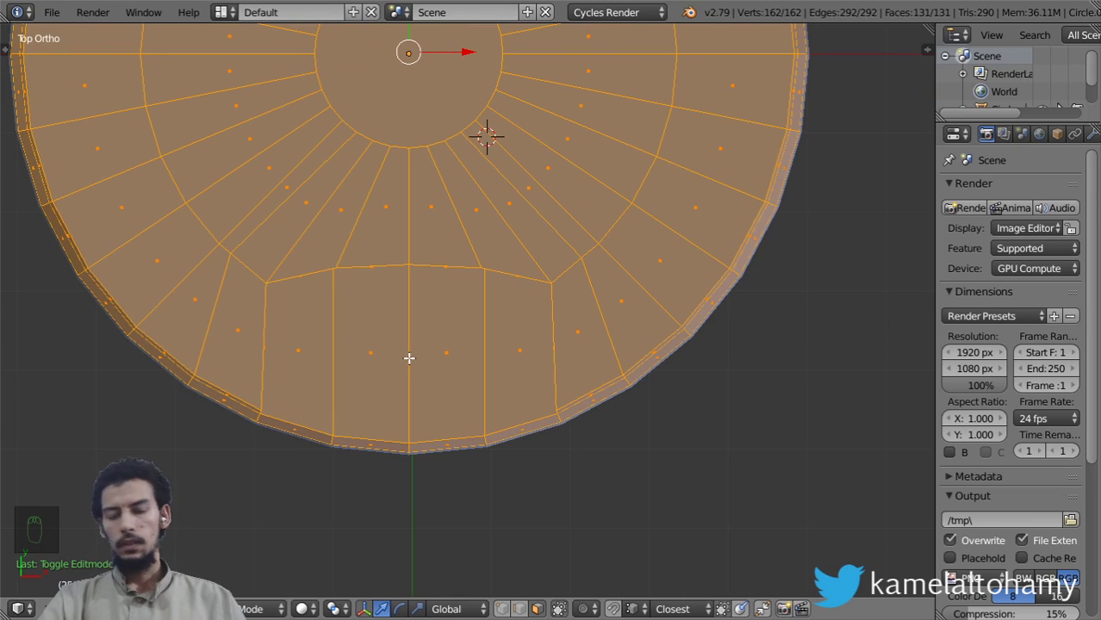
Add a new circle in wireframe view and select it over the lid slot
key("Tab")
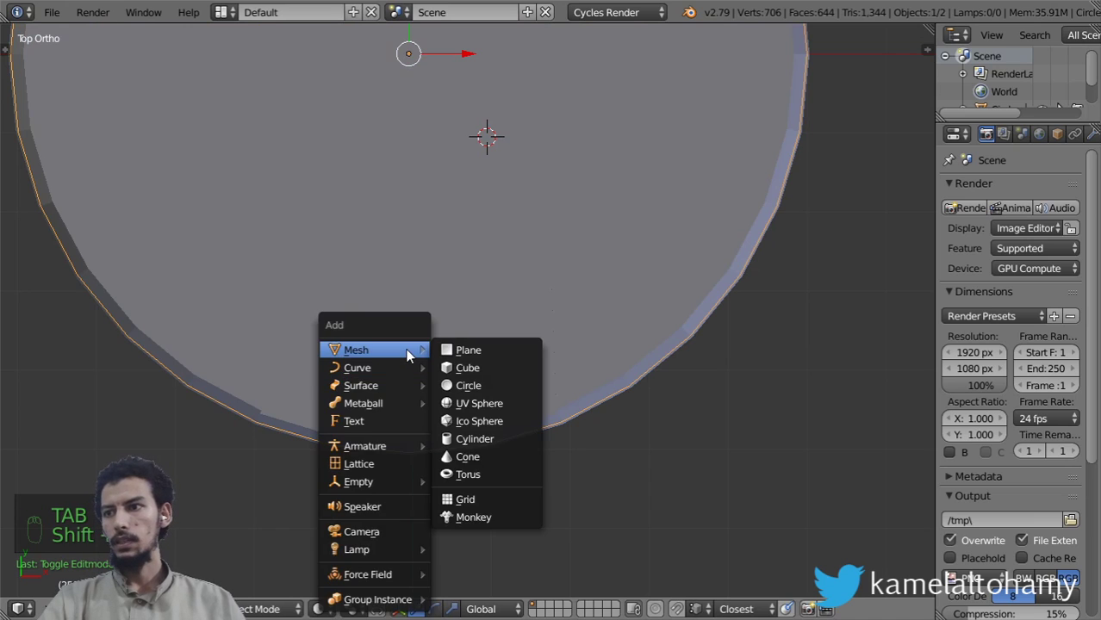
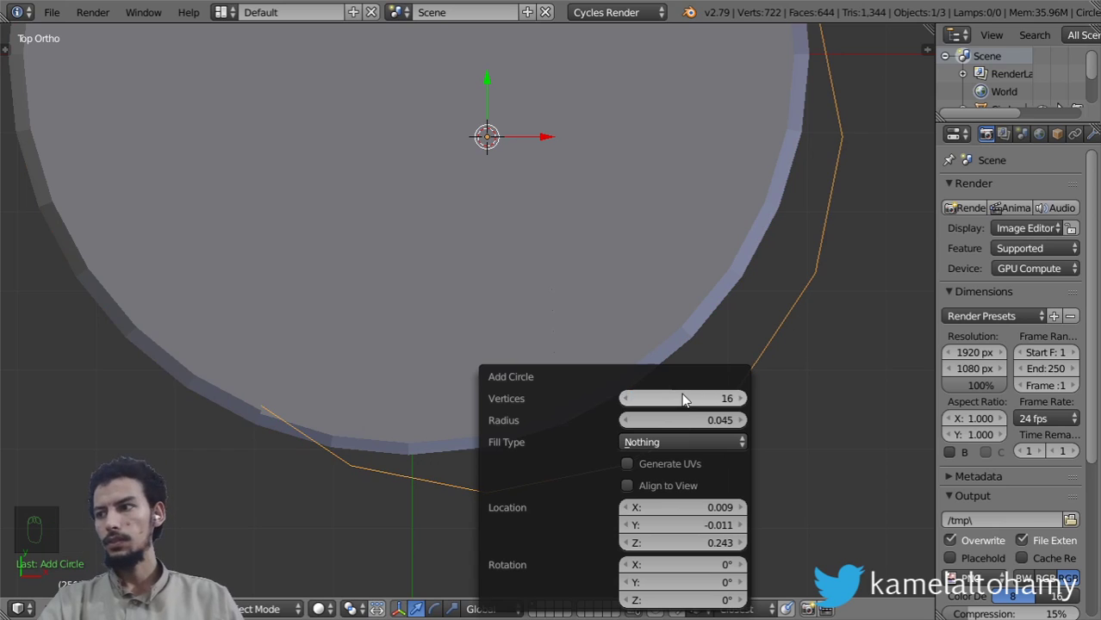
key("z")
key("g")
left_click(577, 36)
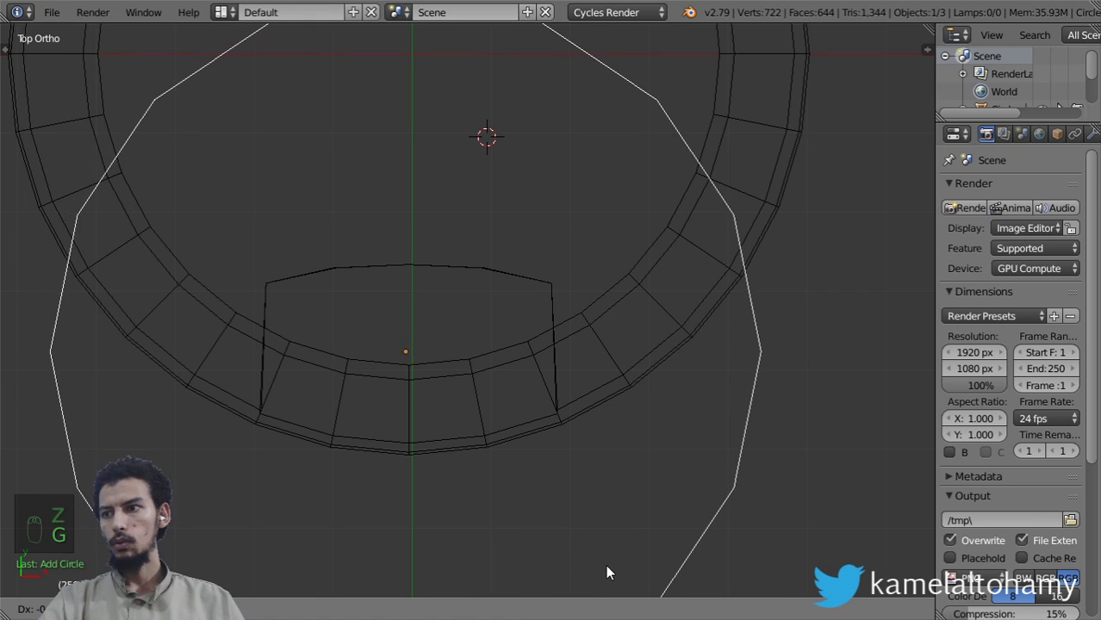
key("s")
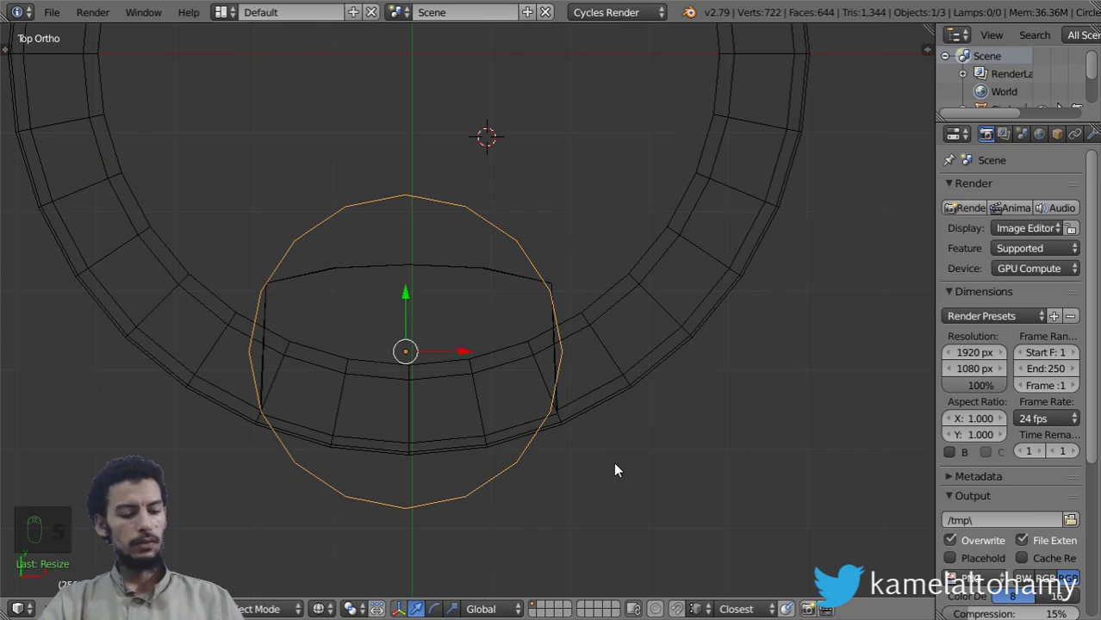
key("r")
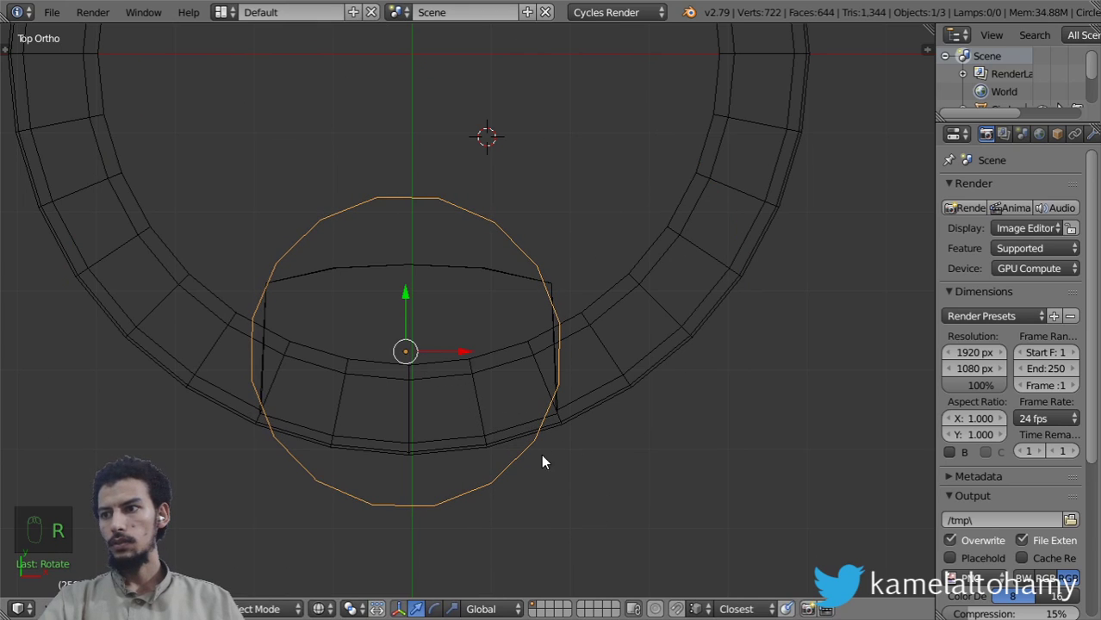
Scale the circle down to the slot's width and check it from the side
left_click_drag(411, 303, 485, 468)
key("s")
left_click_drag(465, 373, 527, 506)
key("s")
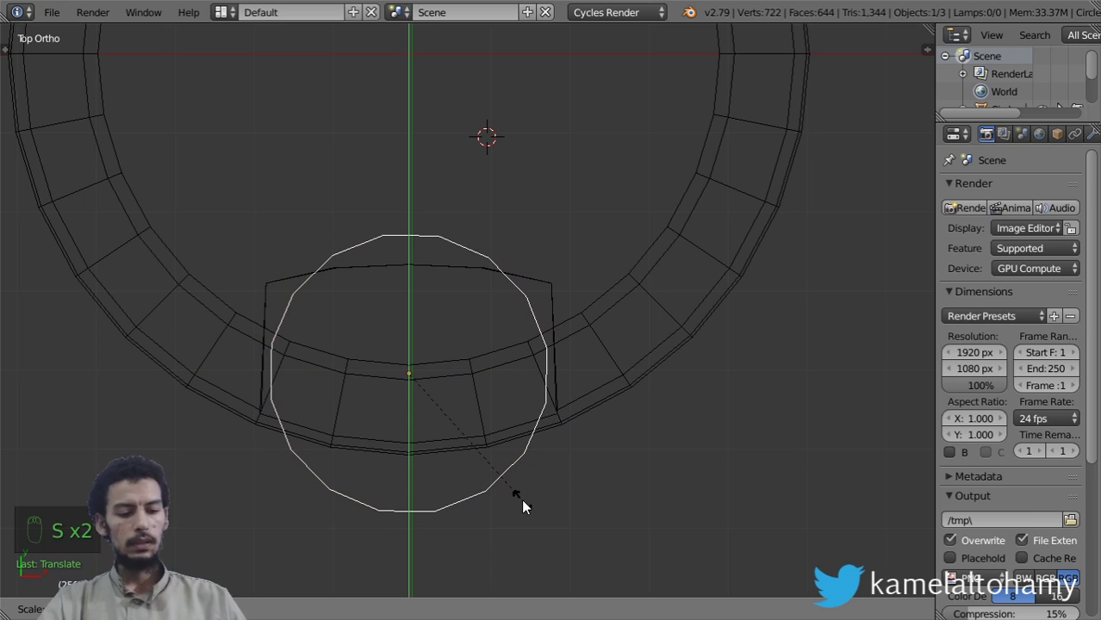
left_click_drag(488, 423, 442, 354)
key("s")
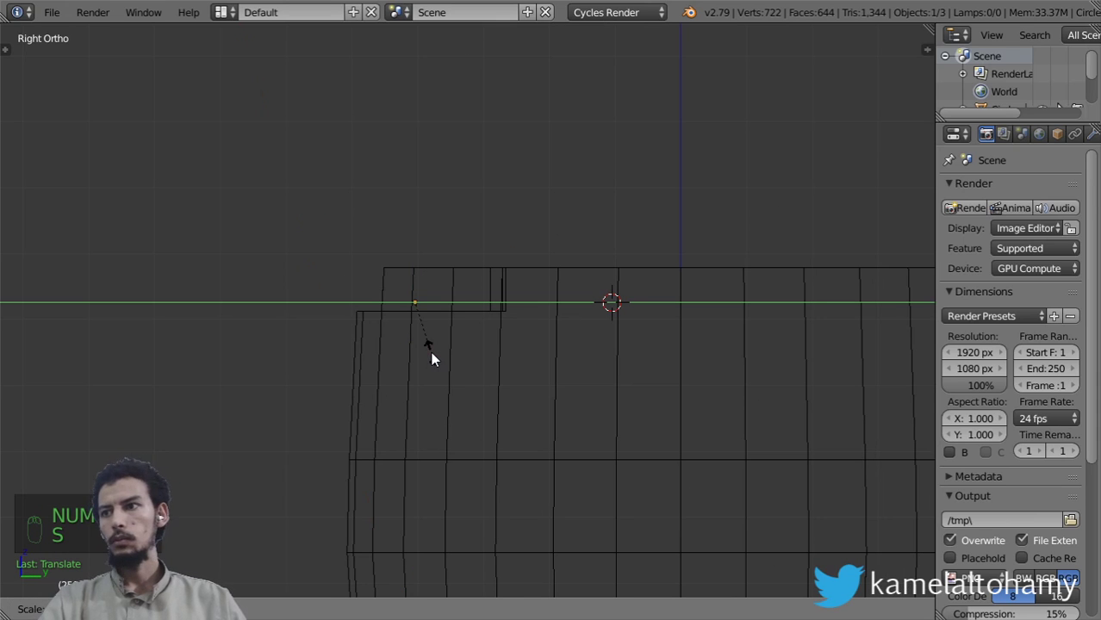
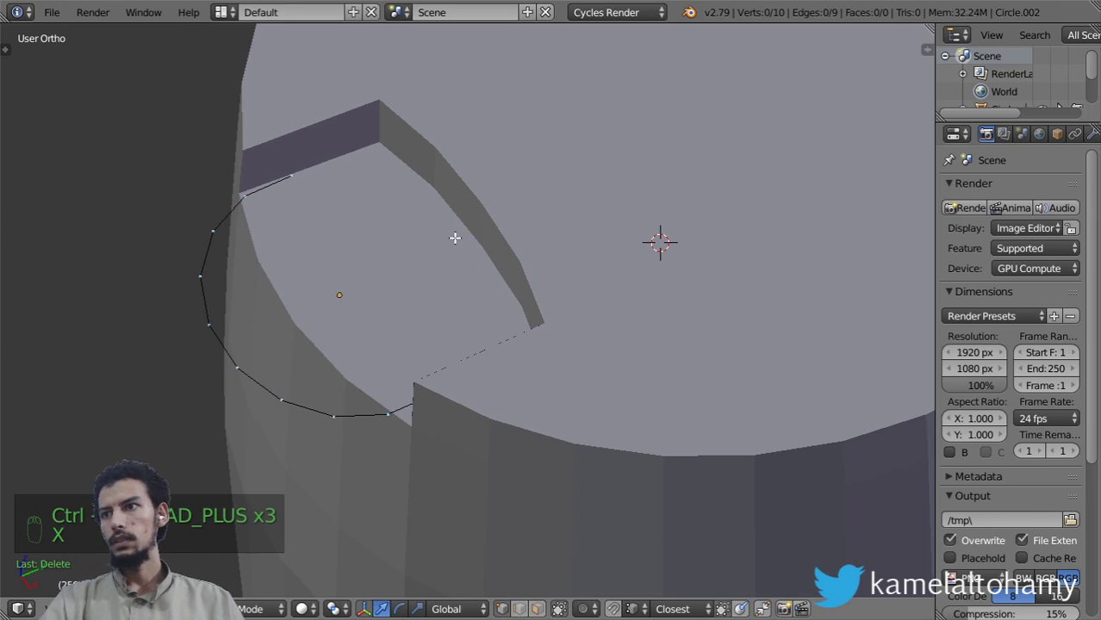
Place the isolated arc level with the bottom of the sliding cap in the front reference
left_click(477, 355)
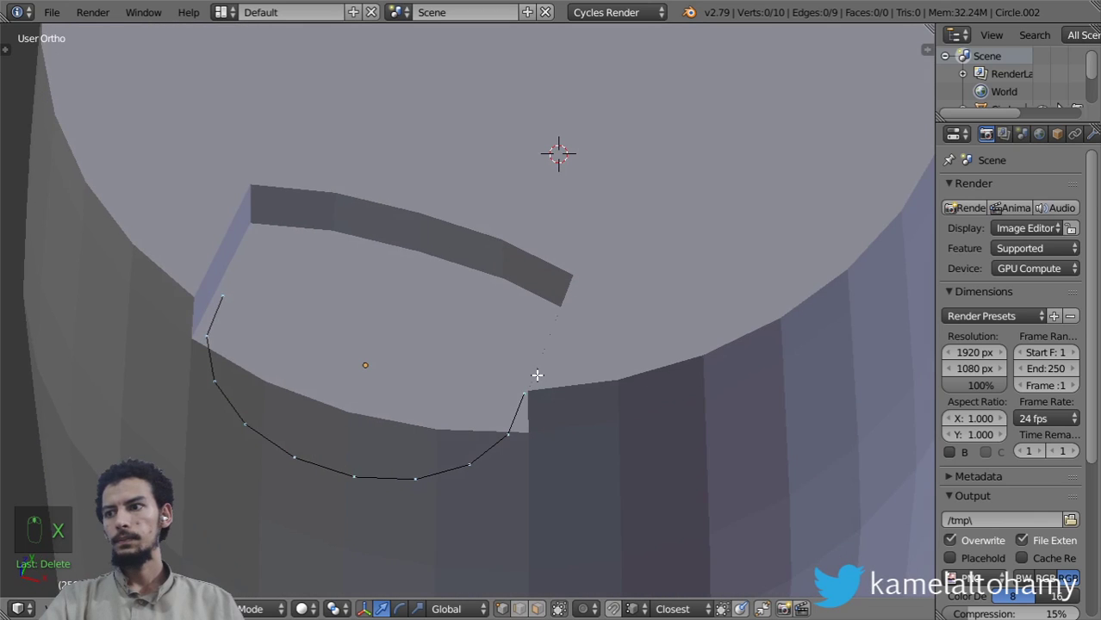
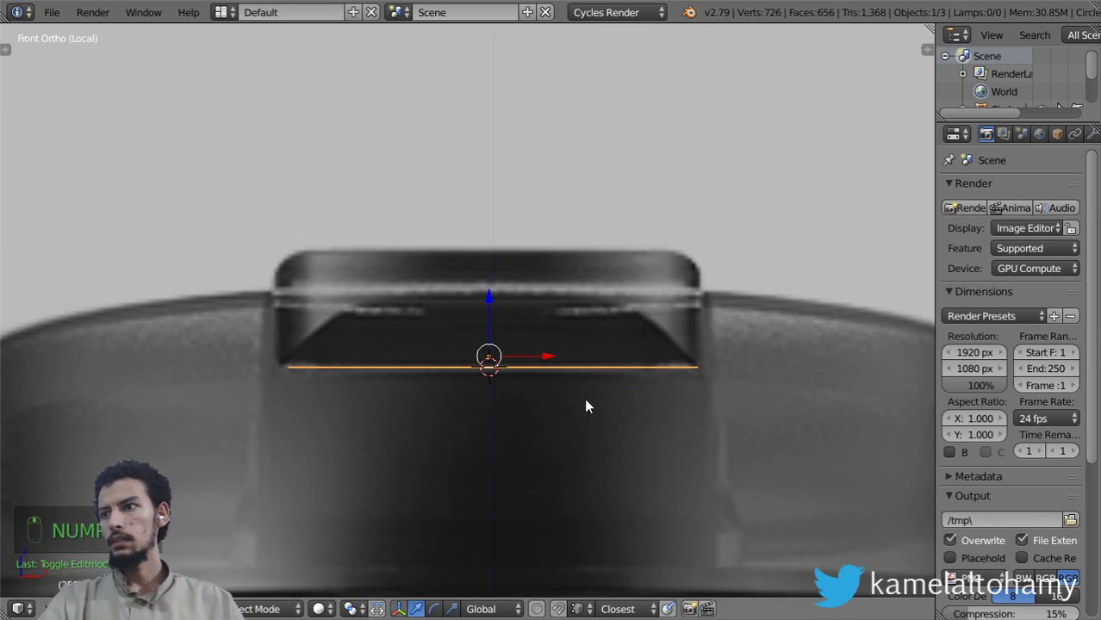
Extrude the whole arc upward along Z into the cap's walls and fill it
key("Tab")
key("a")
key("a")
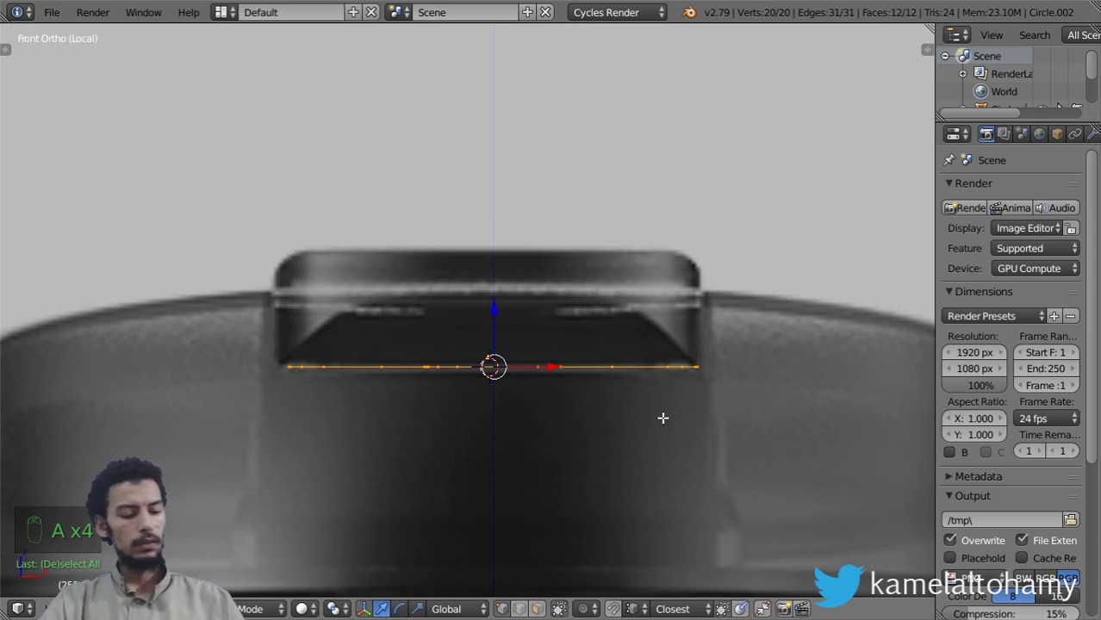
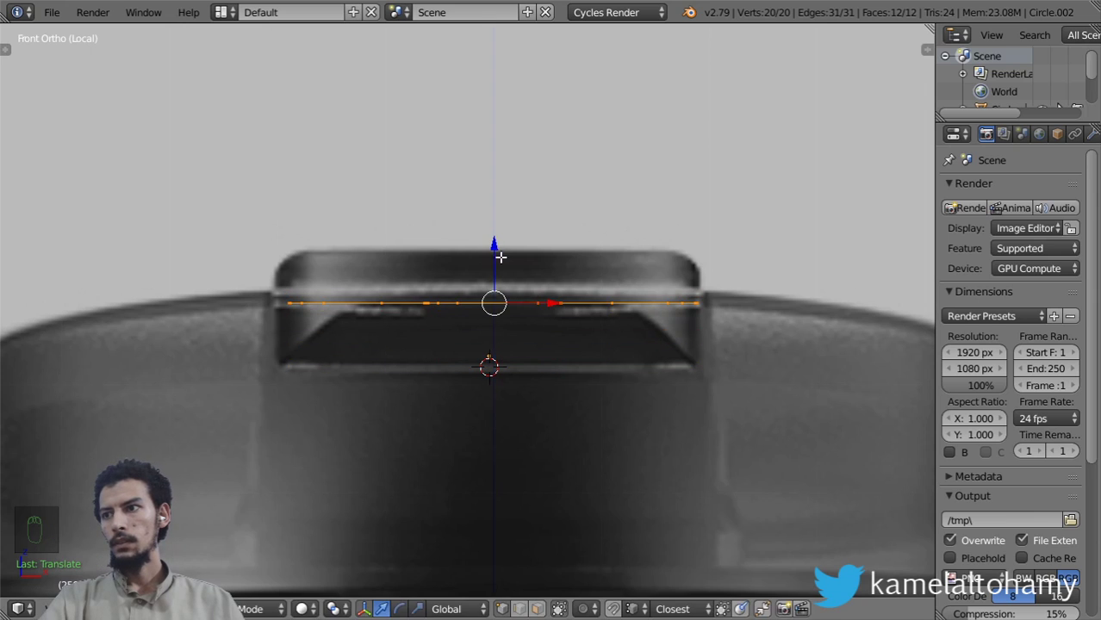
key("e")
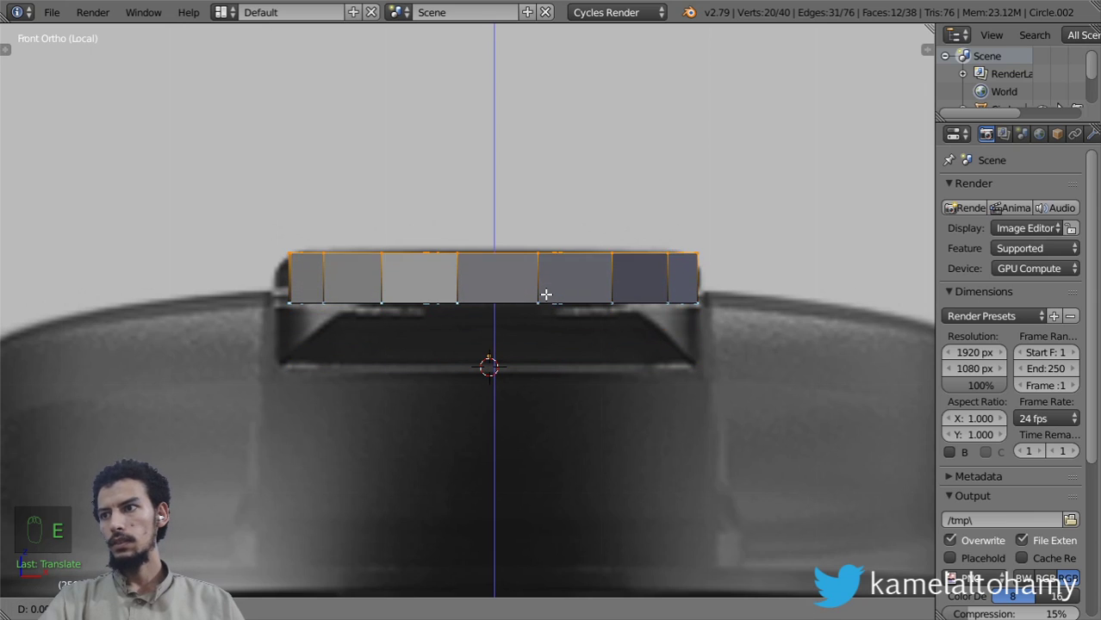
key("z")
key("z")
key("ctrl+KP_7")
key("z")
key("z")
key("z")
key("a")
key("a")
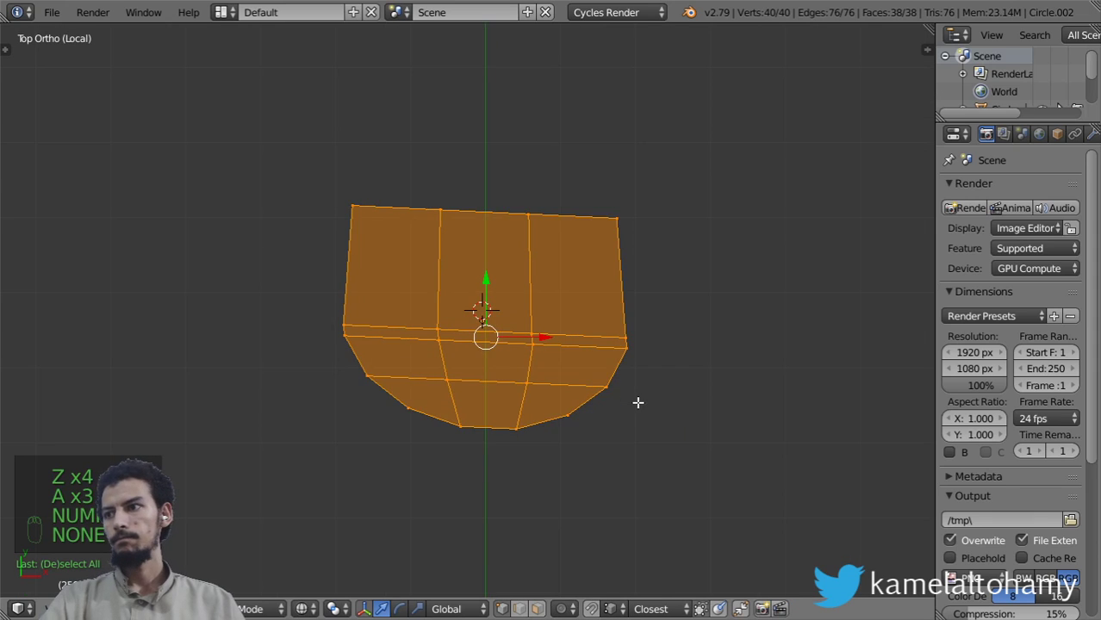
Straighten the cap's top edge by scaling its box-selected vertices flat along Z
key("z")
key("a")
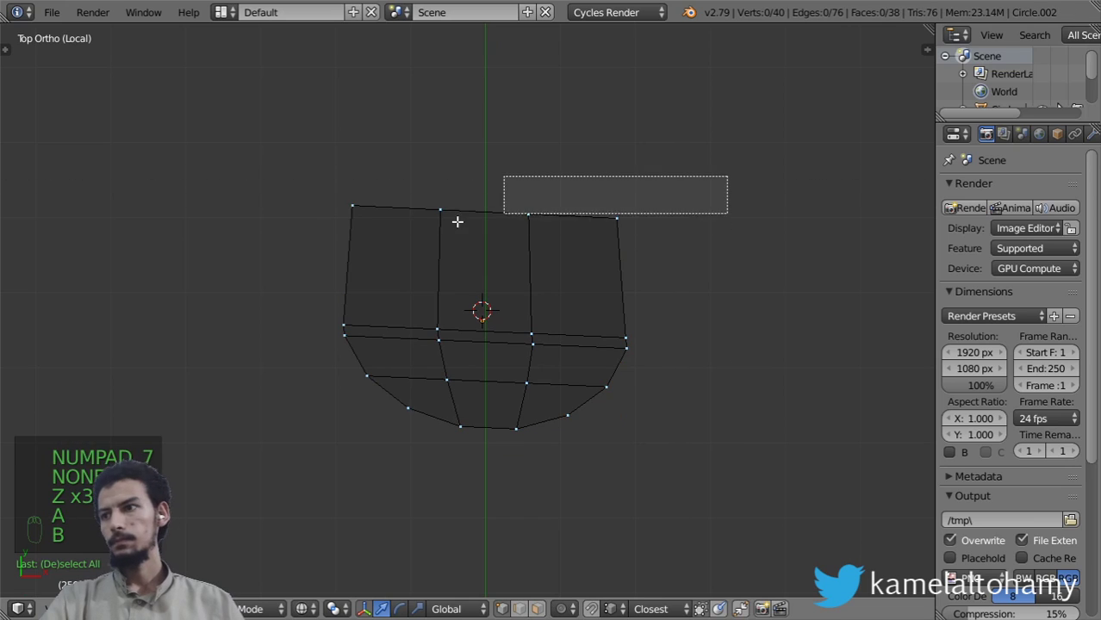
key("b")
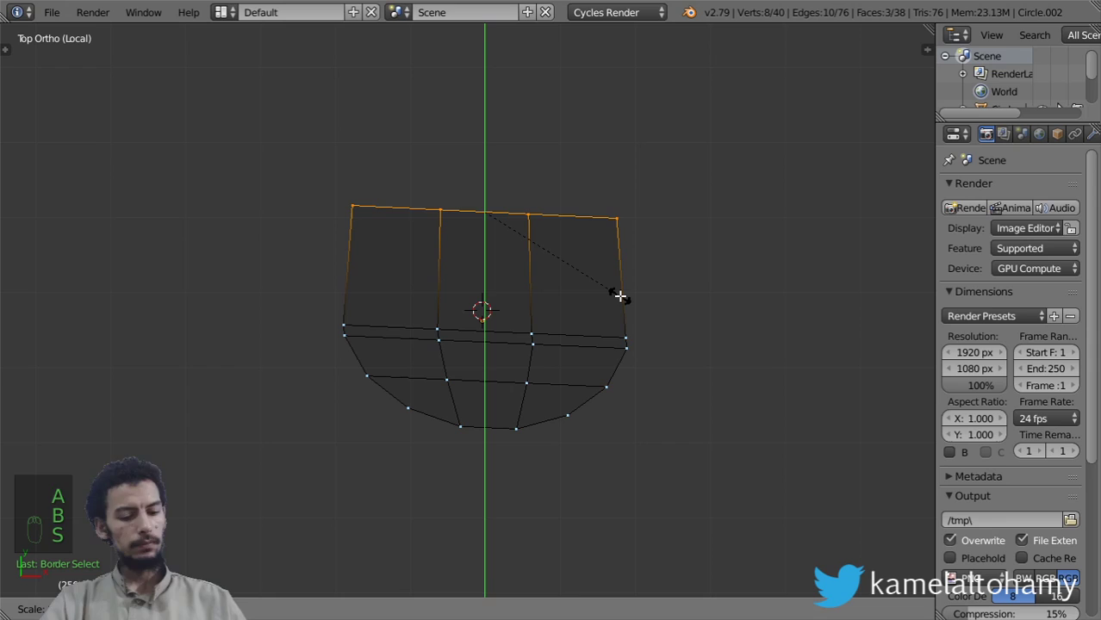
key("s")
key("s")
key("z")
key("z")
key("z")
Inset the cap's base faces to create a border ring, reaching 52 faces
key("ctrl+KP_7")
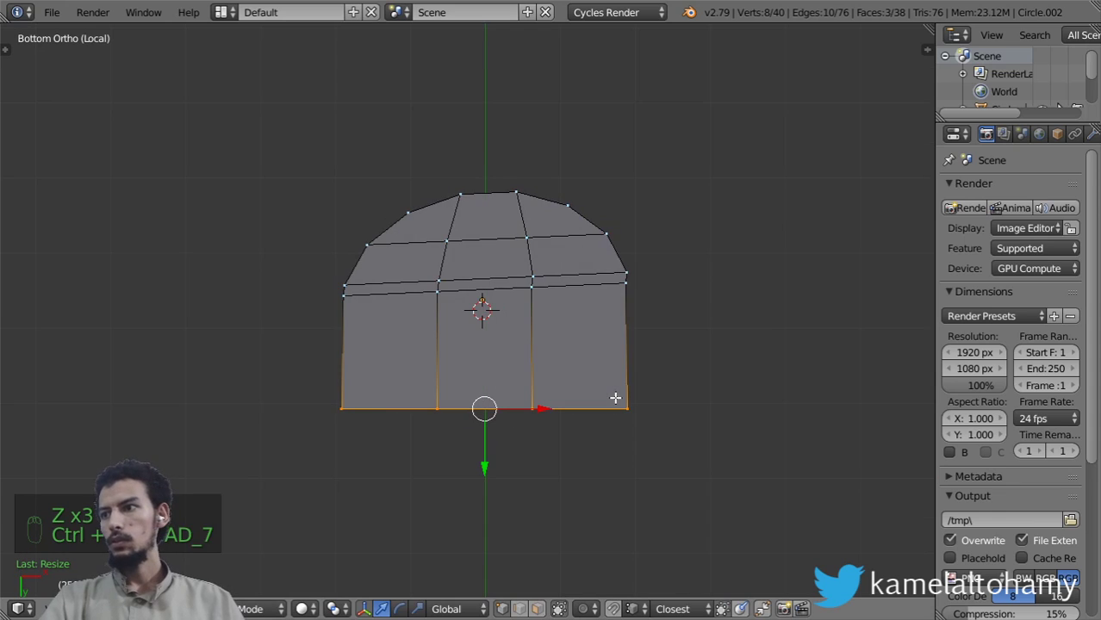
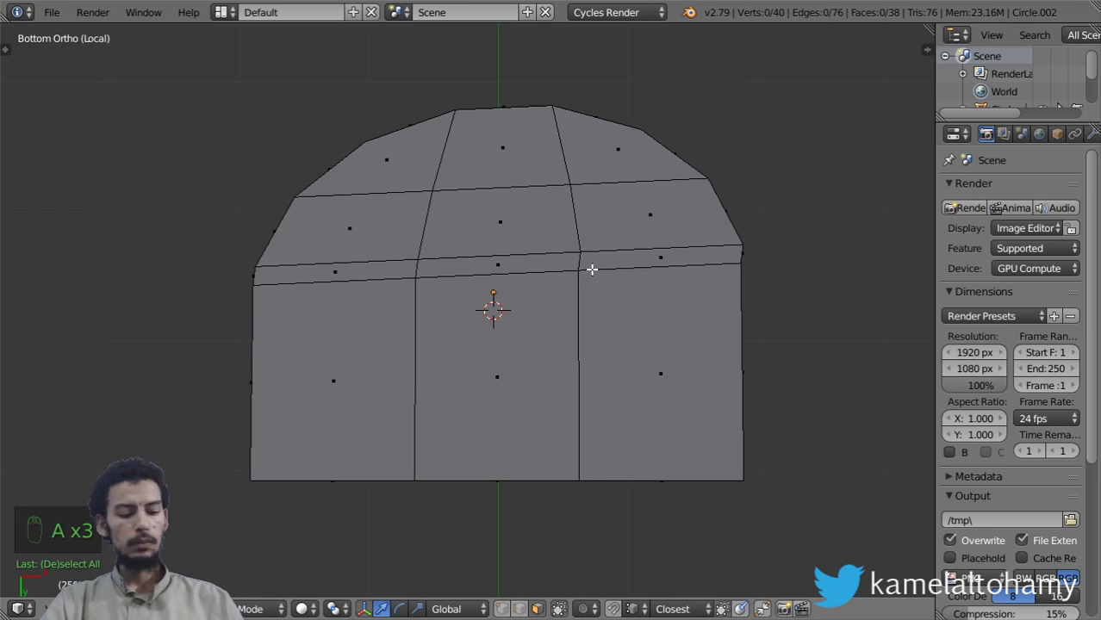
key("b")
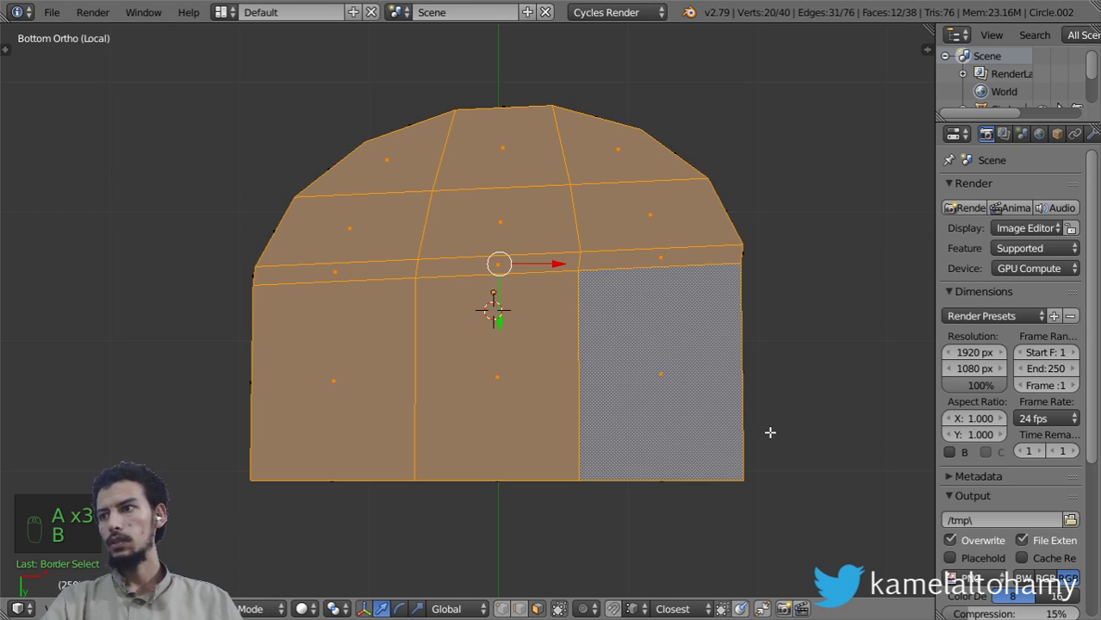
key("i")
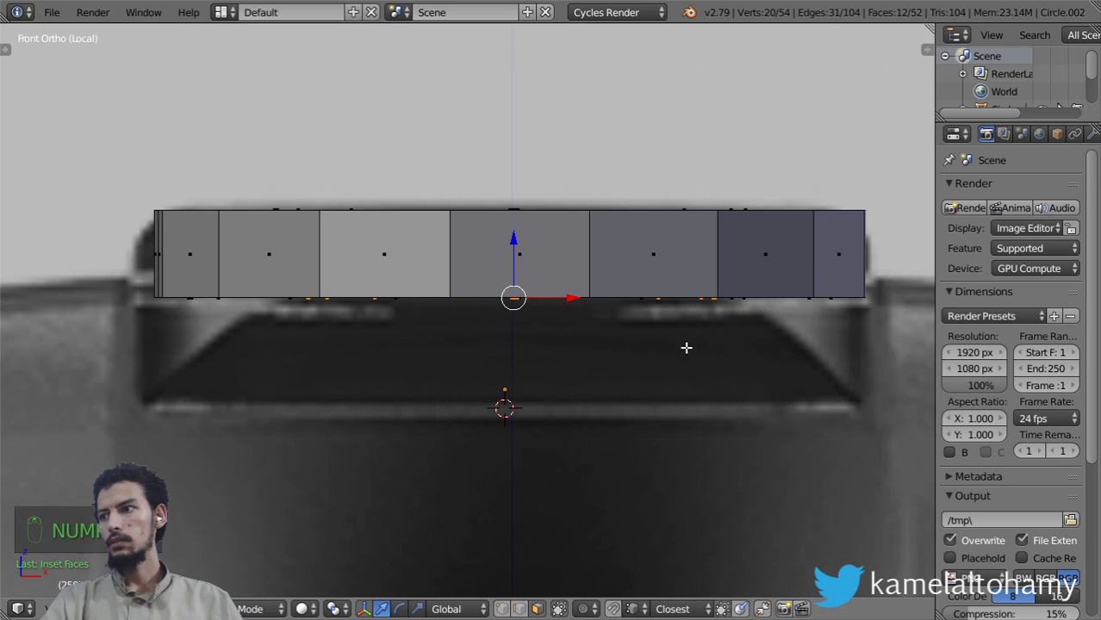
Extrude the cap's base further downward, viewed from below and orbited
key("ctrl+KP_7")
key("s")
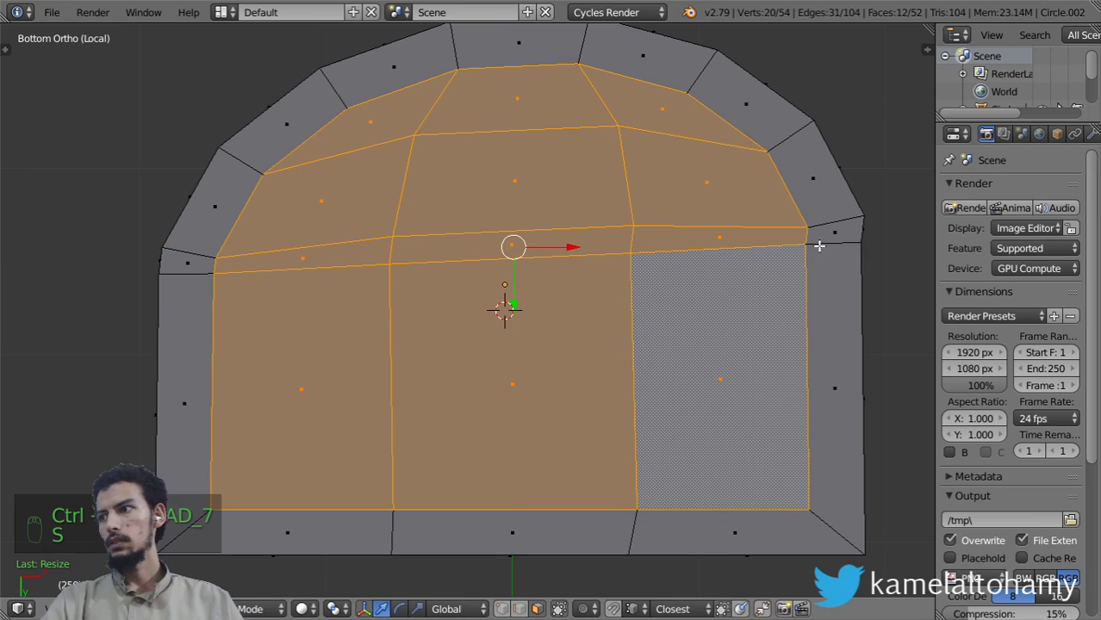
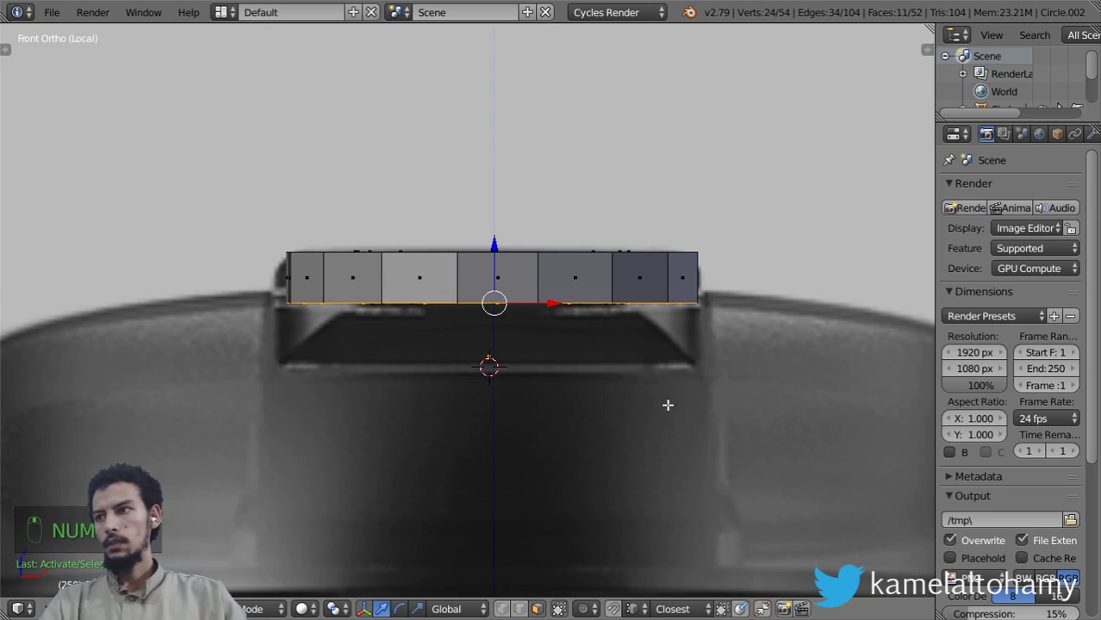
key("e")
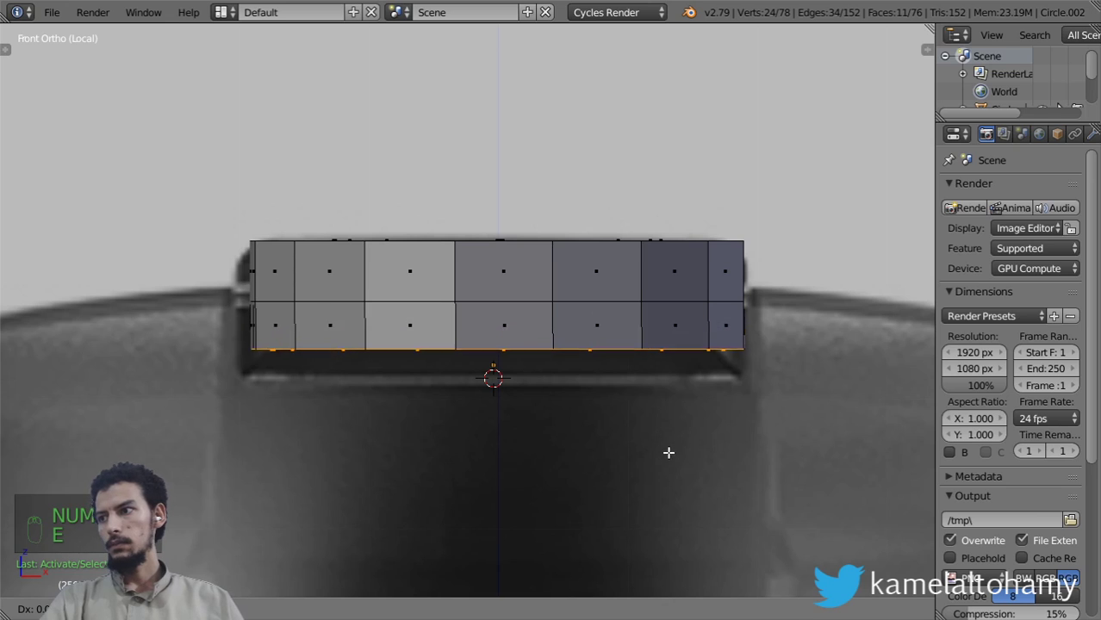
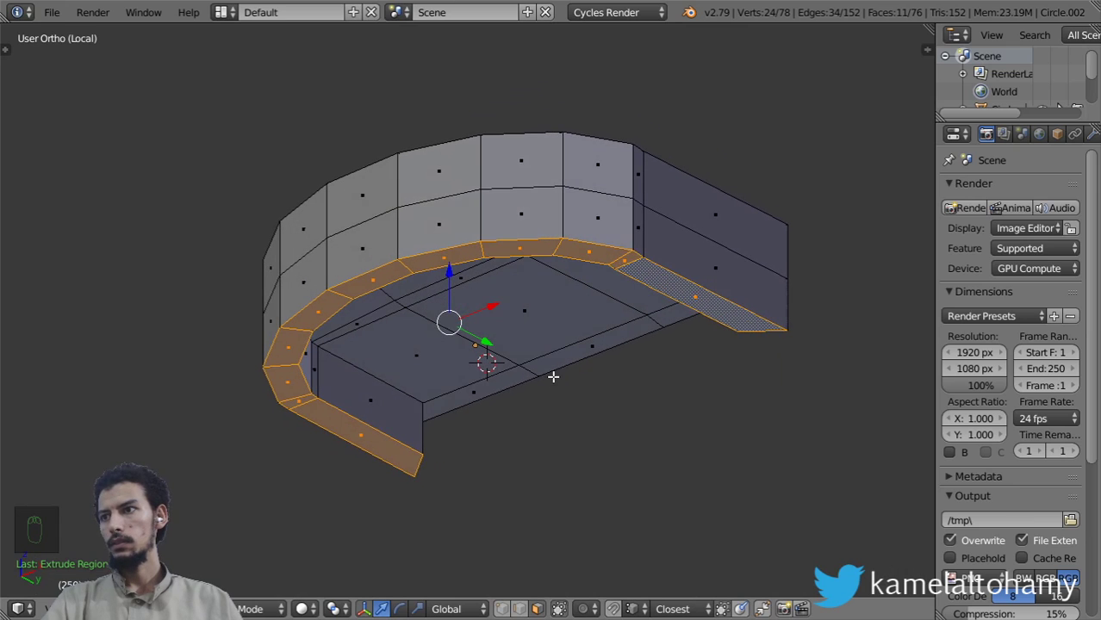
key("ctrl+a")
key("ctrl+a")
key("w")
left_click_drag(698, 215, 551, 171)
left_click_drag(550, 171, 391, 379)
Extrude the cap's end bottom edges down into two short legs, leaving a gap in the middle (72 faces)
key("z")
key("z")
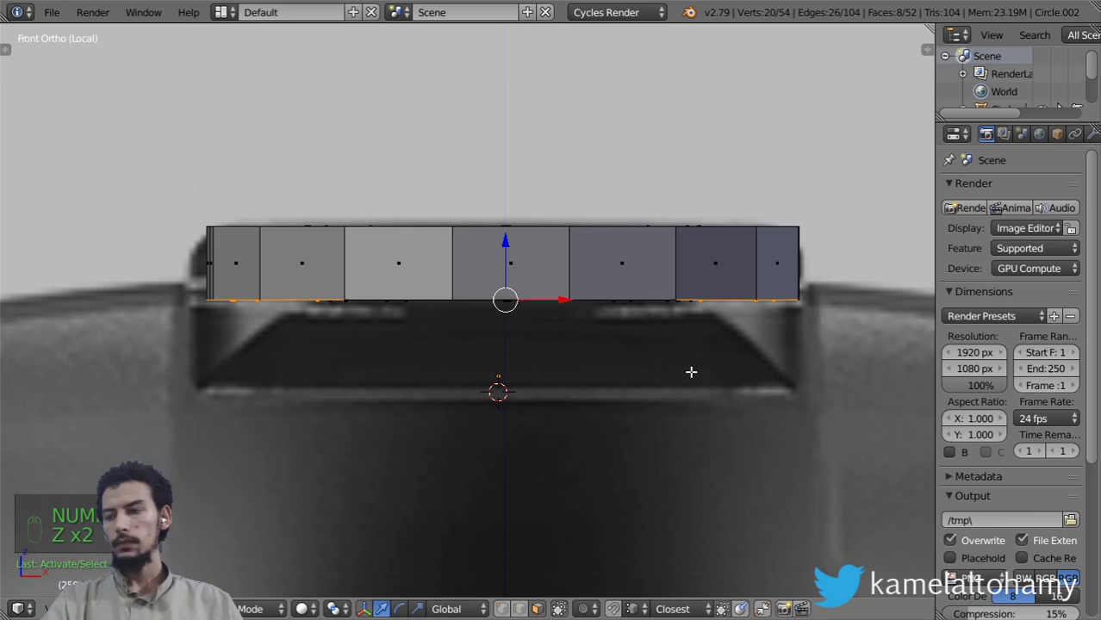
key("e")
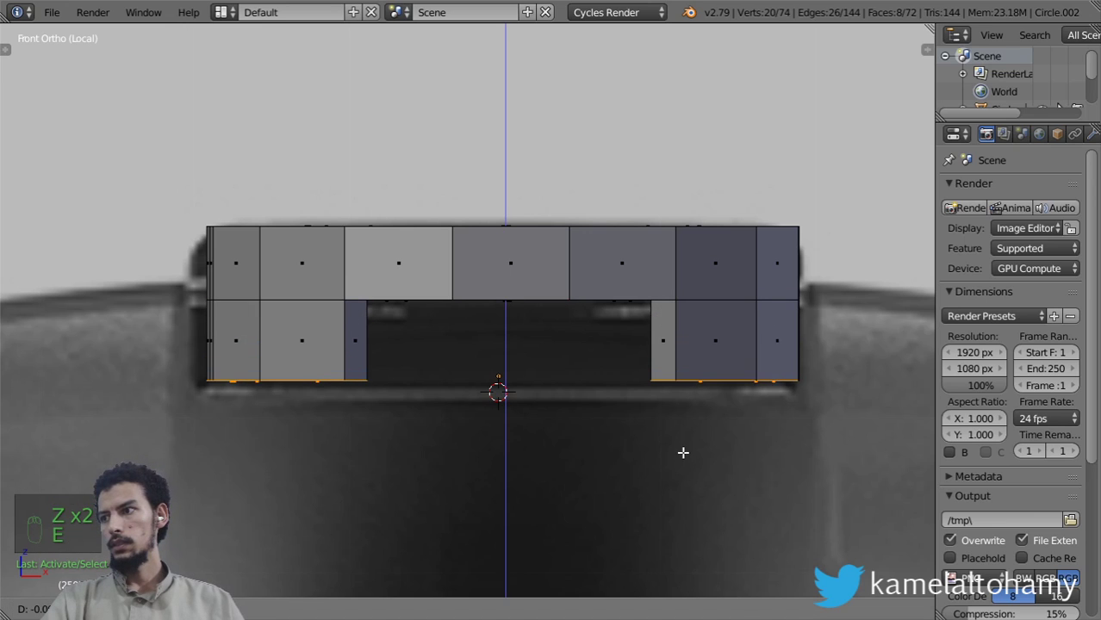
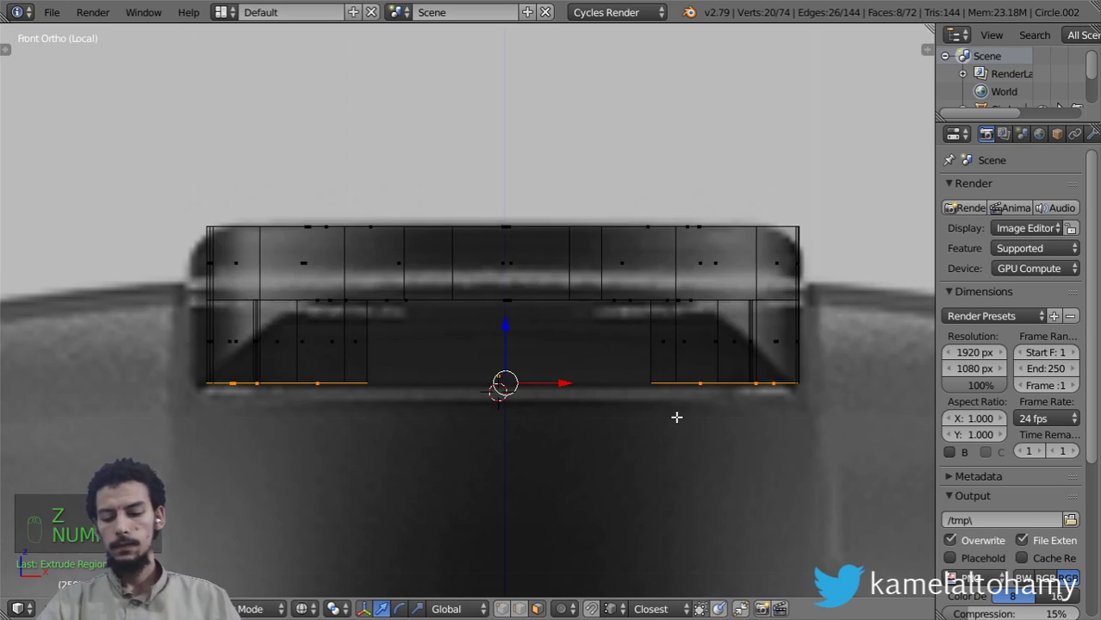
key("z")
key("z")
key("a")
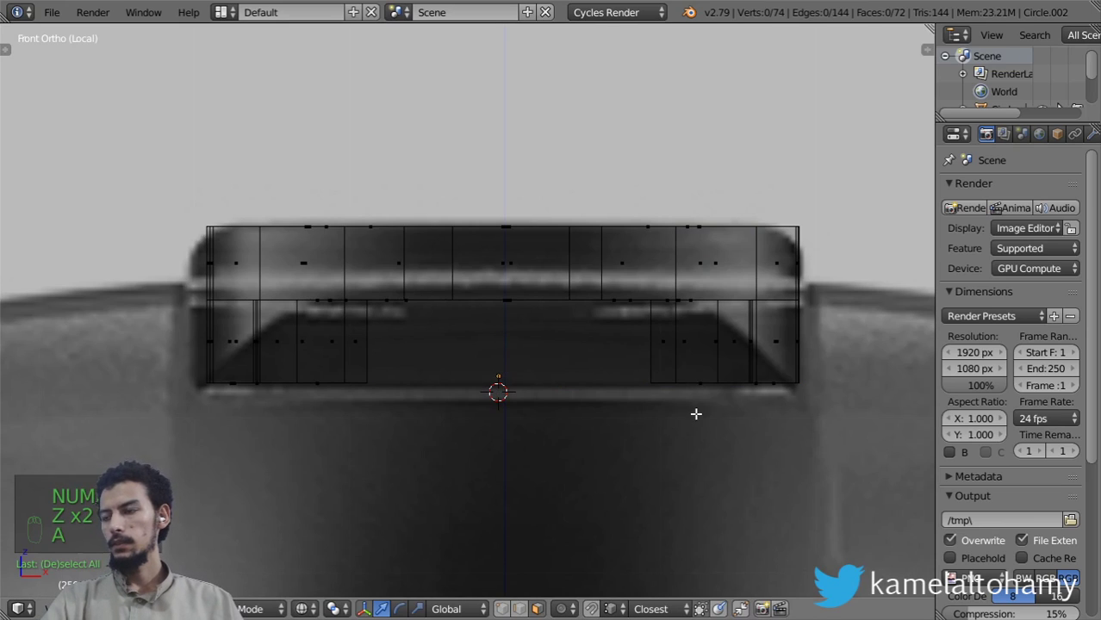
key("z")
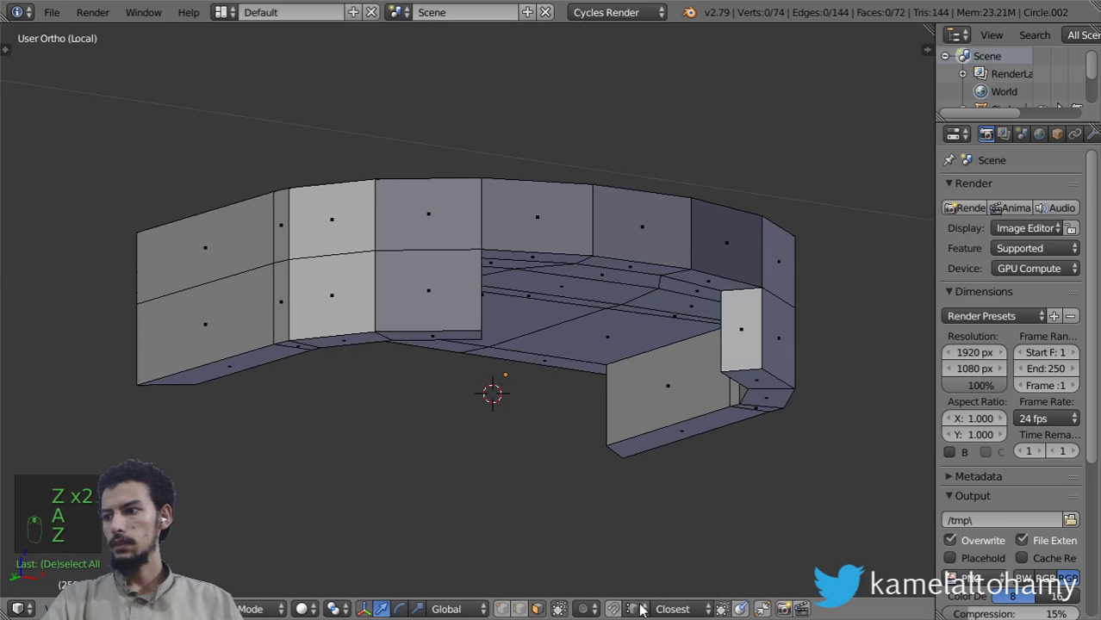
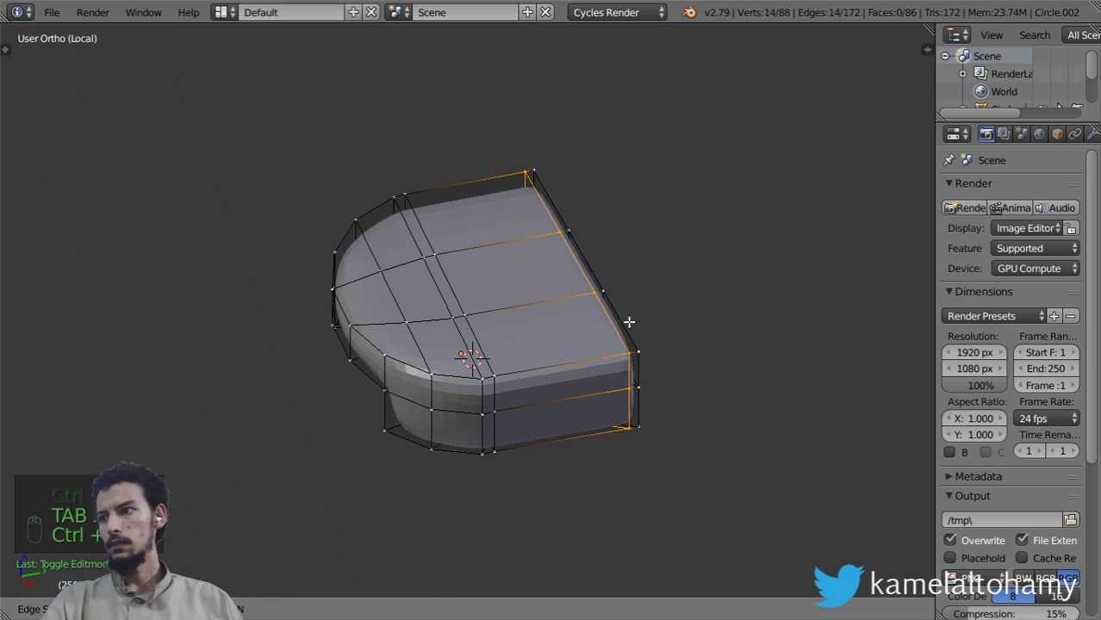
Refine the subdivided cap's mesh, checking its smoothed shape between edits
key("Tab")
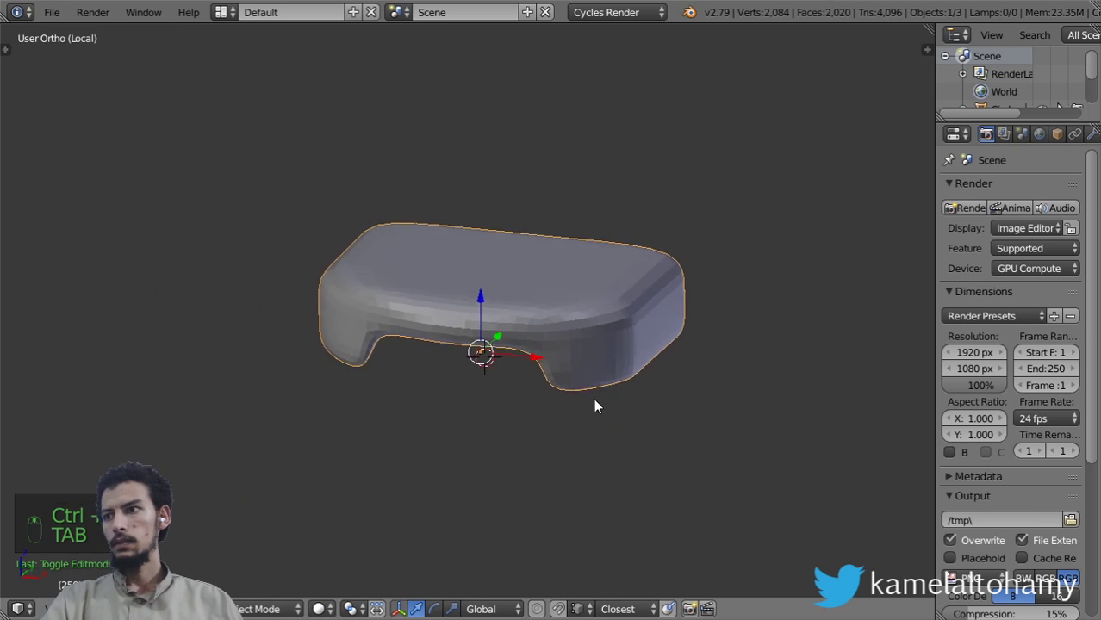
key("Tab")
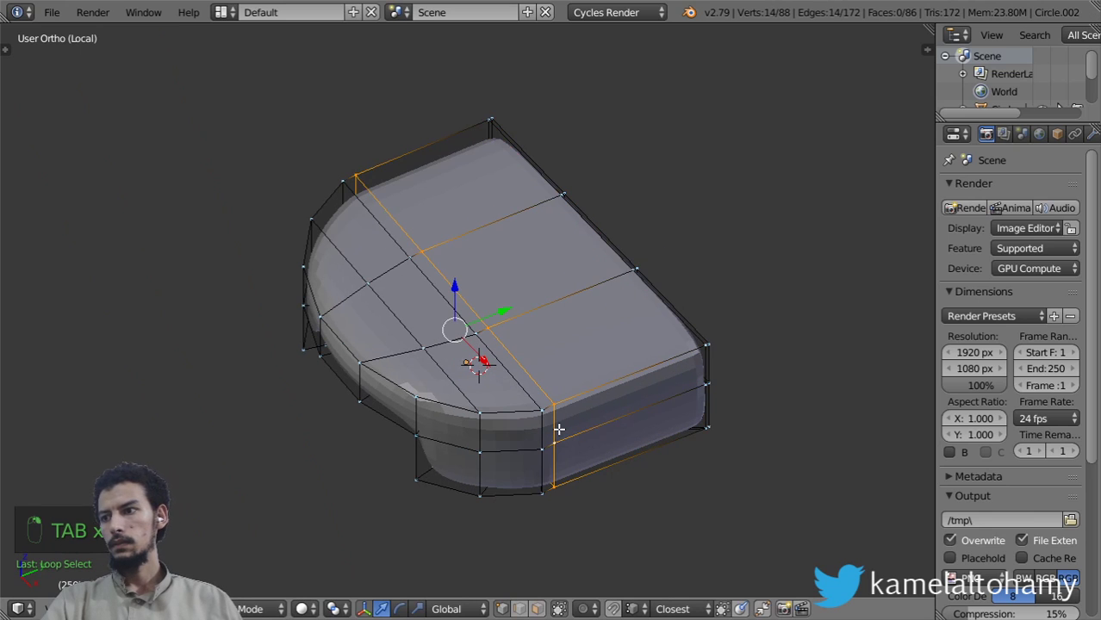
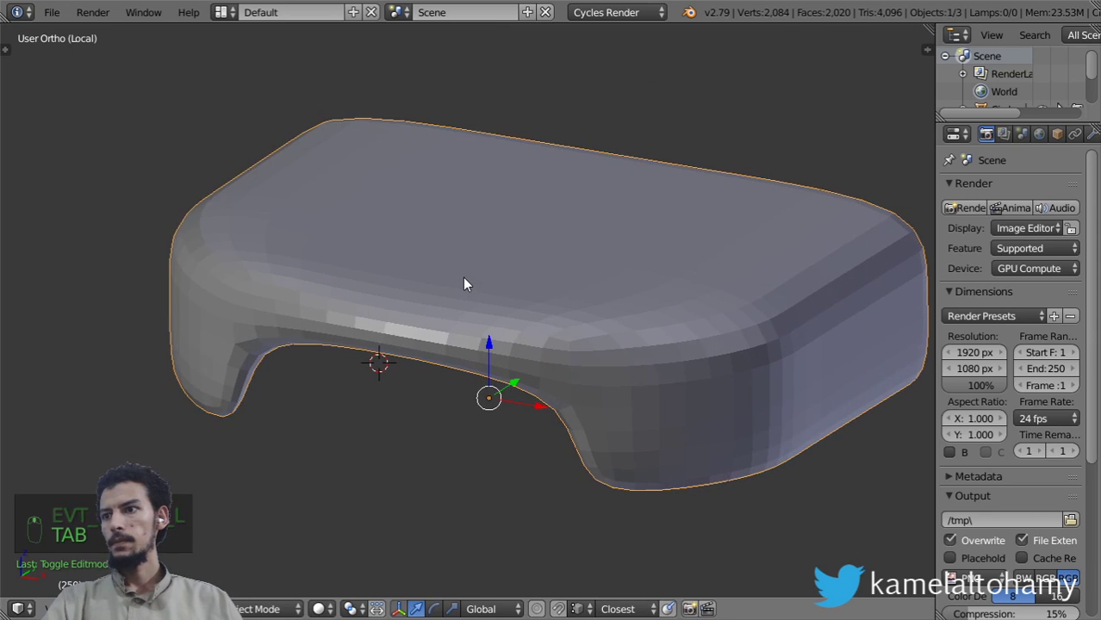
key("Tab")
key("s")
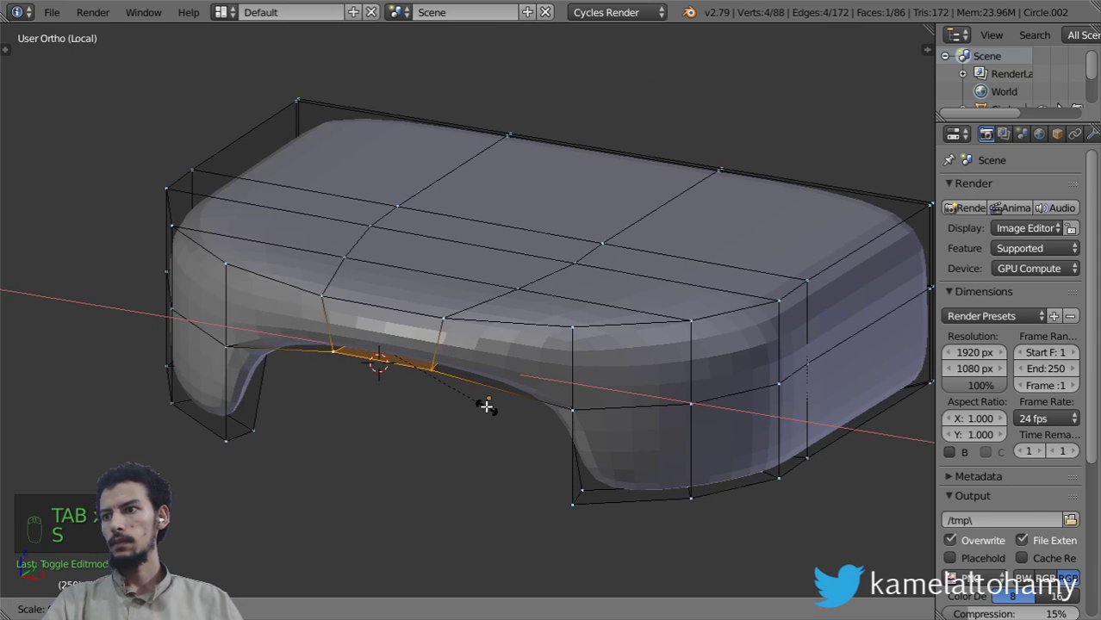
key("Tab")
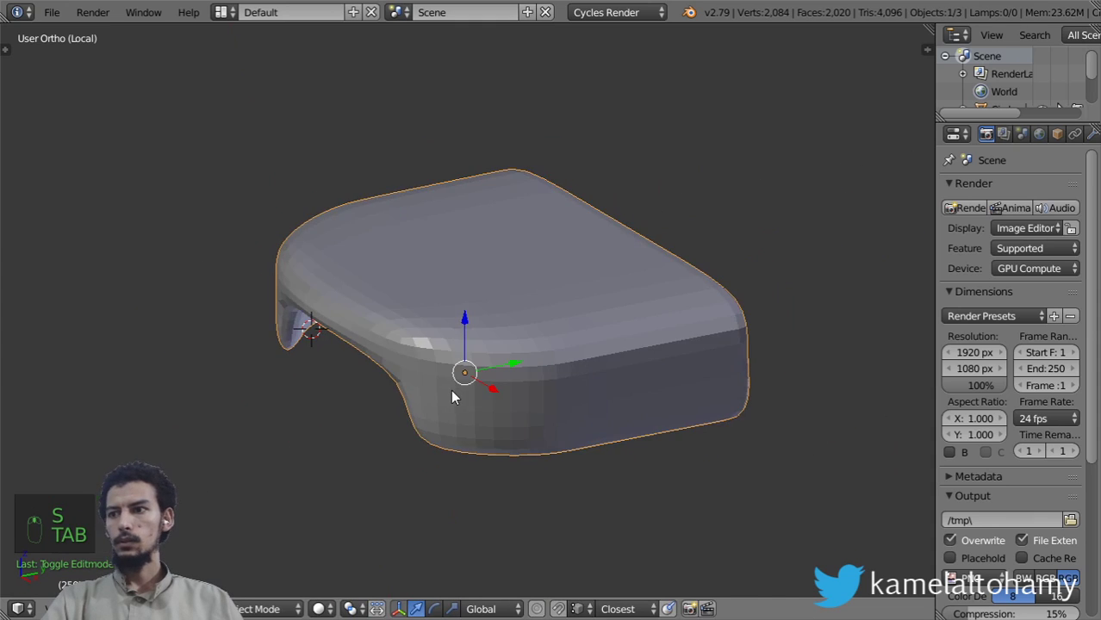
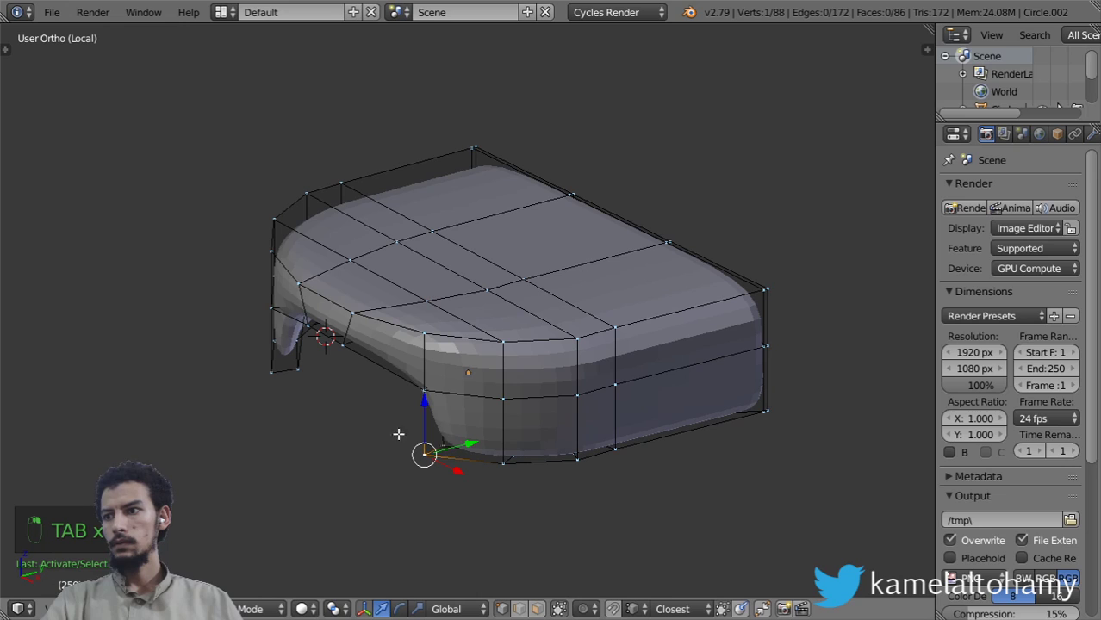
Slide edges to shape the curved notch under the cap, then leave Local View to show it on the mug
left_click_drag(411, 430, 372, 381)
left_click(363, 380)
left_click_drag(372, 380, 528, 380)
key("Tab")
left_click_drag(81, 262, 254, 306)
key("t")
key("KP_Divide")
Lower the cap so it sits down into the mug lid
left_click(255, 309)
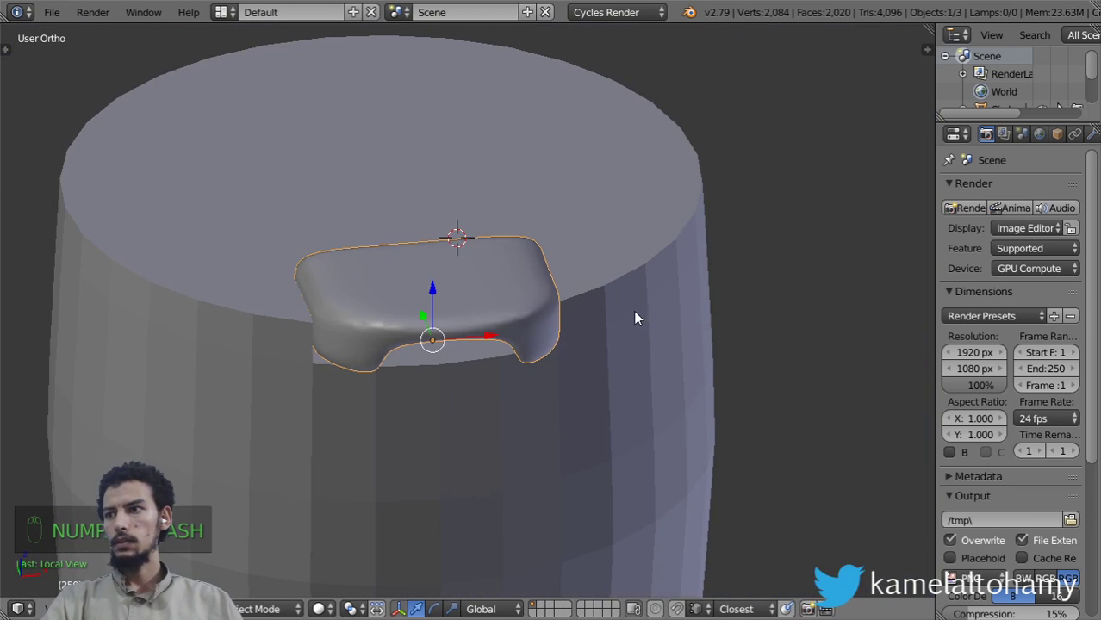
left_click_drag(642, 315, 479, 355)
left_click(614, 365)
middle_click(479, 355)
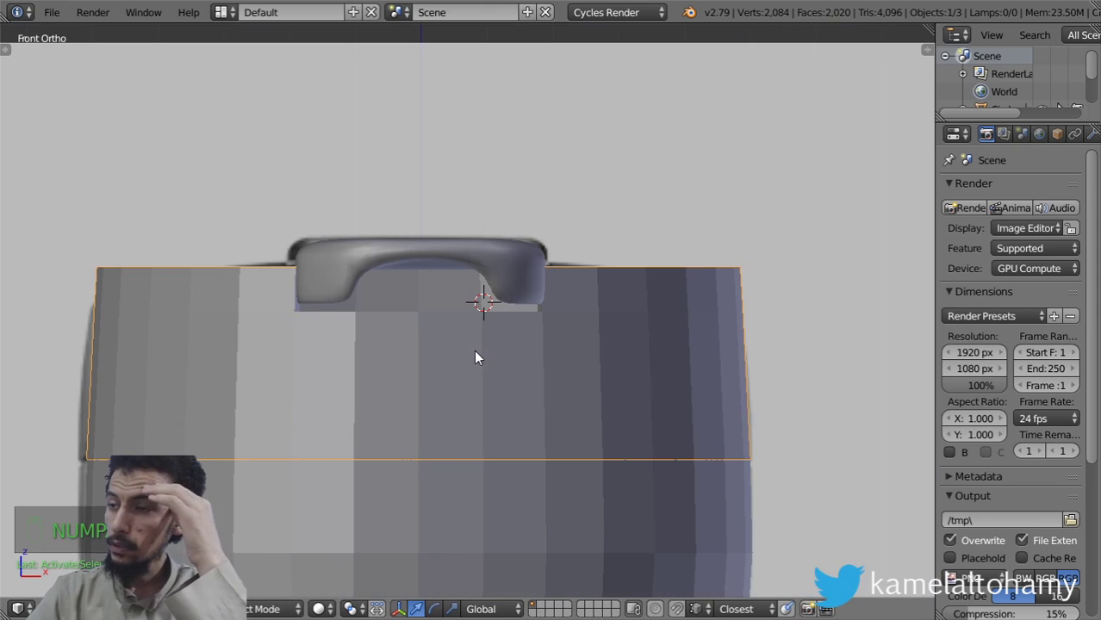
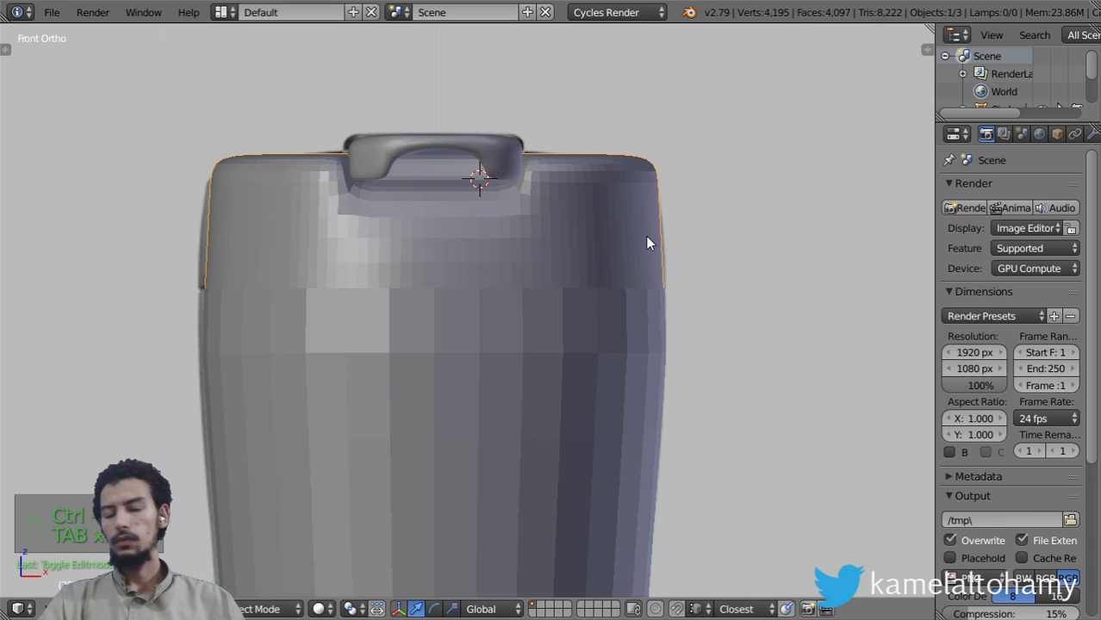
Smooth the lid with a Subdivision Surface modifier at render level 3 and reveal its settings
key("t")
left_click_drag(235, 270, 491, 264)
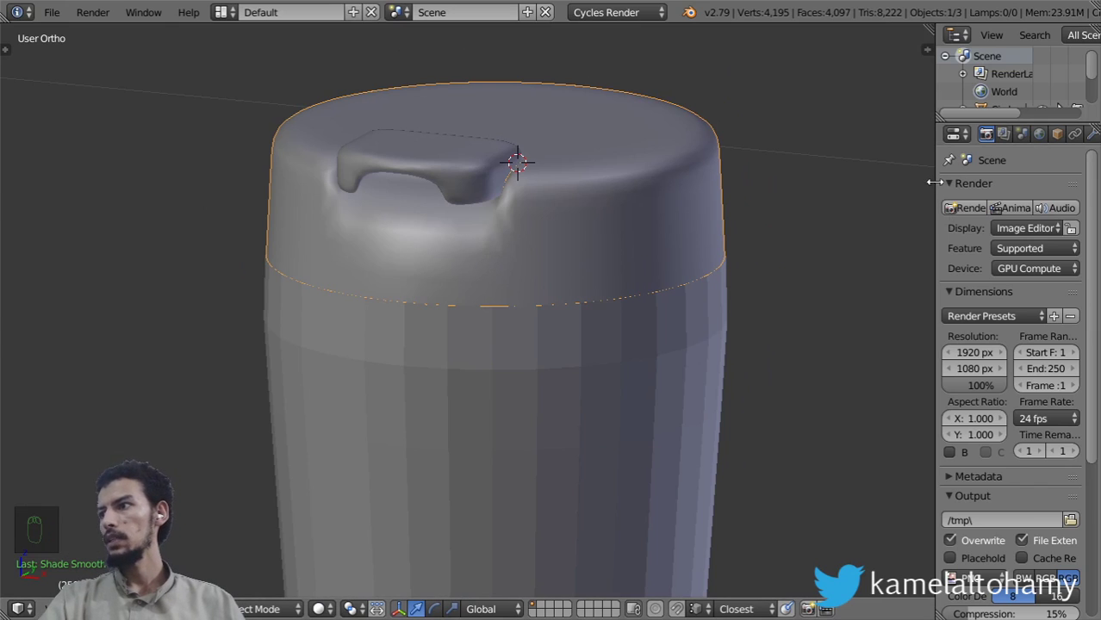
left_click_drag(942, 183, 814, 267)
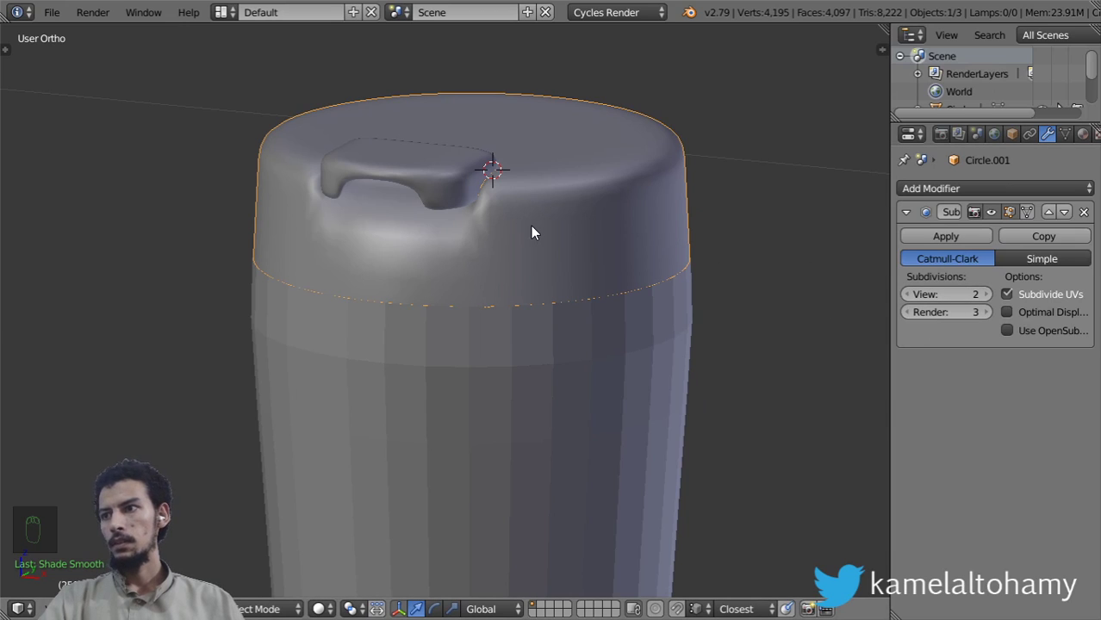
Compare the smoothed lid with the front reference and enter its mesh in X-ray
key("t")
left_click_drag(155, 273, 486, 247)
key("Tab")
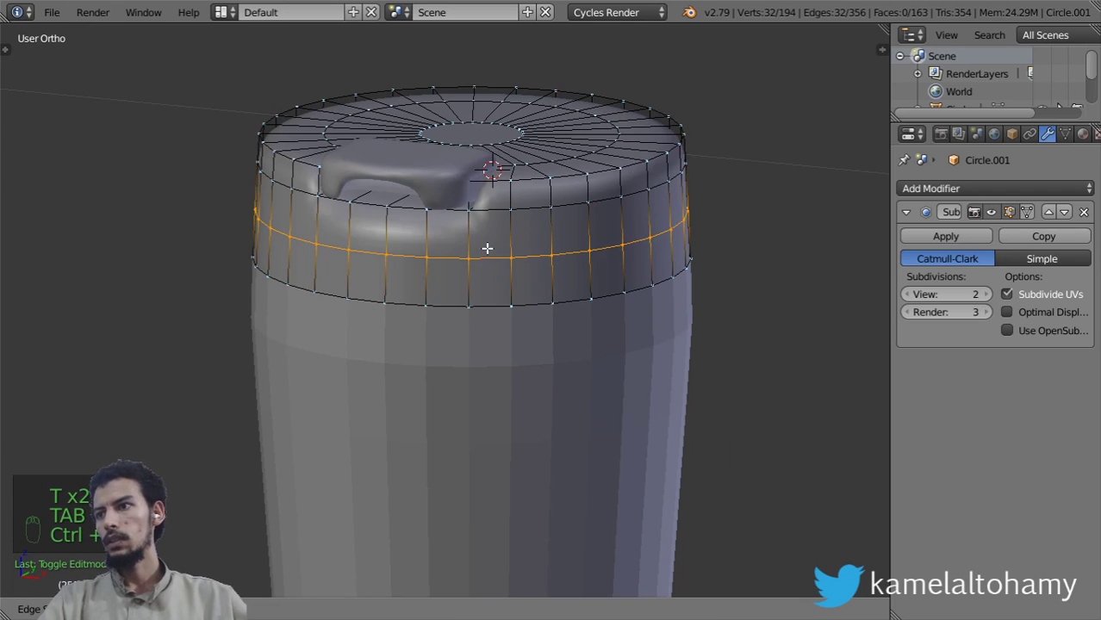
key("Tab")
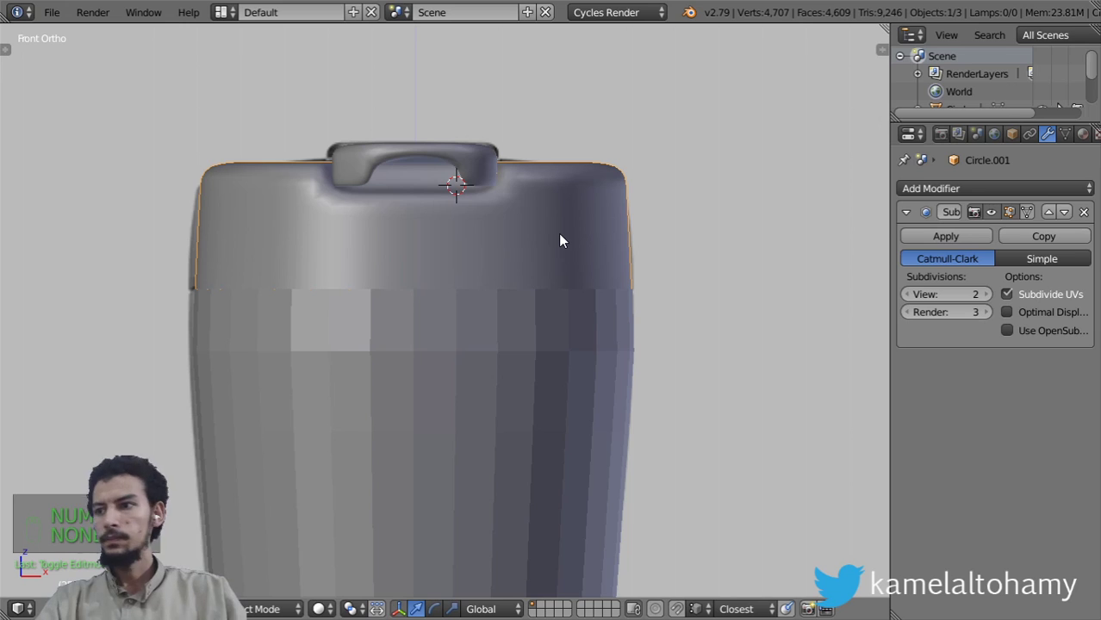
key("Tab")
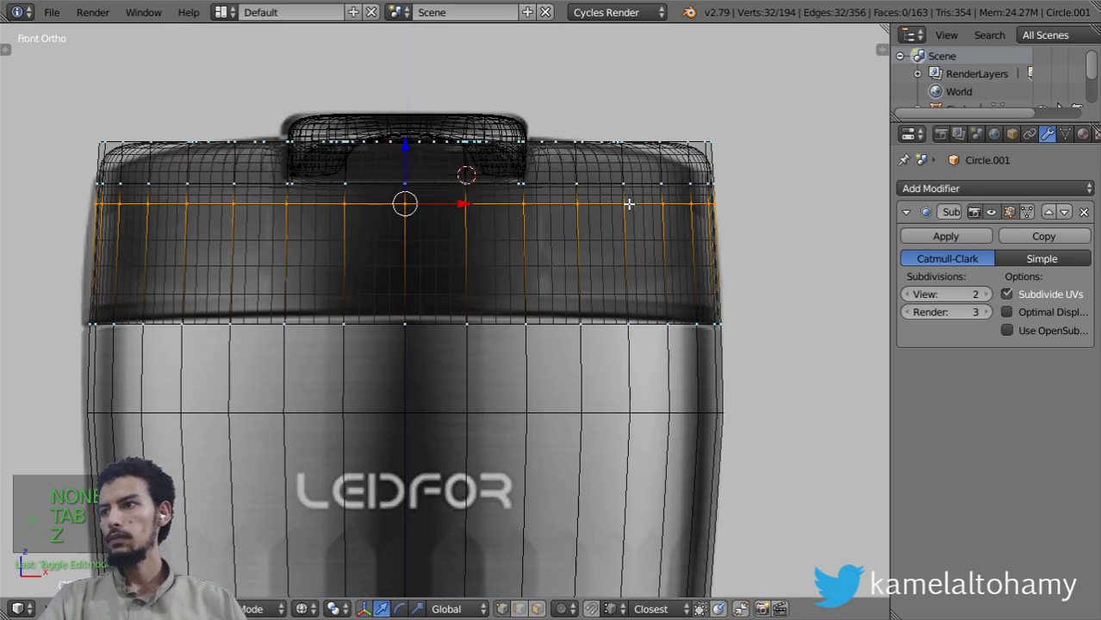
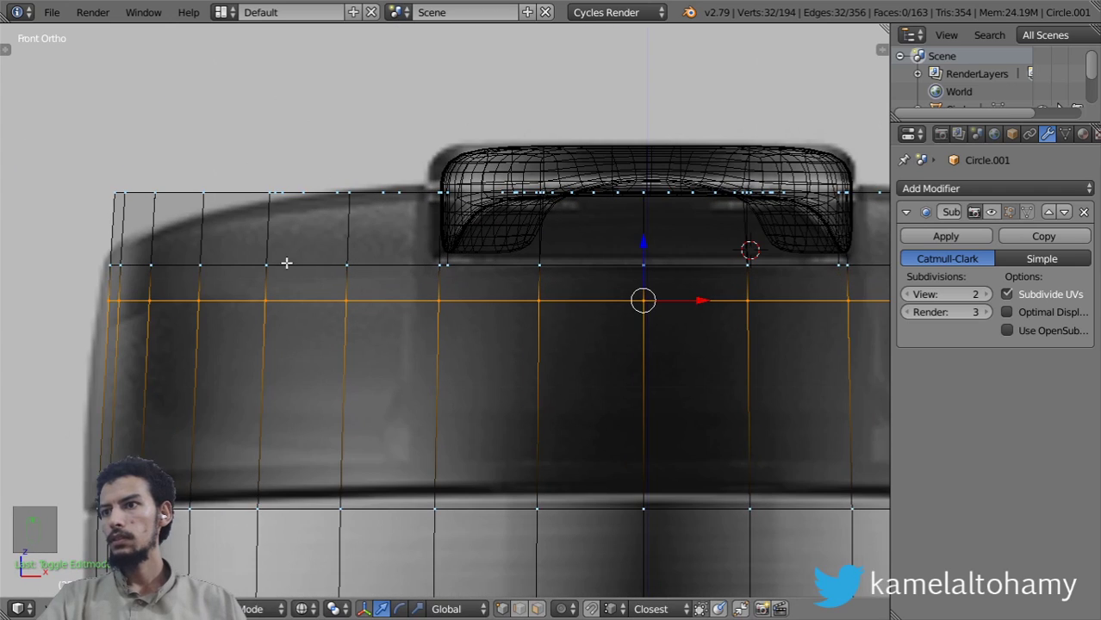
Pull the lid's left and right top corner vertices lower with proportional editing, rounding its shoulders
key("a")
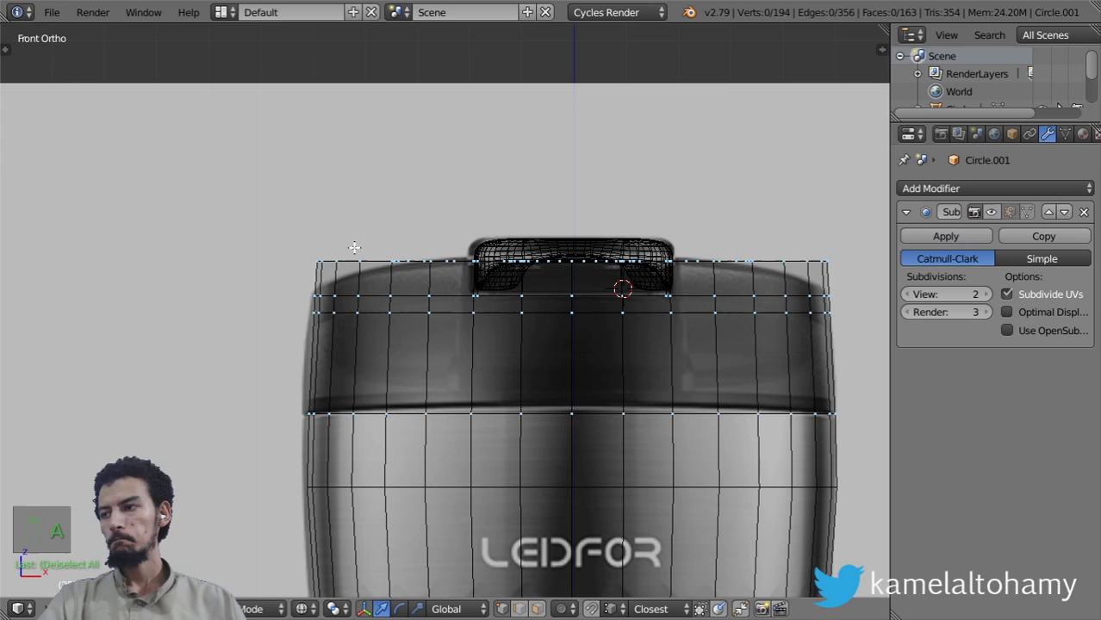
key("b")
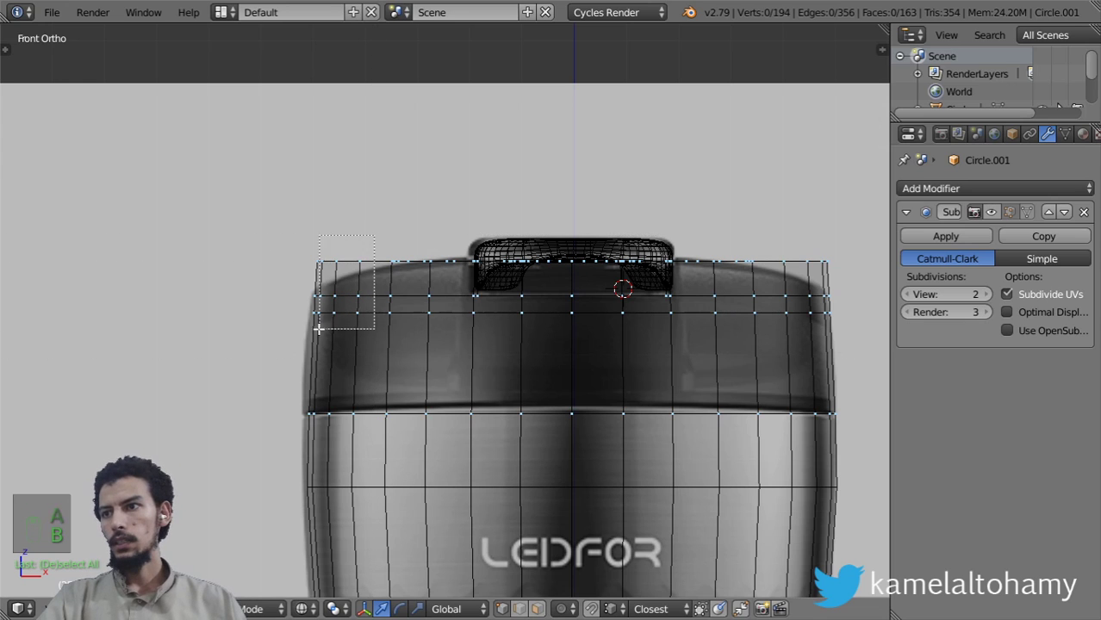
key("b")
key("o")
key("g")
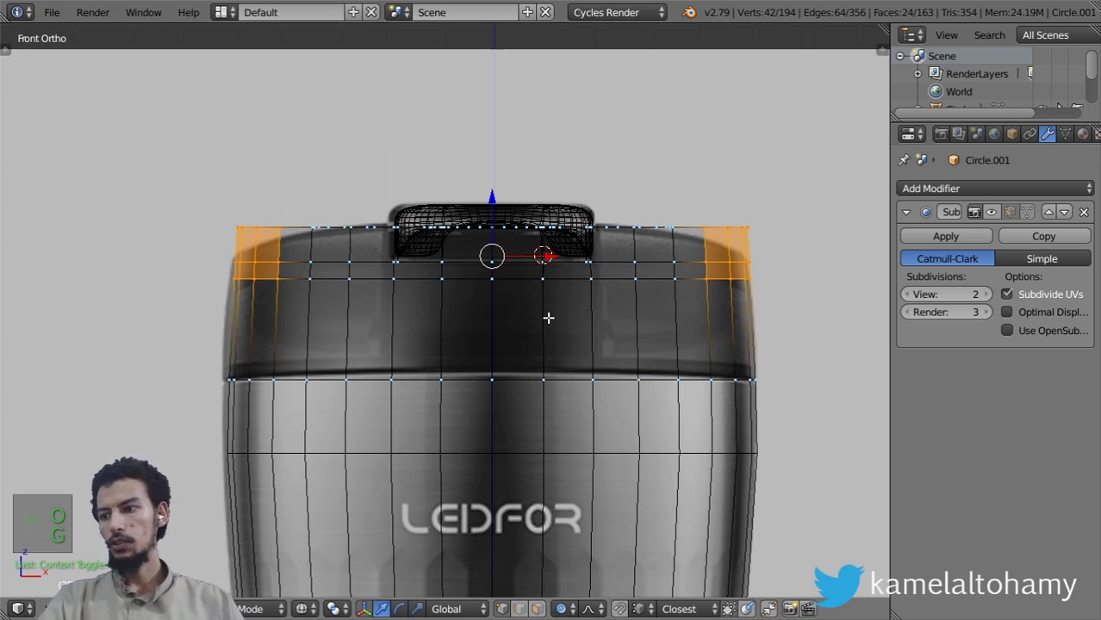
key("g")
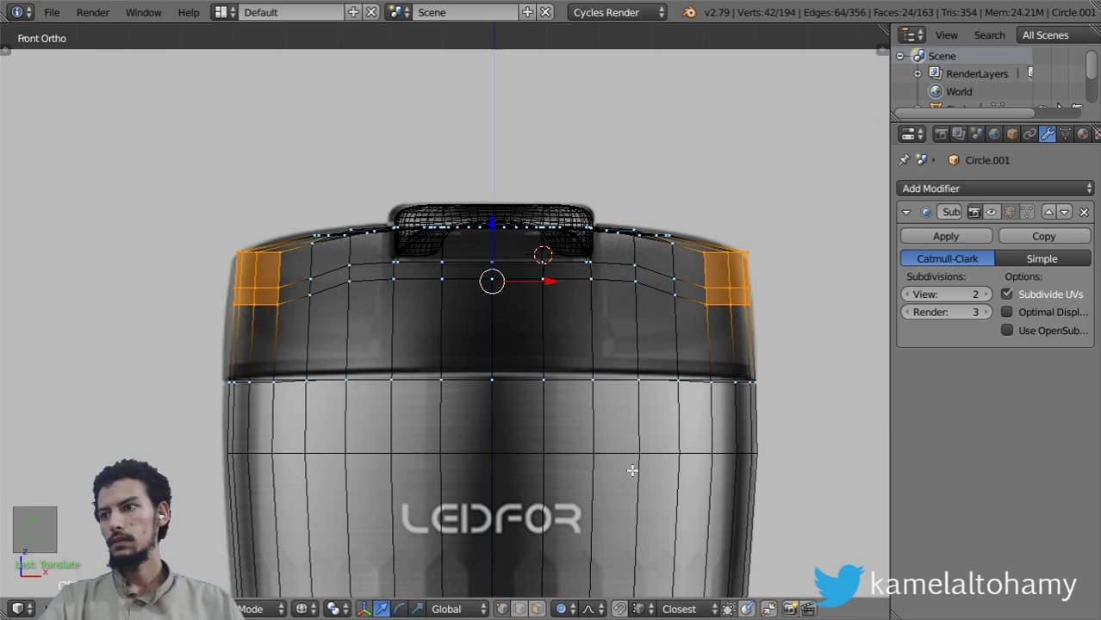
key("r")
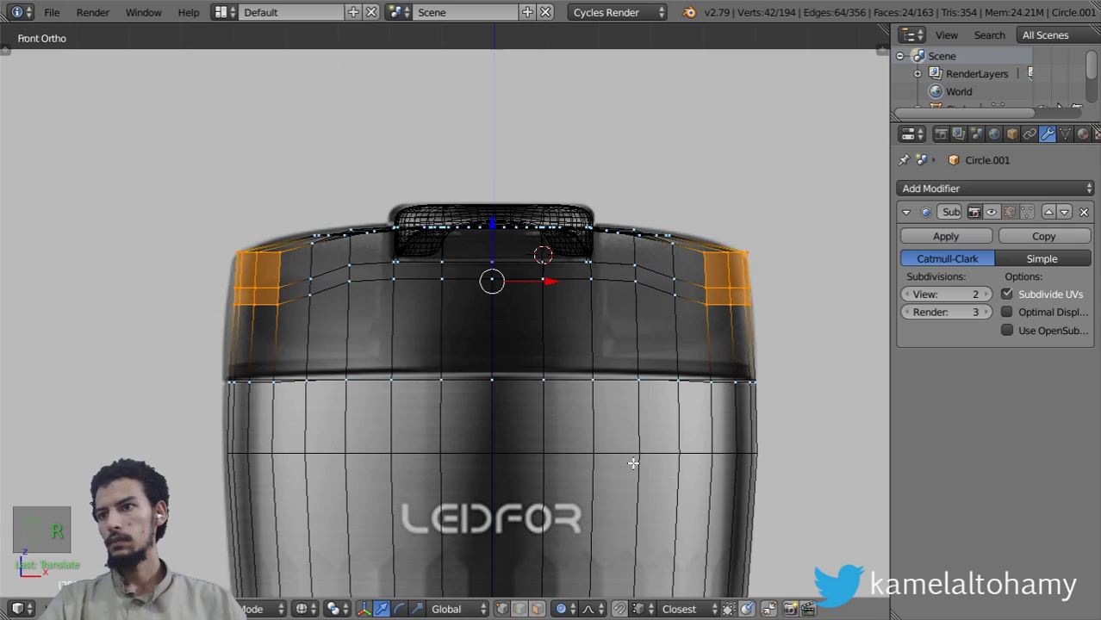
Reshape the lid's side faces, check it smooth in Object Mode, then refine its left shoulder corner vertices
key("z")
key("Tab")
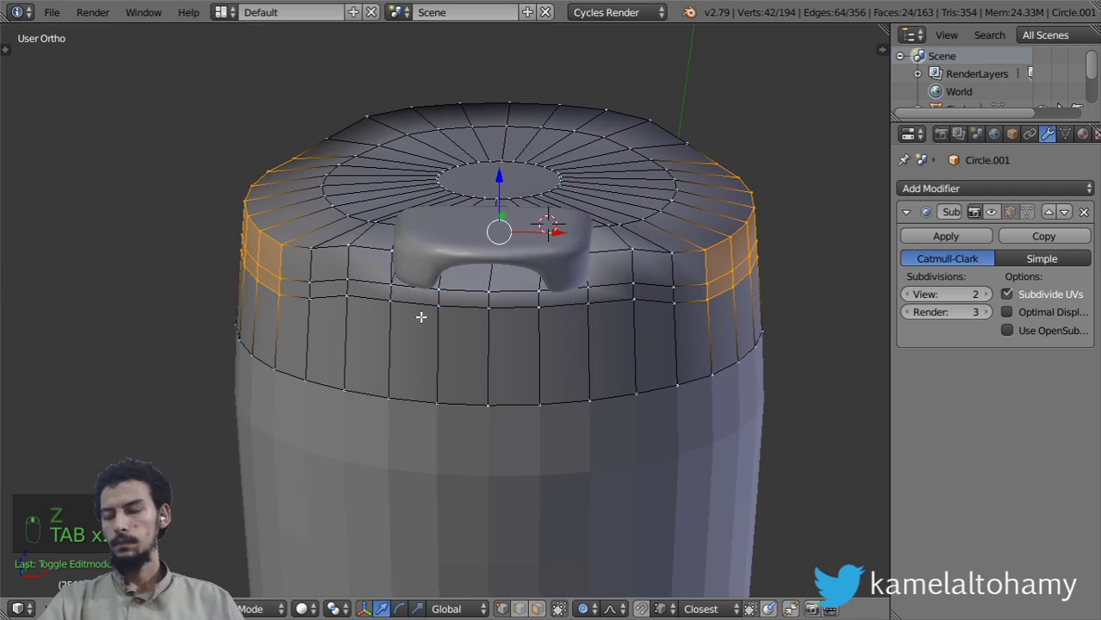
key("Tab")
key("z")
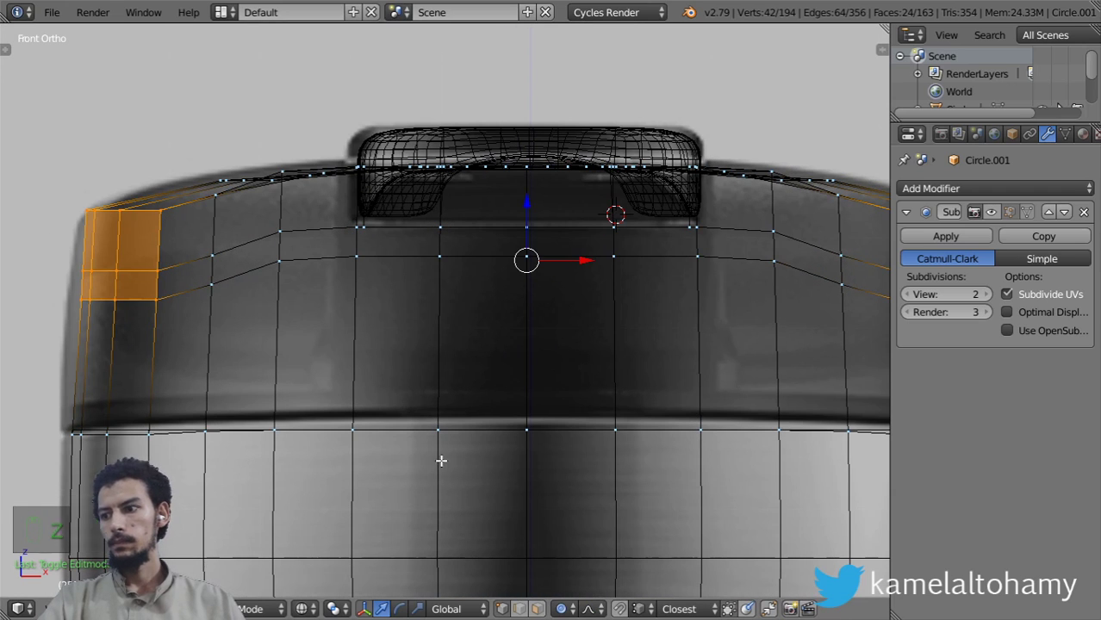
key("o")
key("a")
key("b")
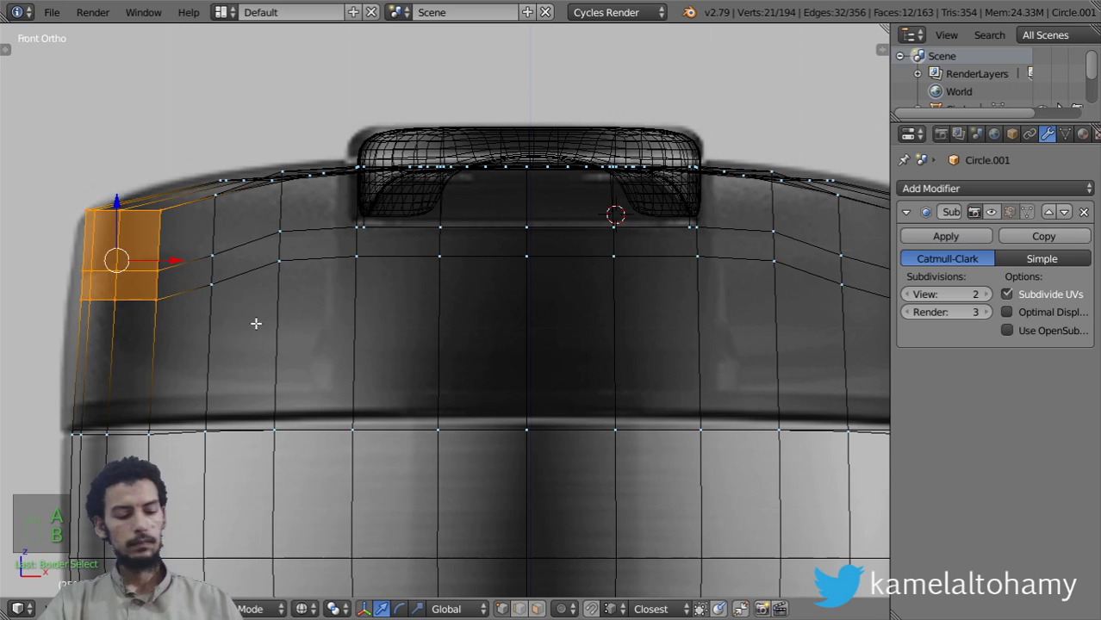
key("r")
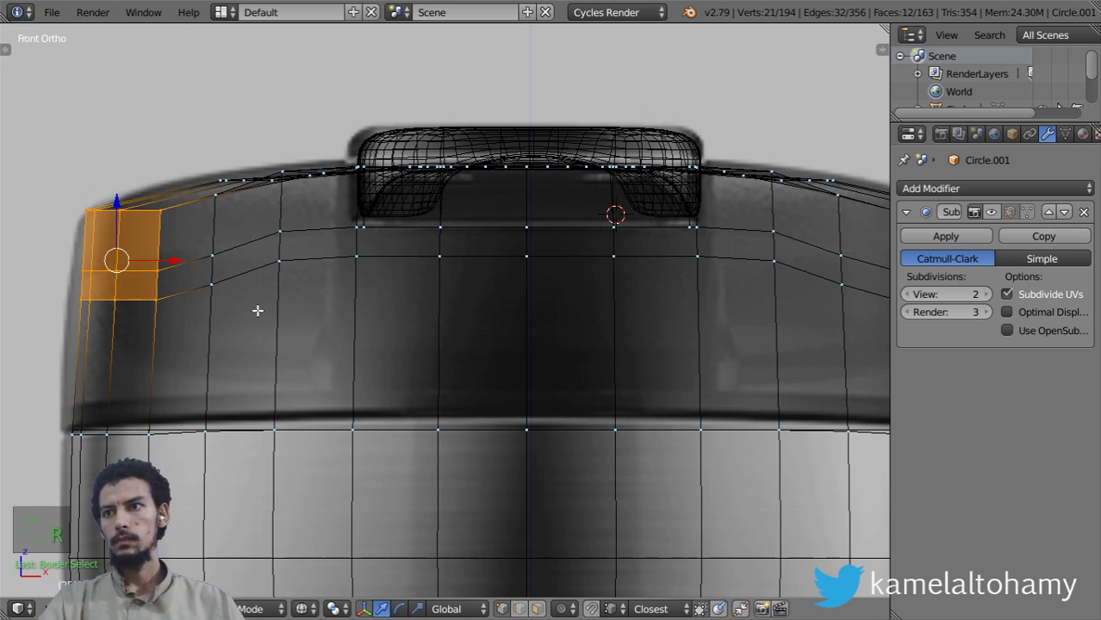
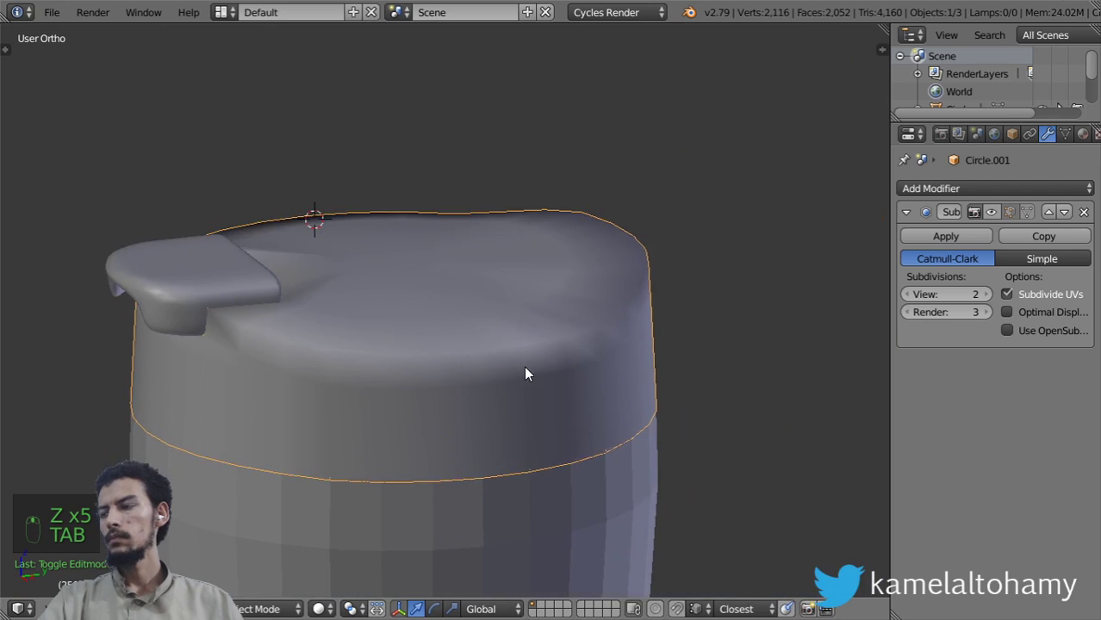
Move the lid's side rings downward along Z from the side view in wireframe
key("Tab")
key("z")
key("a")
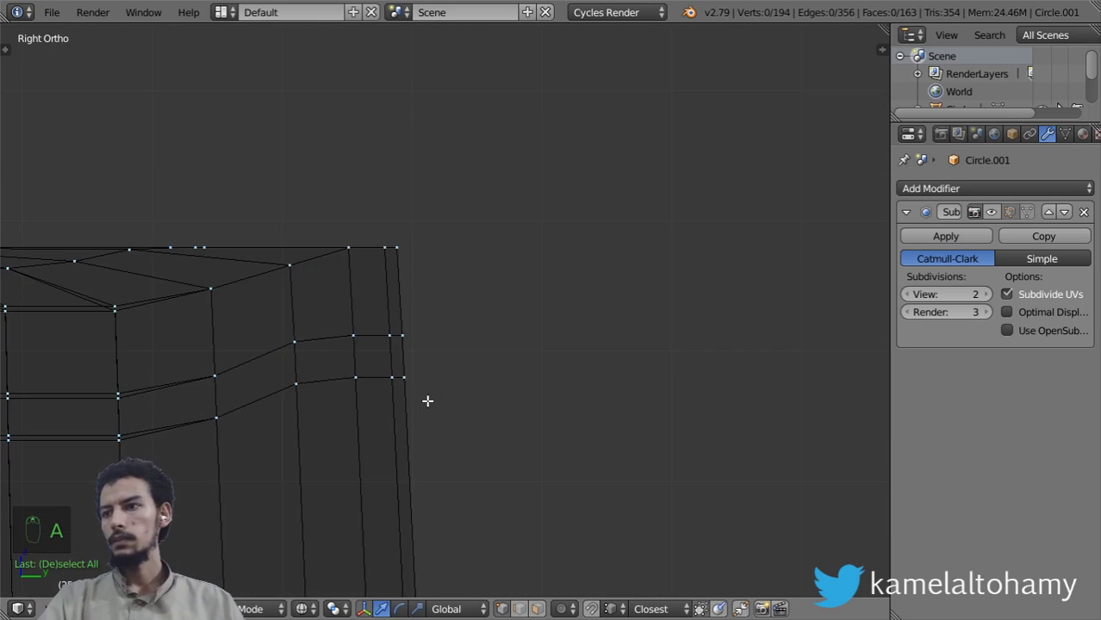
key("a")
key("a")
key("b")
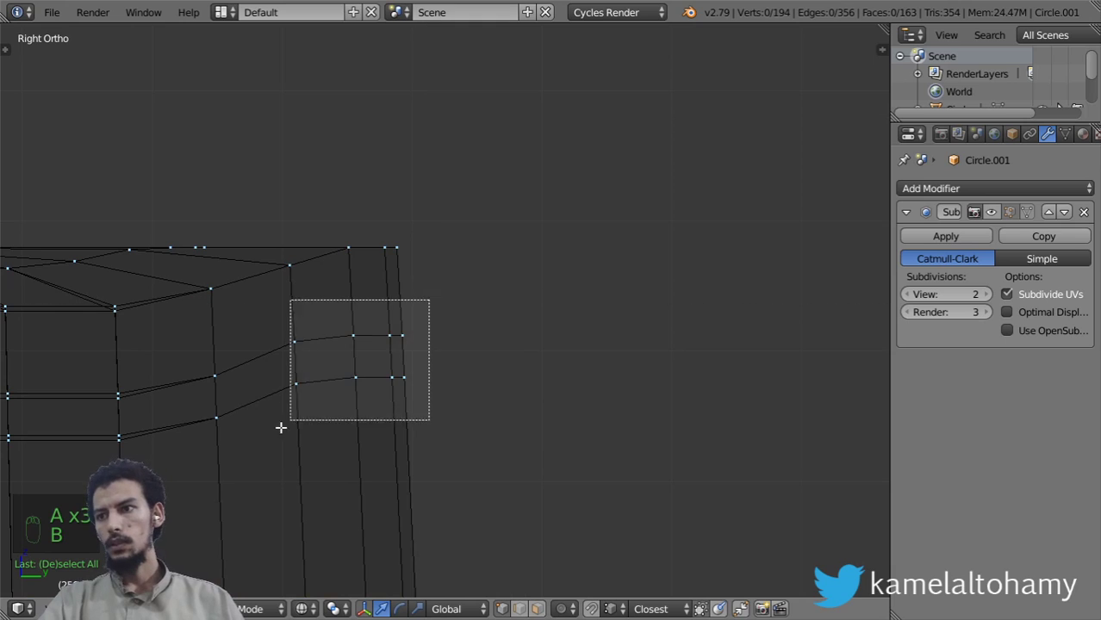
key("g")
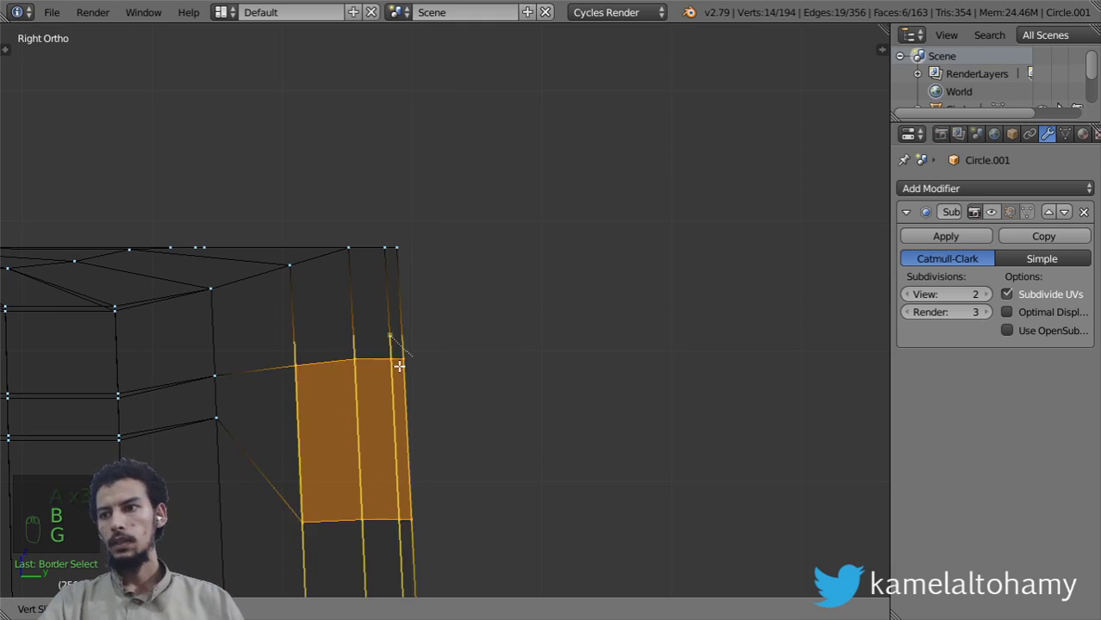
left_click_drag(360, 302, 404, 235)
key("z")
key("z")
Tilt the lid's top rim slightly downward toward the back and inspect the lid from an angle
key("a")
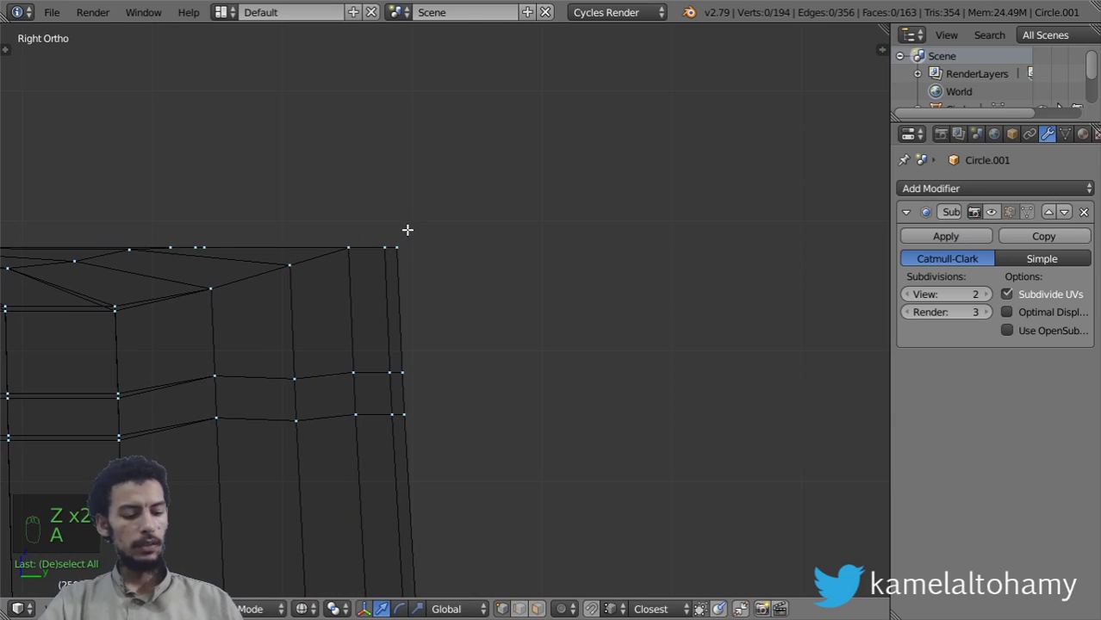
key("b")
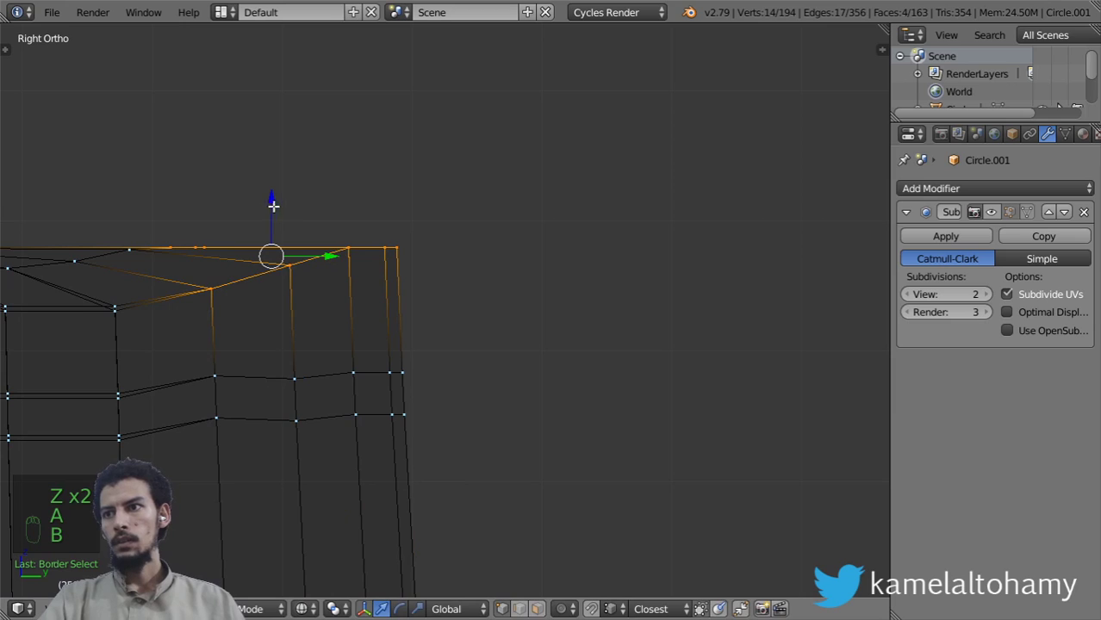
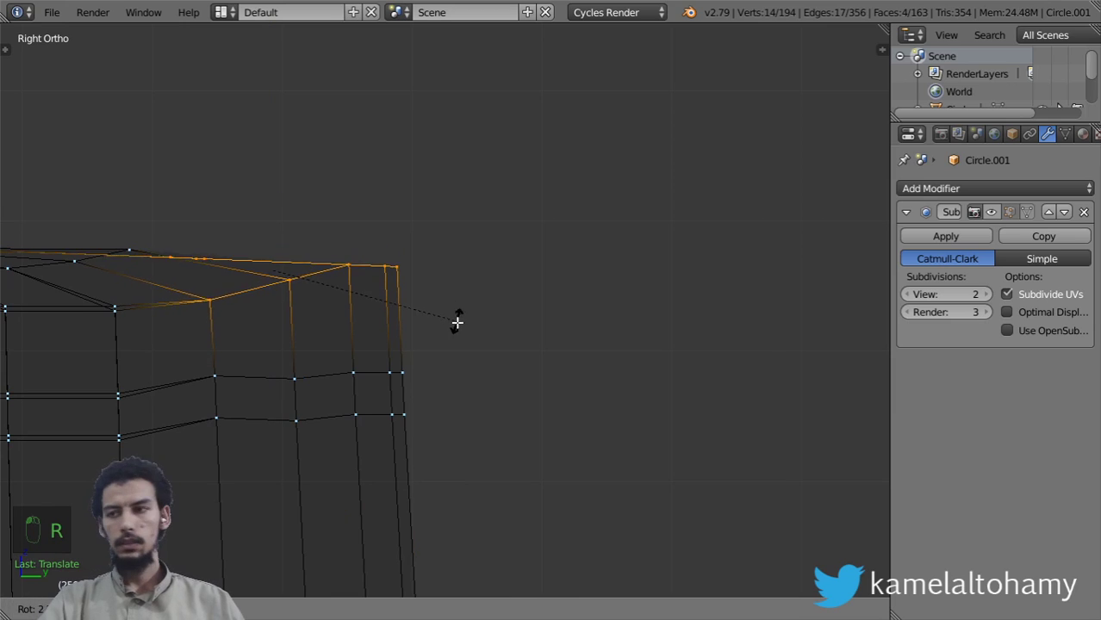
key("z")
key("Tab")
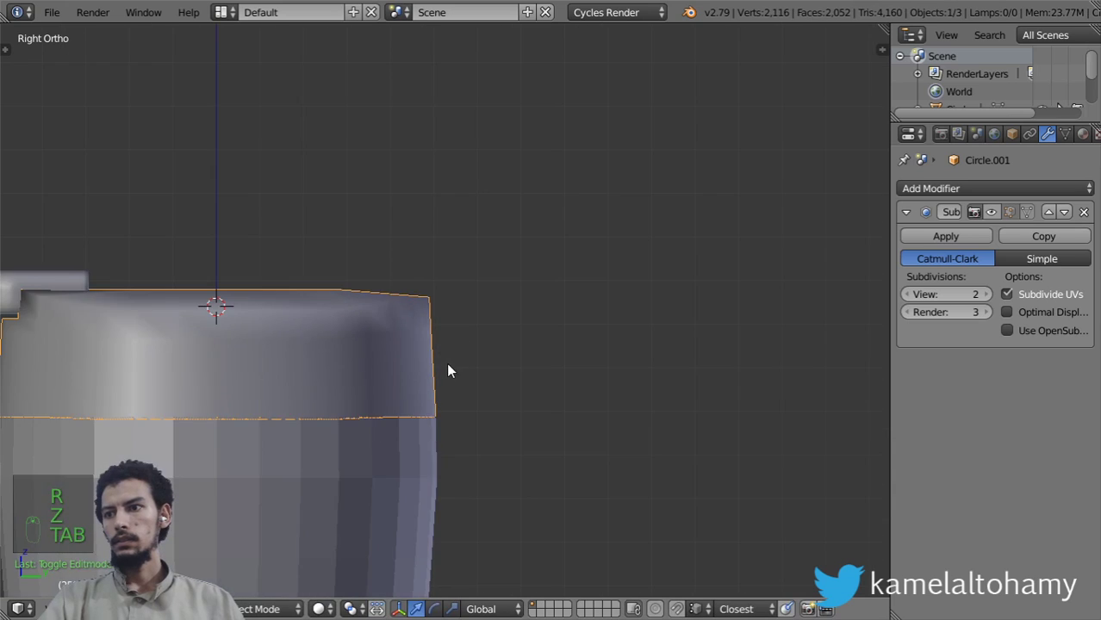
middle_click(473, 430)
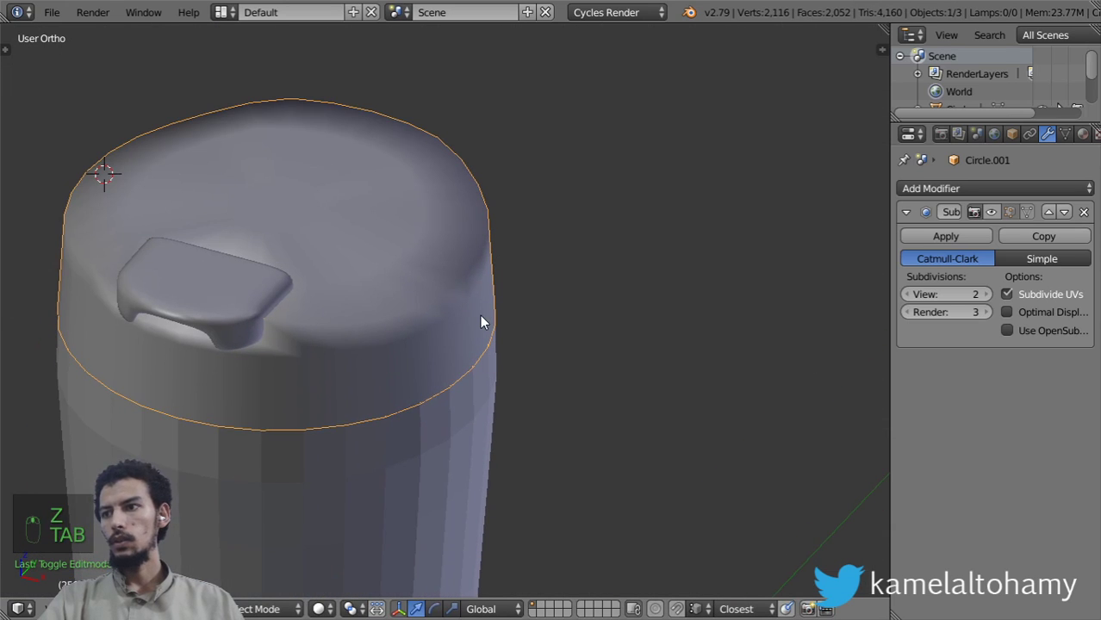
middle_click(491, 317)
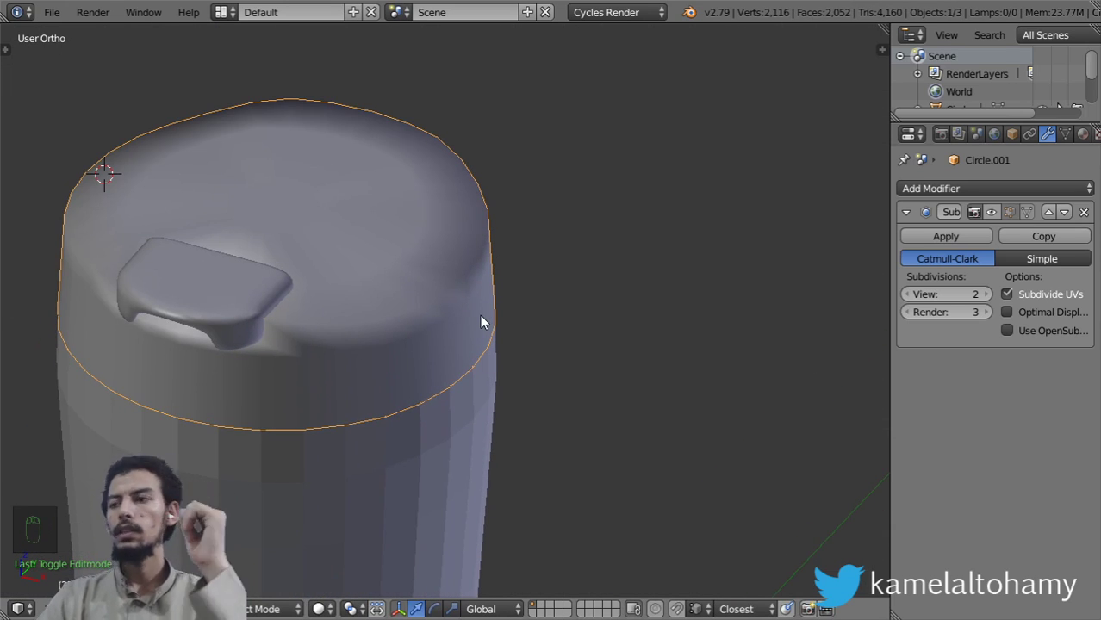
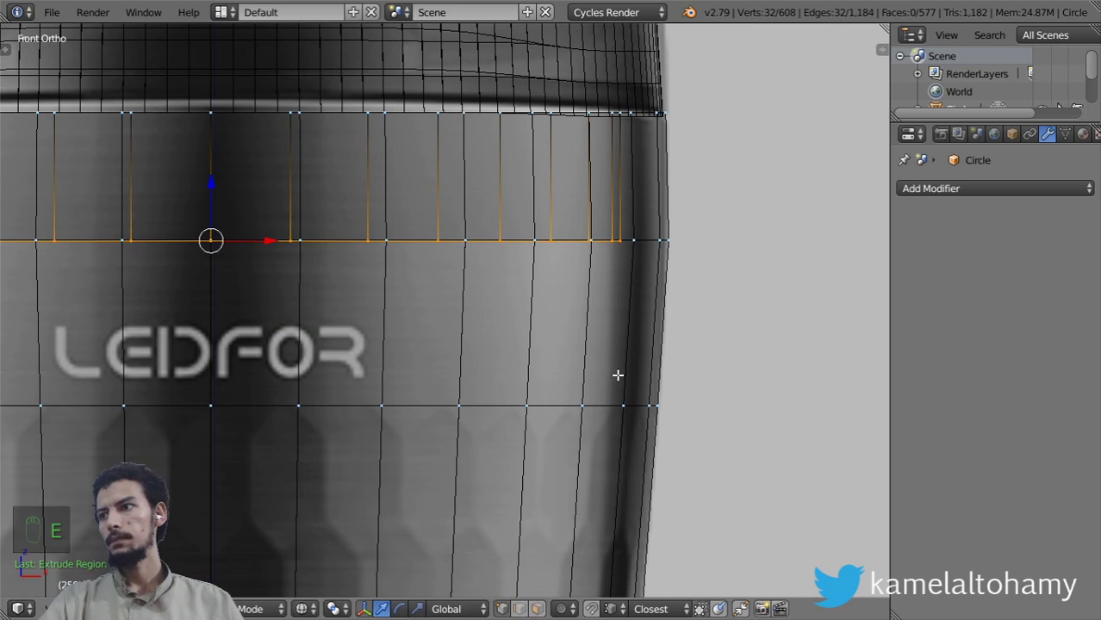
Add supporting edge loops lower on the mug body and near its bottom rim
key("e")
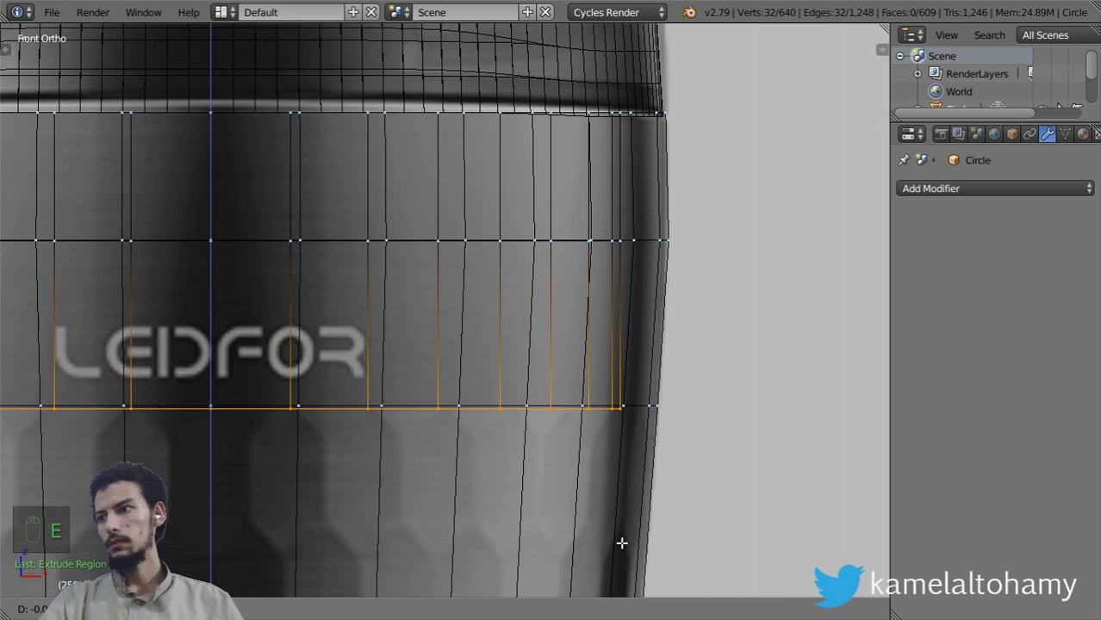
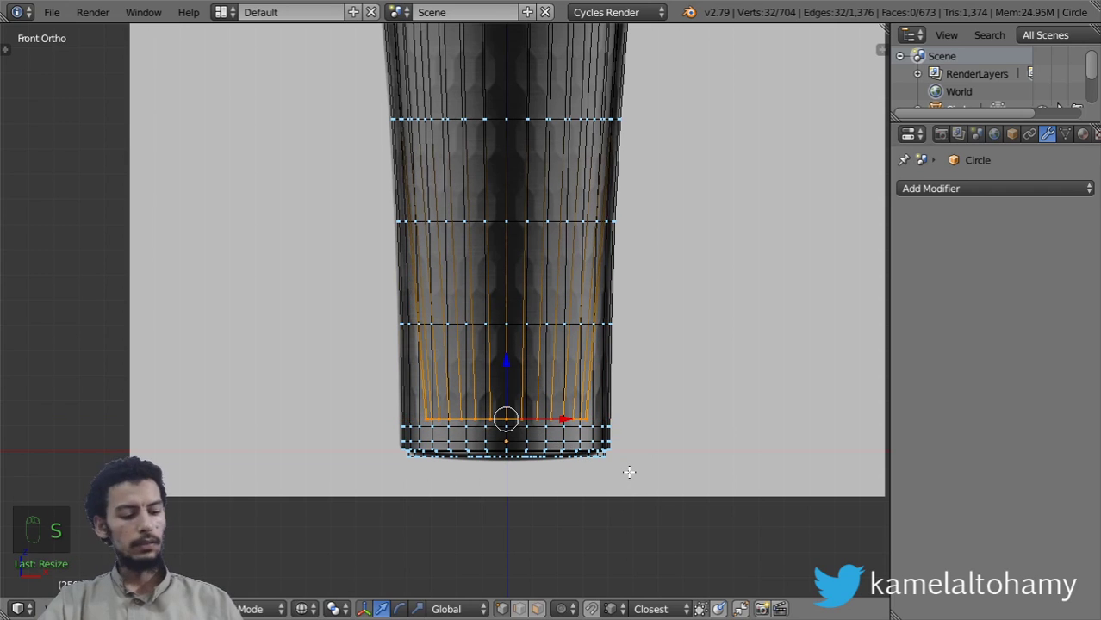
key("e")
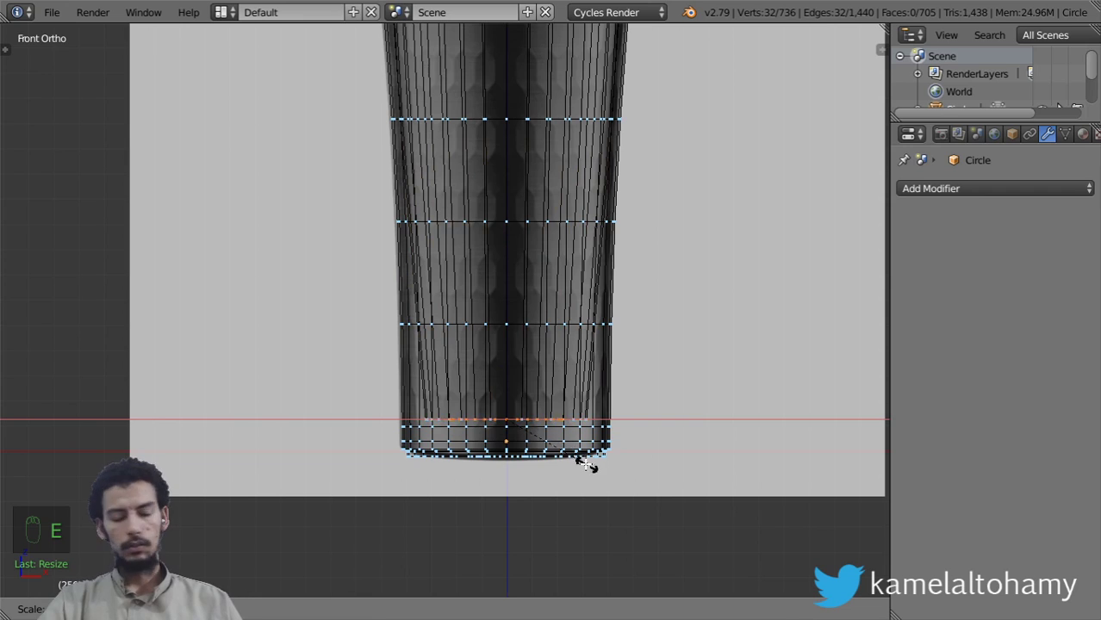
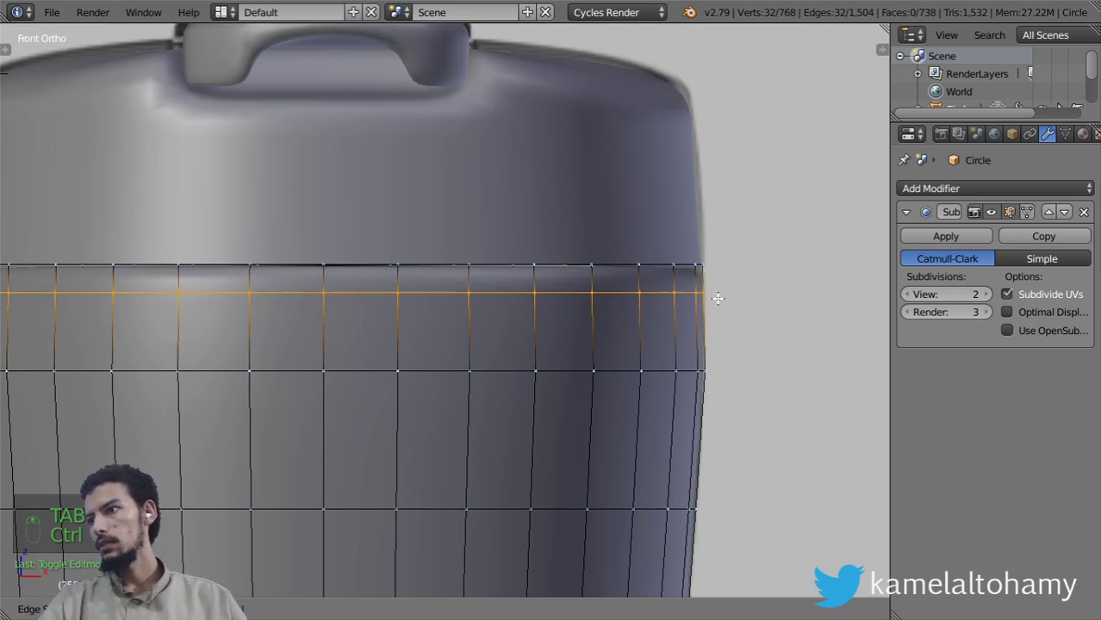
Finish the loop under the lid and set the lid's subdivision to viewport 3, render 4
key("ctrl+Tab")
left_click_drag(523, 403, 380, 329)
left_click_drag(381, 329, 664, 309)
left_click_drag(991, 301, 203, 413)
Move the lid's back rim vertices along Z from the side view to reshape the rim
key("t")
left_click_drag(311, 423, 202, 414)
middle_click(203, 414)
key("Tab")
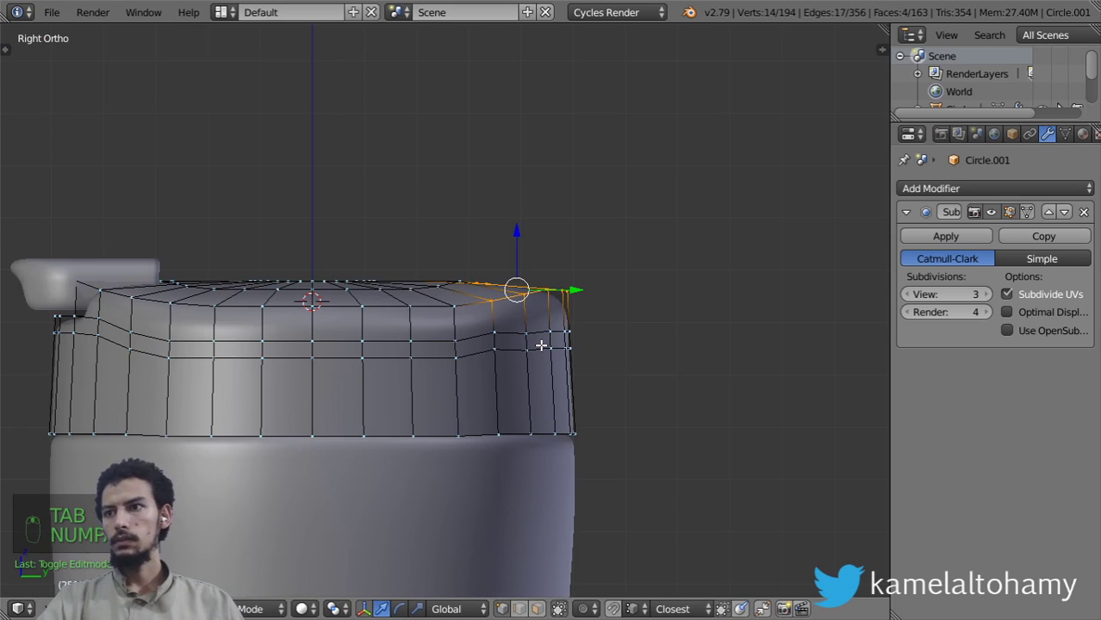
key("z")
key("z")
key("z")
key("z")
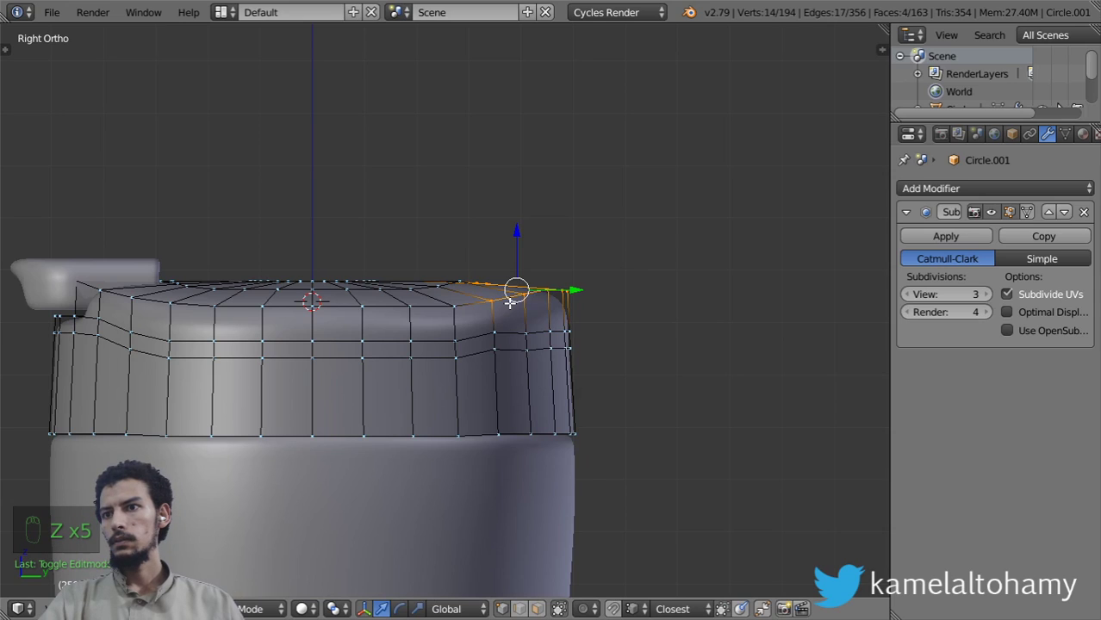
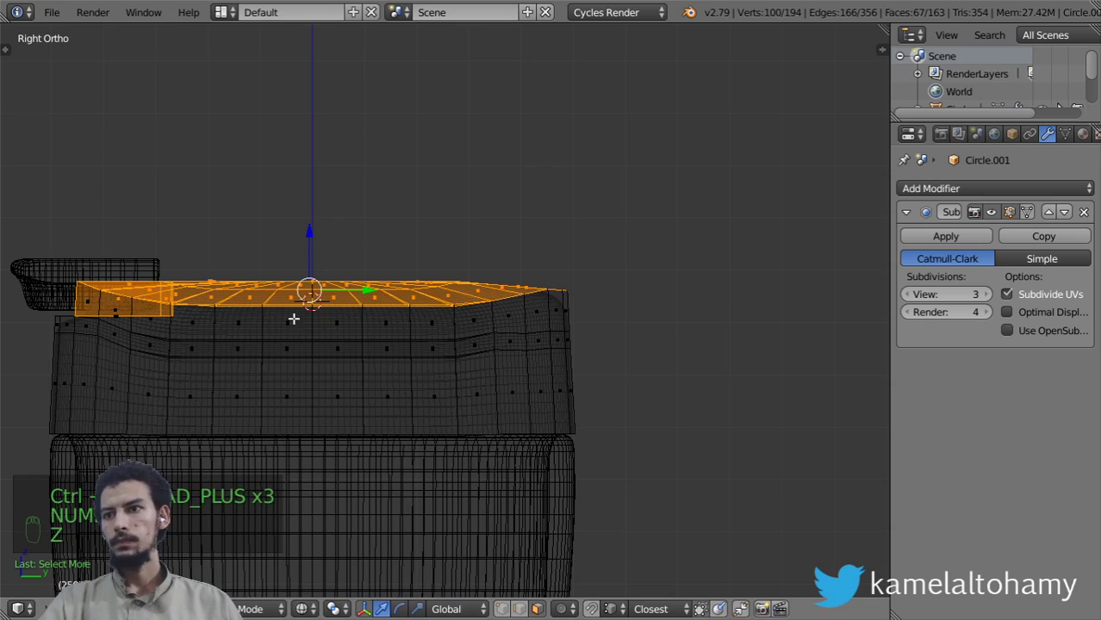
Flatten the lid's top vertices (scale Z to 0) and zoom out to show the whole mug
key("b")
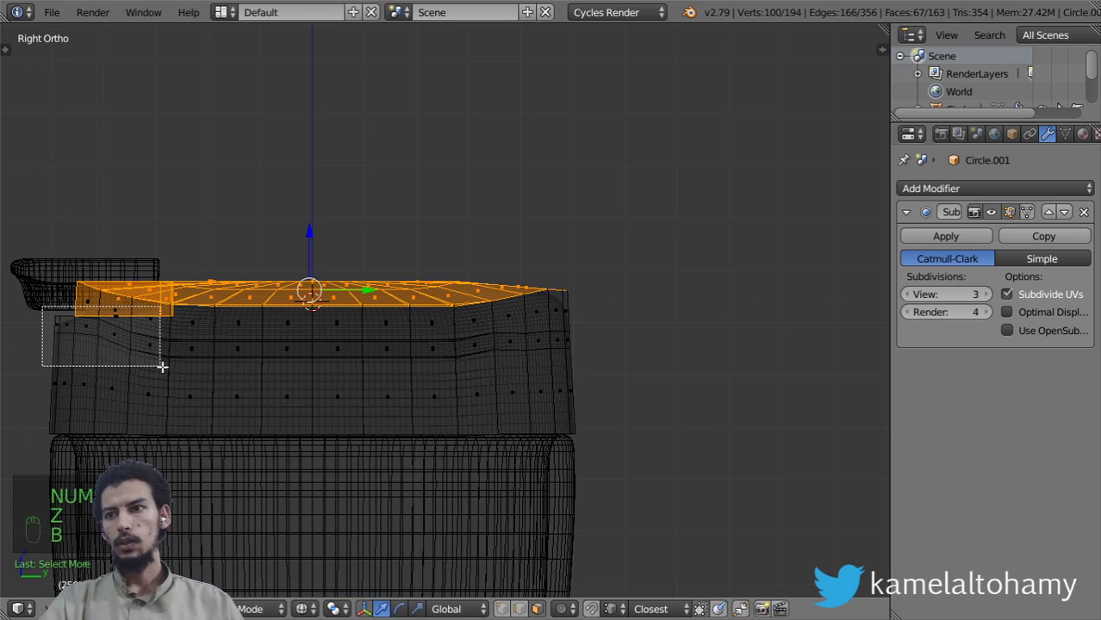
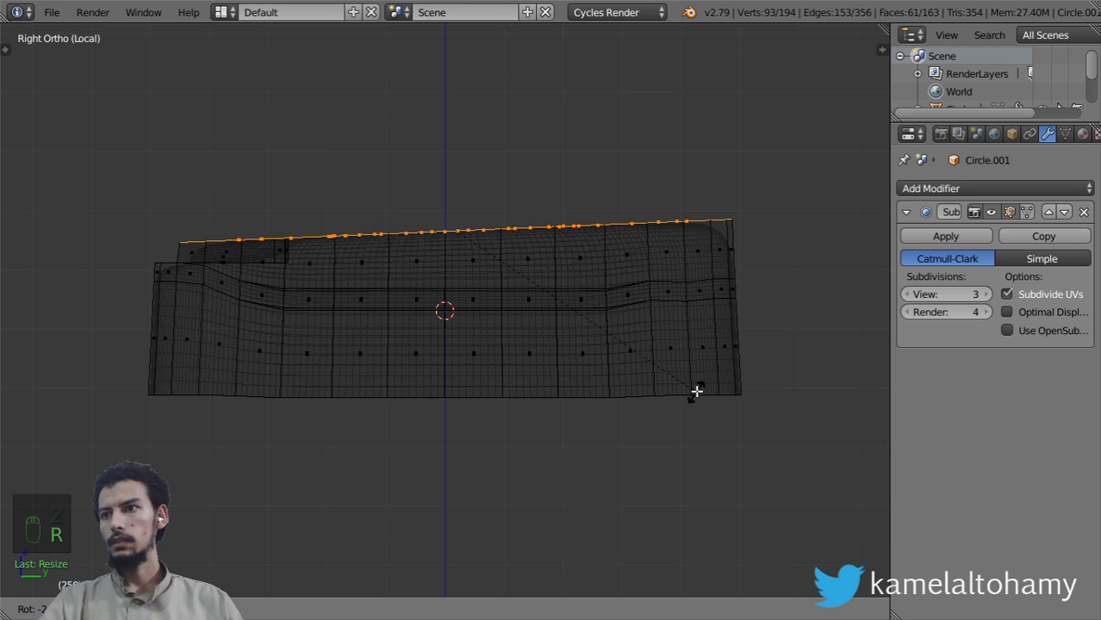
key("z")
key("Tab")
key("alt+h")
key("KP_Divide")
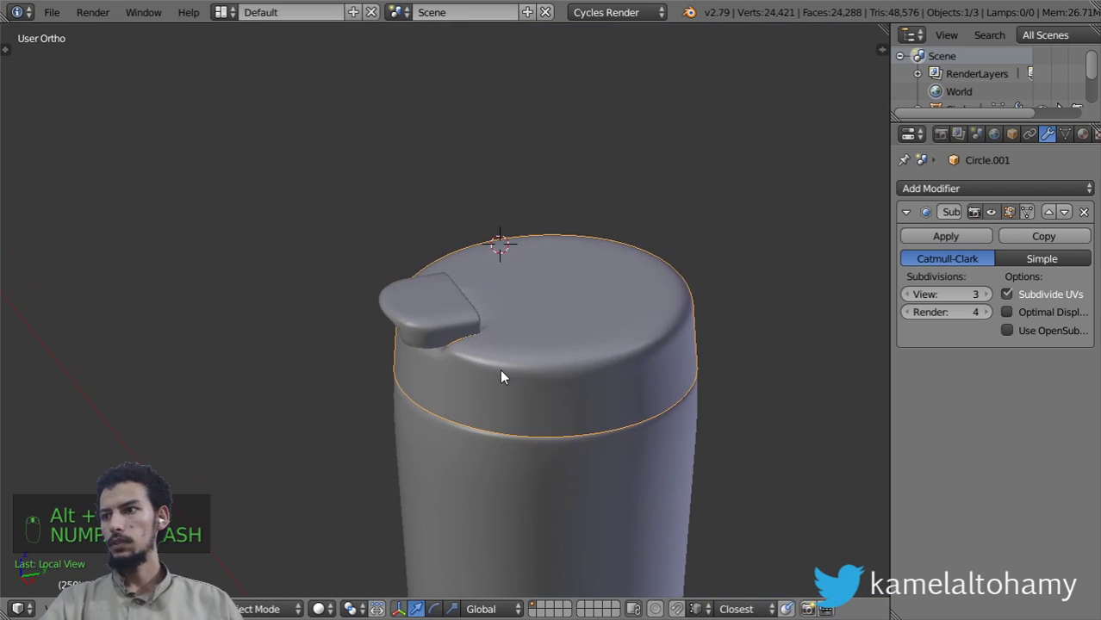
left_click_drag(618, 397, 574, 221)
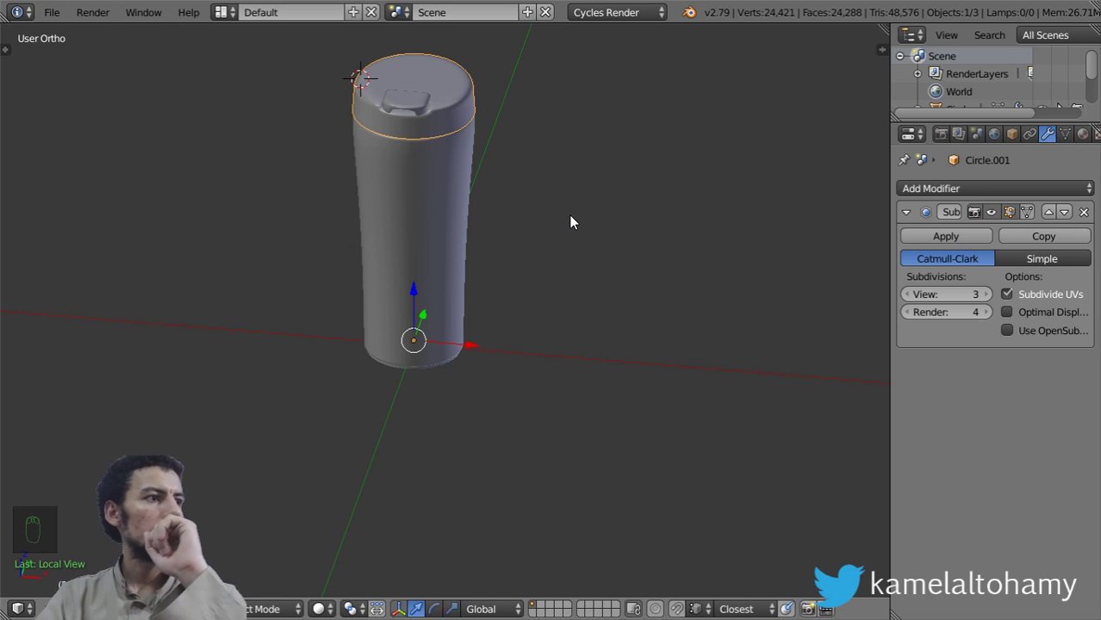